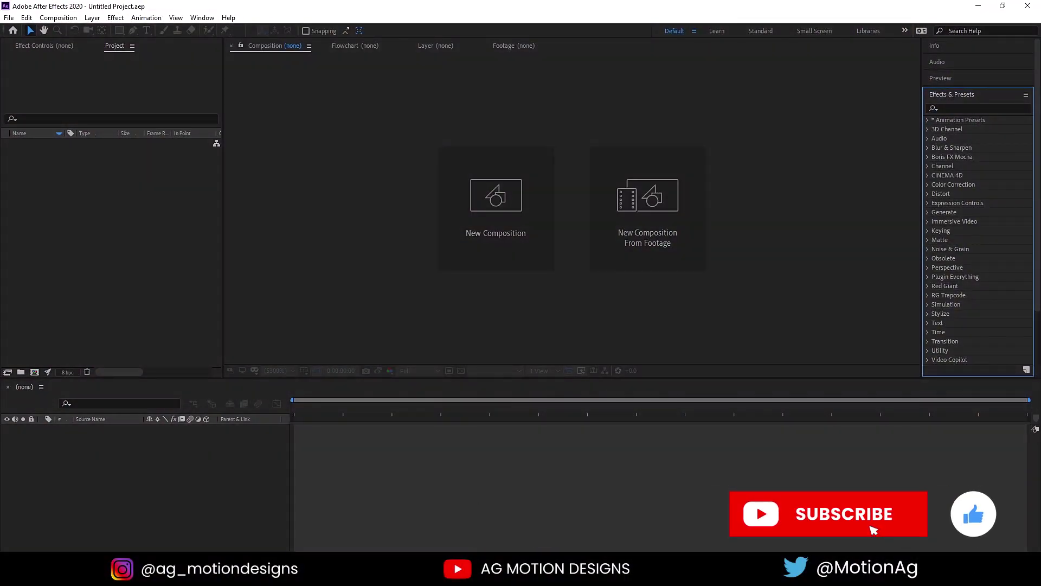
# Start a new composition named Main ANimation at 1920×1080, 30 fps, and choose its background colour
pyautogui.click(473, 232)
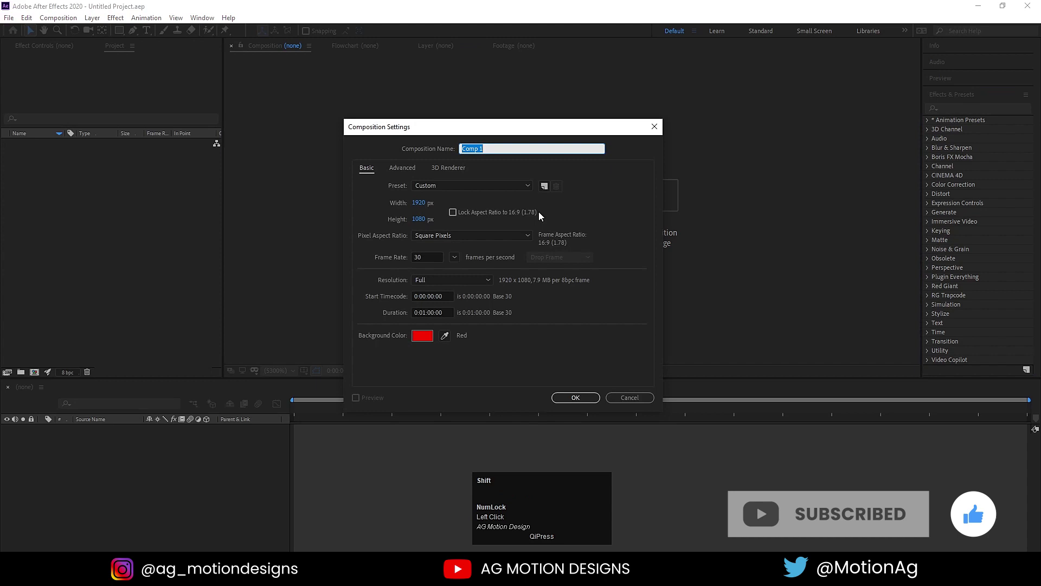
pyautogui.write('ain')
pyautogui.press('space')
pyautogui.write('imation')
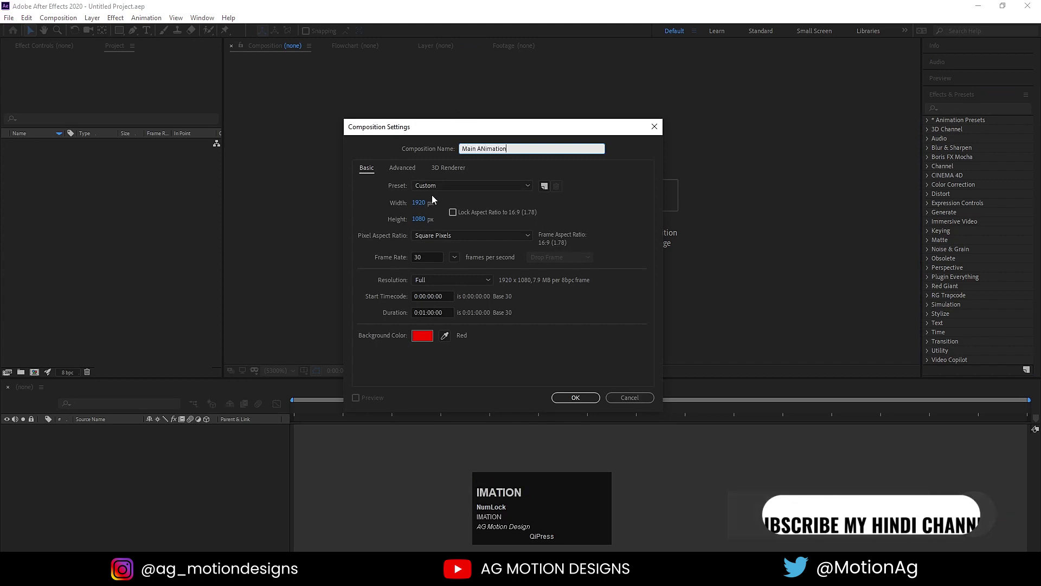
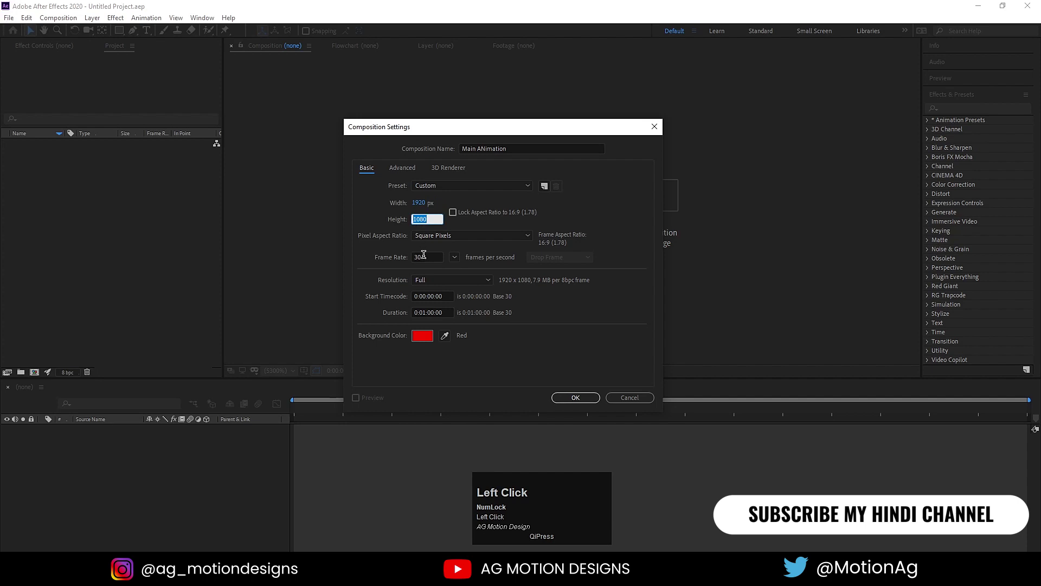
pyautogui.press('-')
pyautogui.click(424, 337)
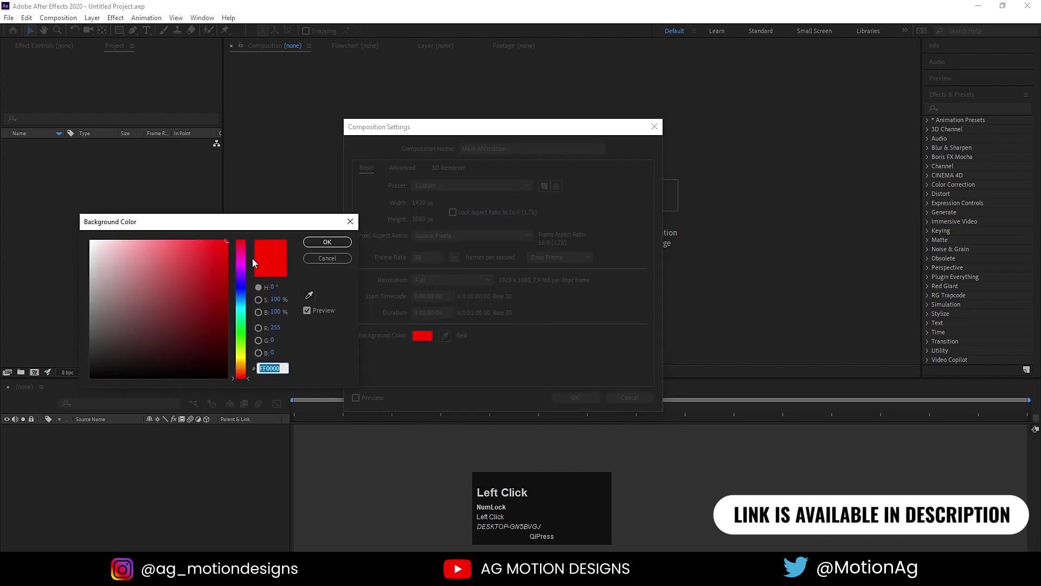
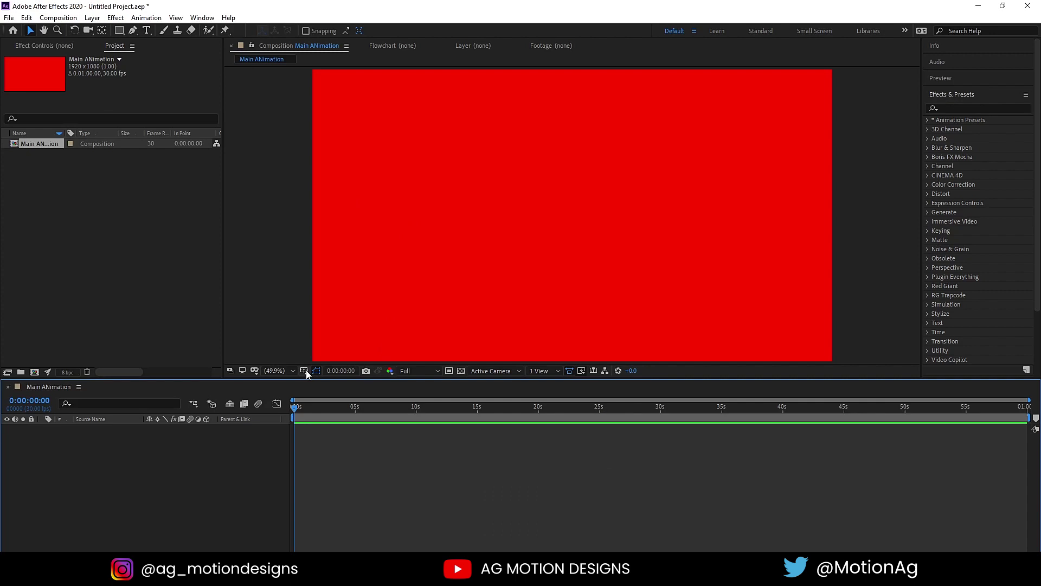
# Show safe-area guides, then create a second 2000×100 red composition named text strip
pyautogui.click(308, 373)
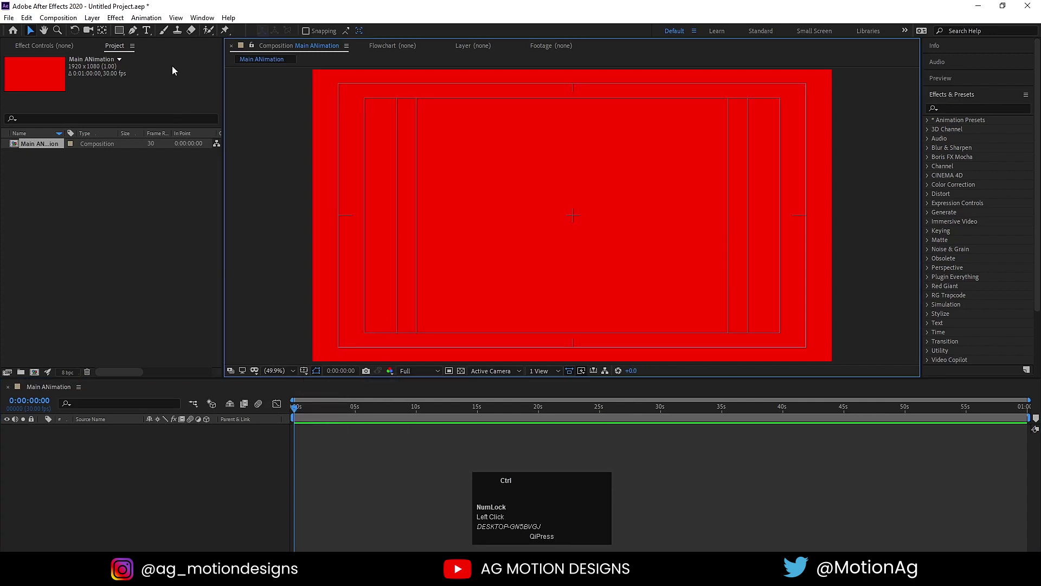
pyautogui.press('ctrl+n')
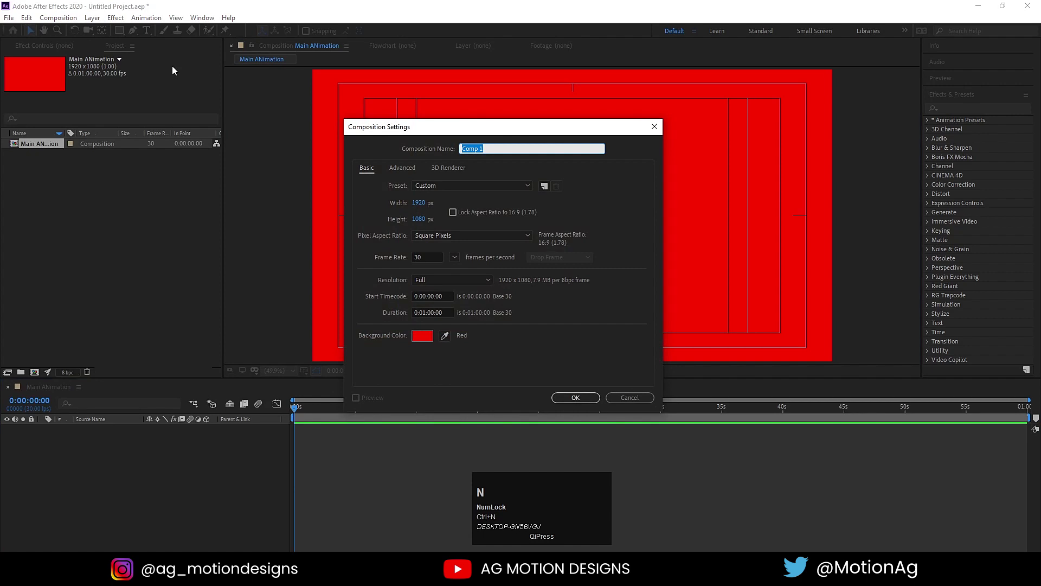
pyautogui.write('text')
pyautogui.press('space')
pyautogui.write('strip')
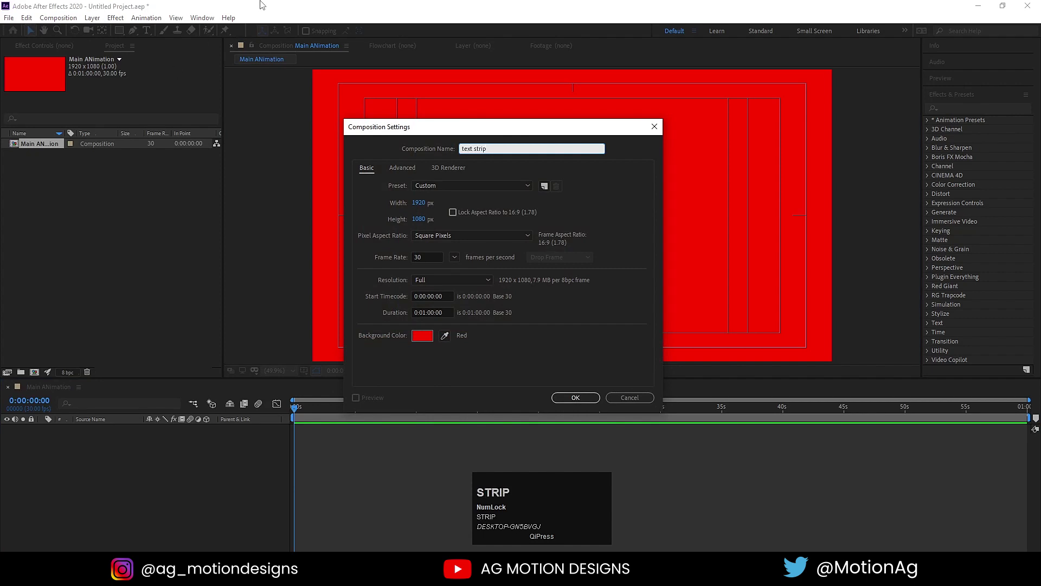
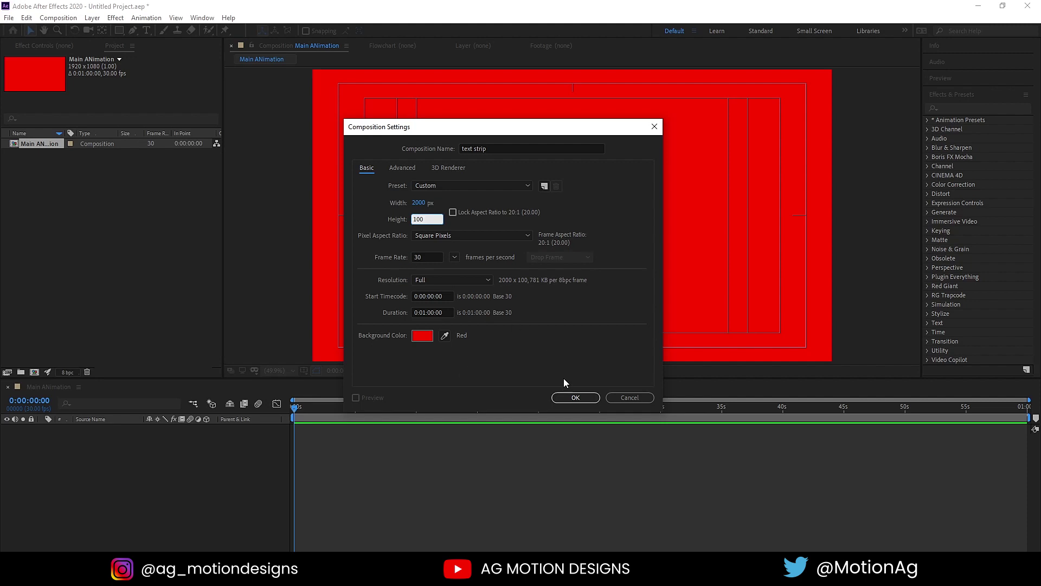
pyautogui.click(567, 406)
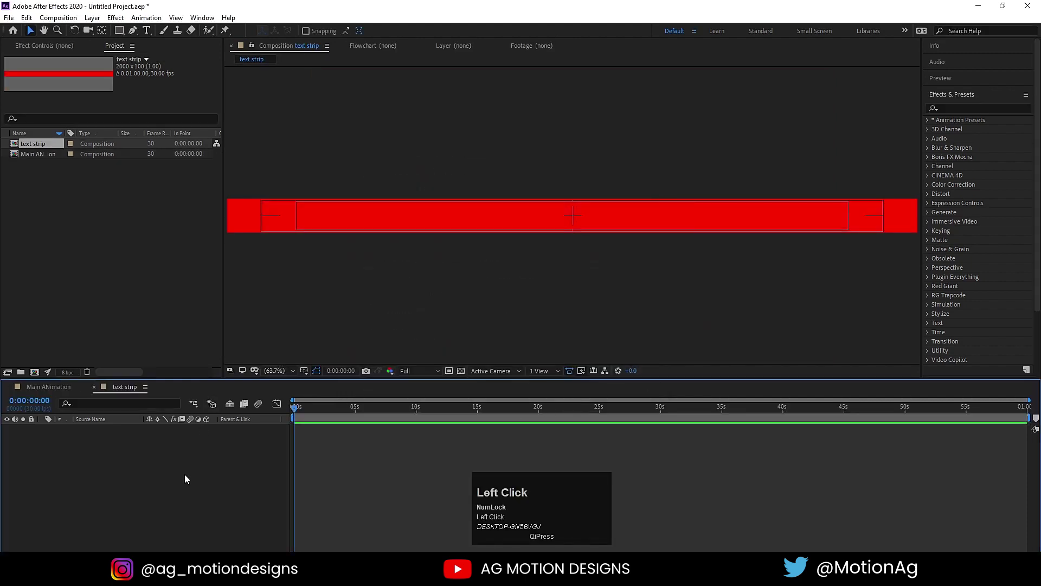
# Add a full-size white solid layer named bg to the text strip composition
pyautogui.press('ctrl+y')
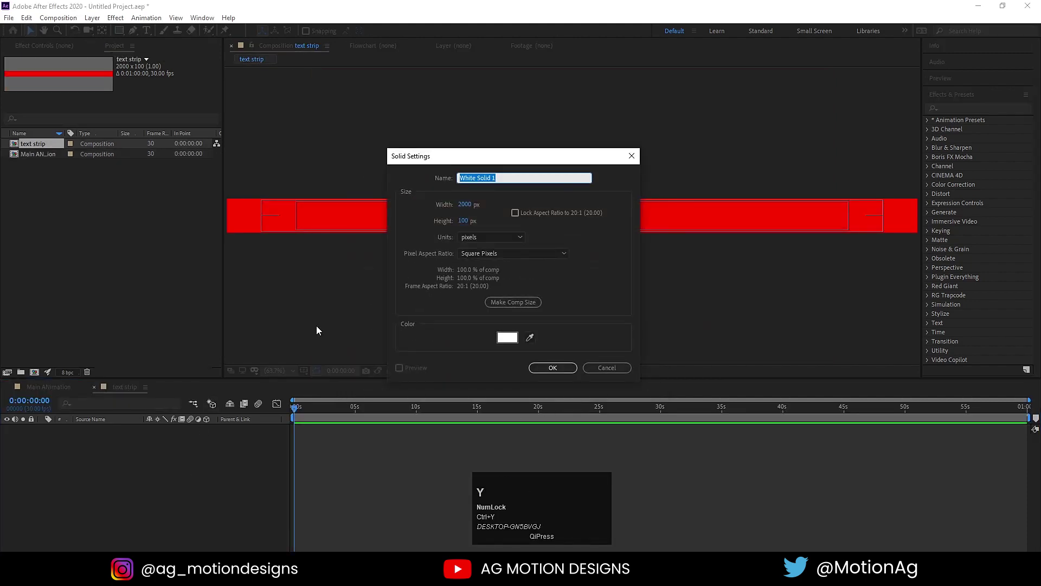
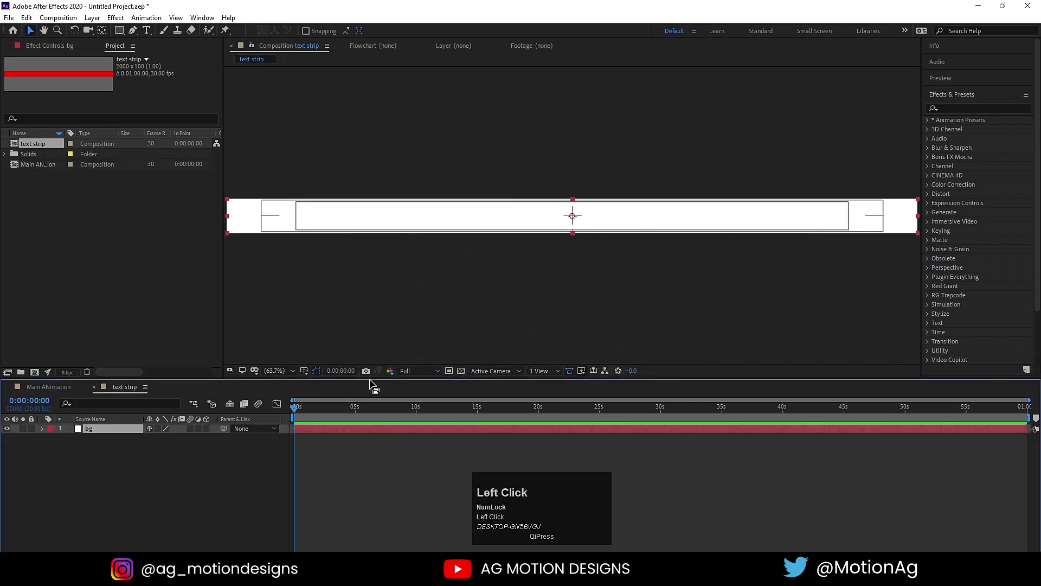
pyautogui.click(33, 434)
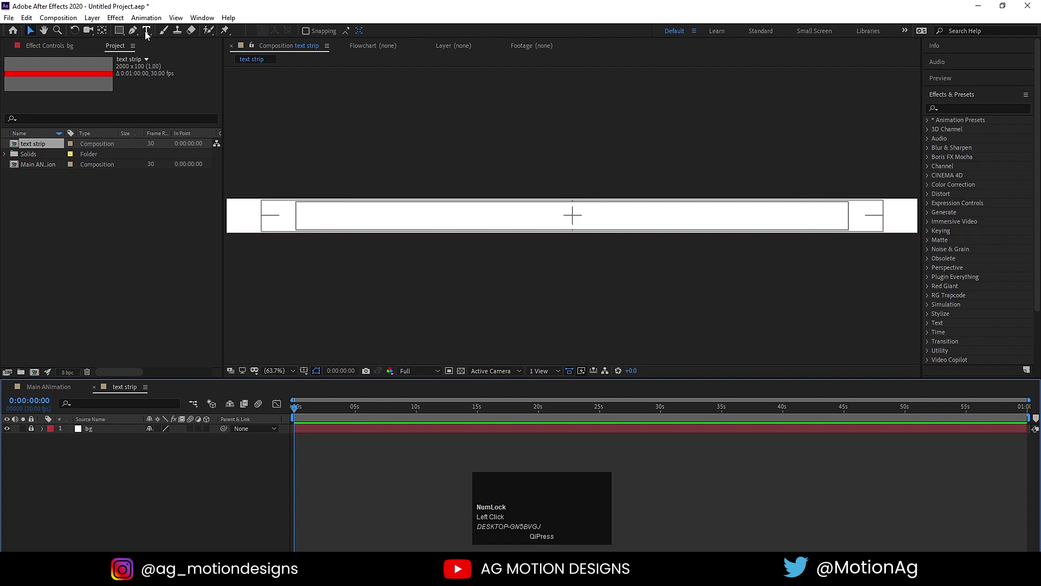
# Write the title KINETC TYPOGRAPHY on the white strip with the Type tool
pyautogui.click(147, 34)
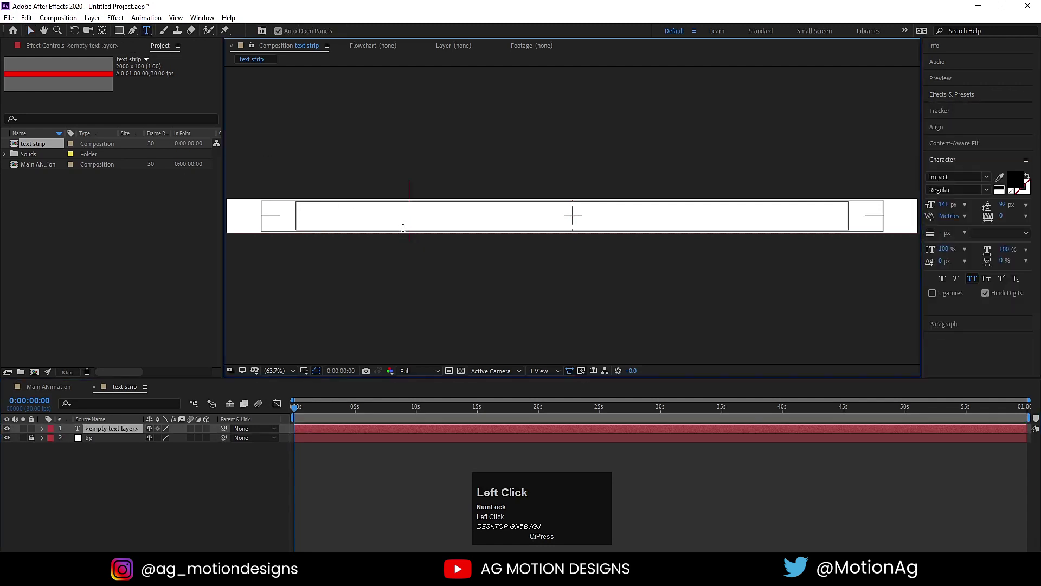
pyautogui.press('shift+m')
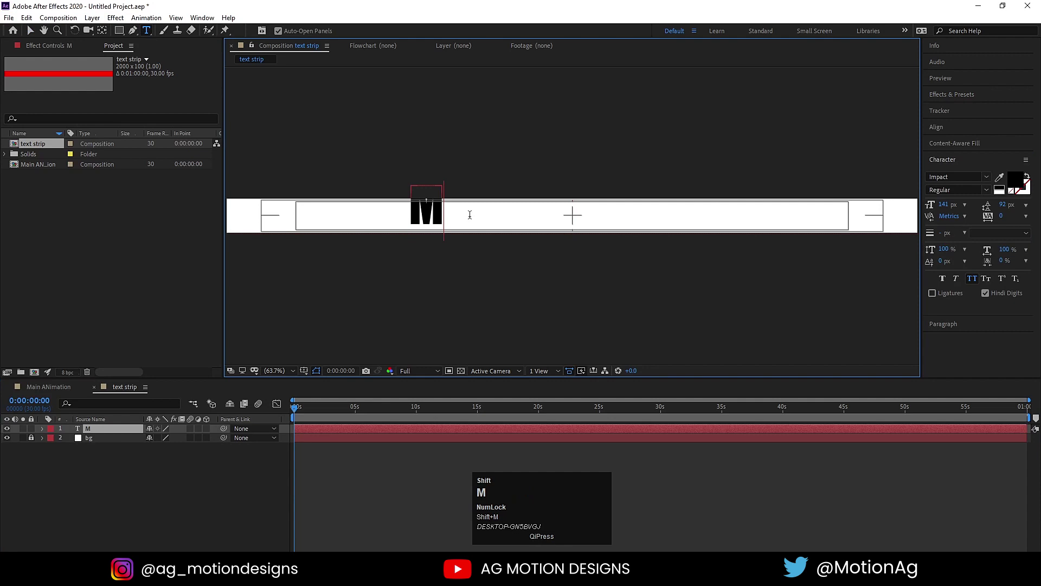
pyautogui.press('shift+o')
pyautogui.press('ctrl+a')
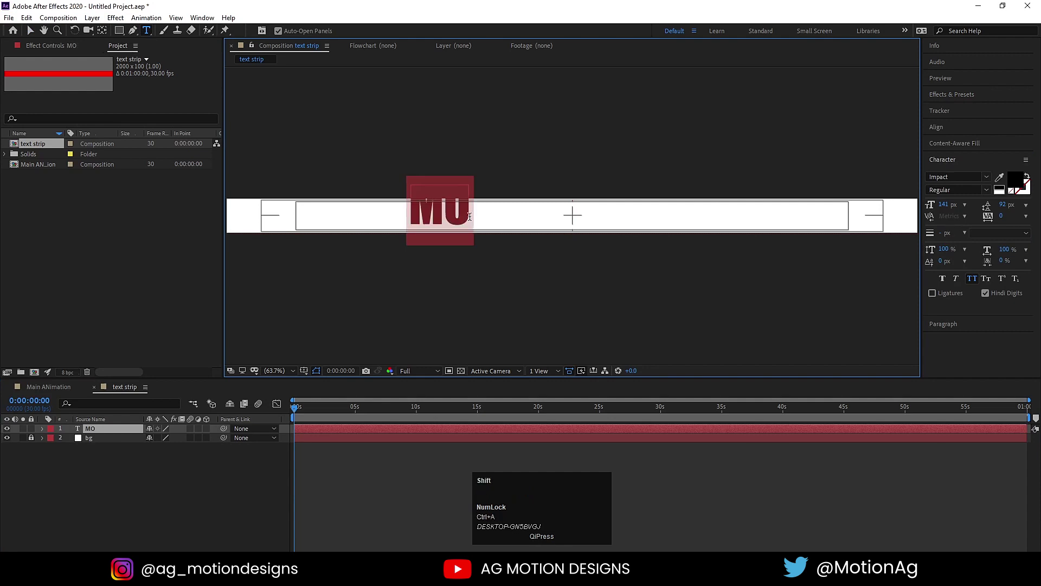
pyautogui.press('shift+n')
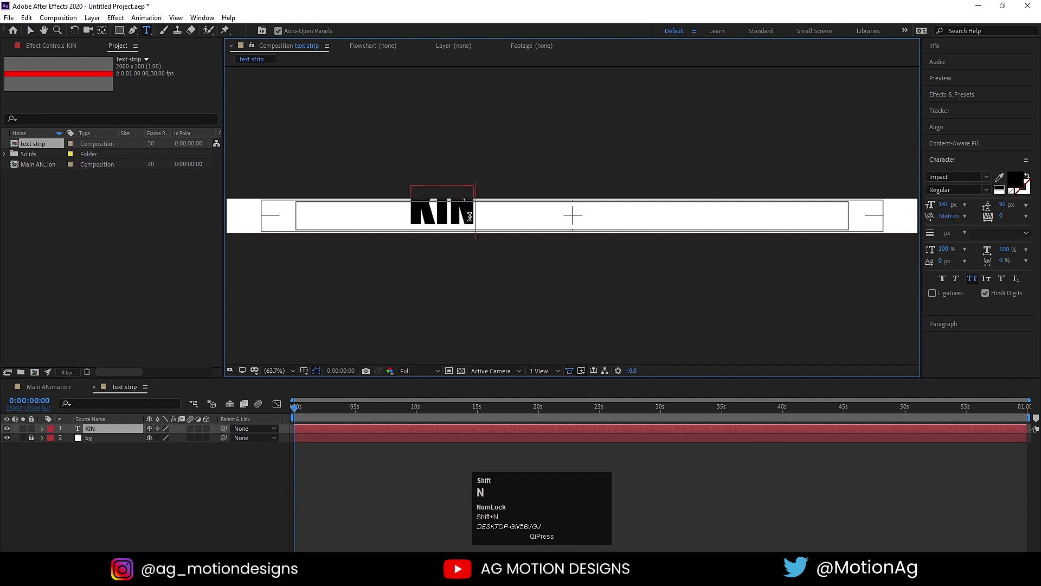
pyautogui.press('shift+e')
pyautogui.press('shift+t')
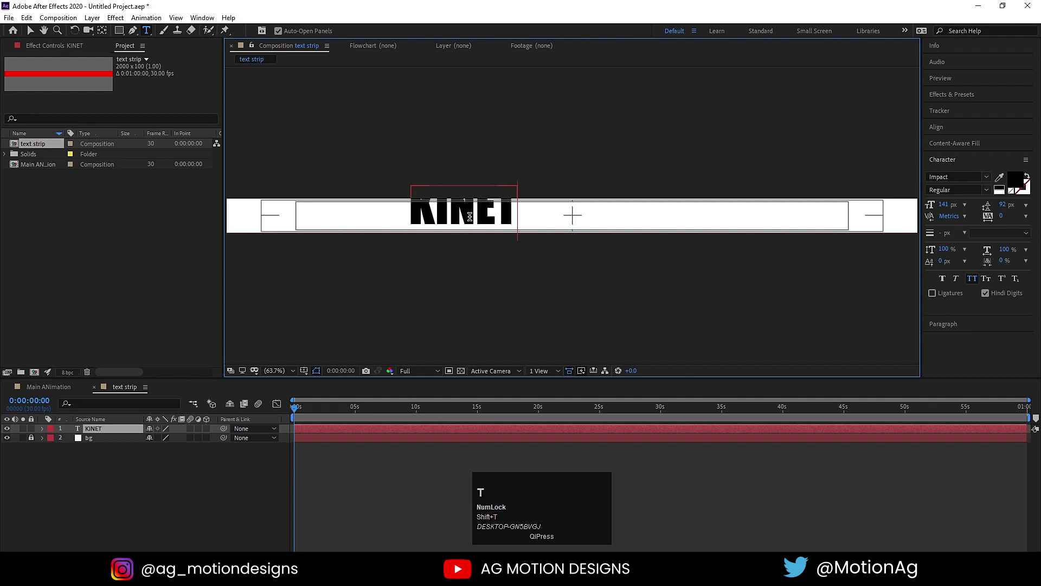
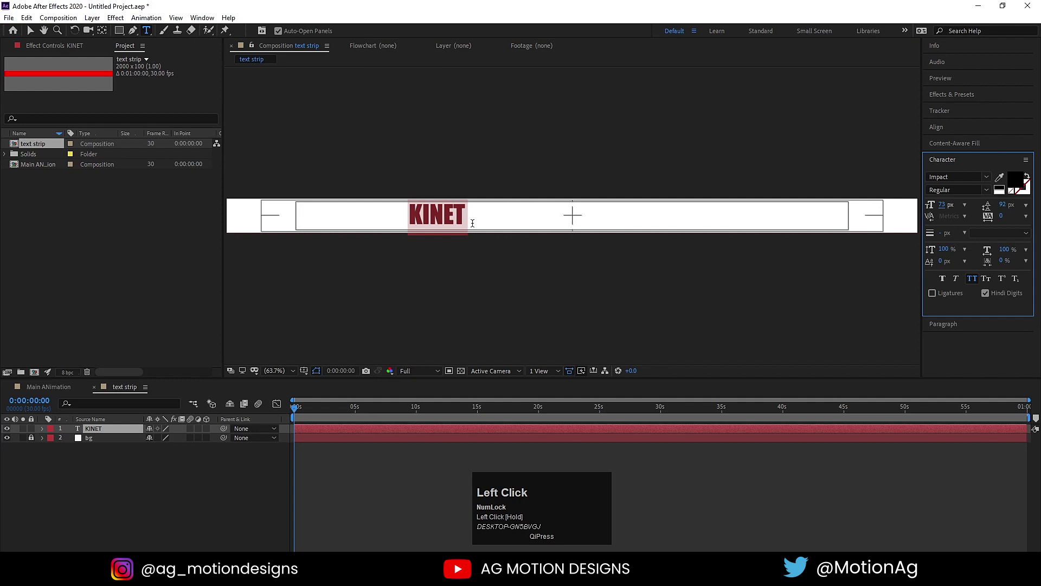
pyautogui.press('ctrl+a')
pyautogui.write('inetc')
pyautogui.press('space')
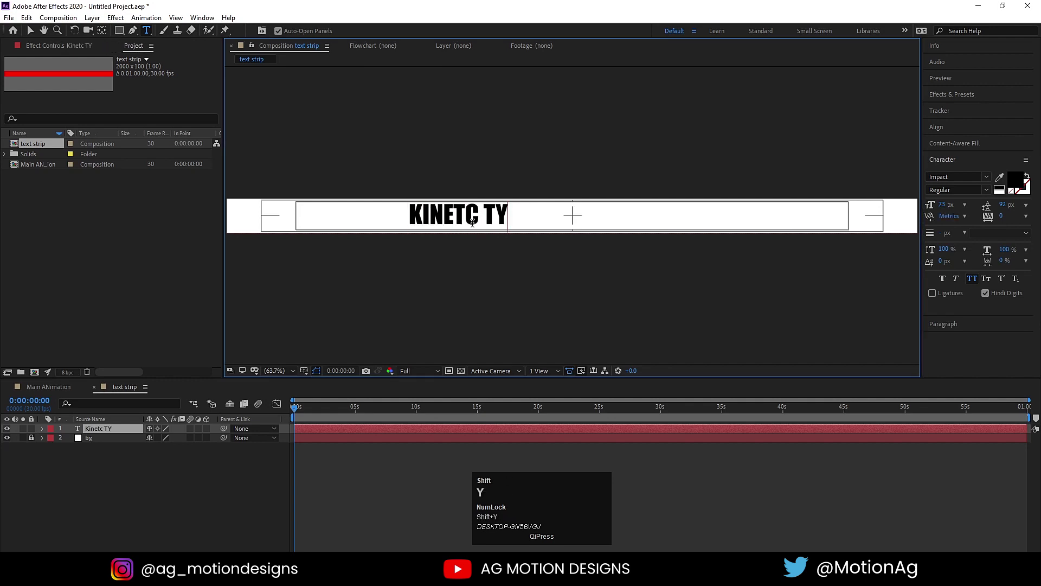
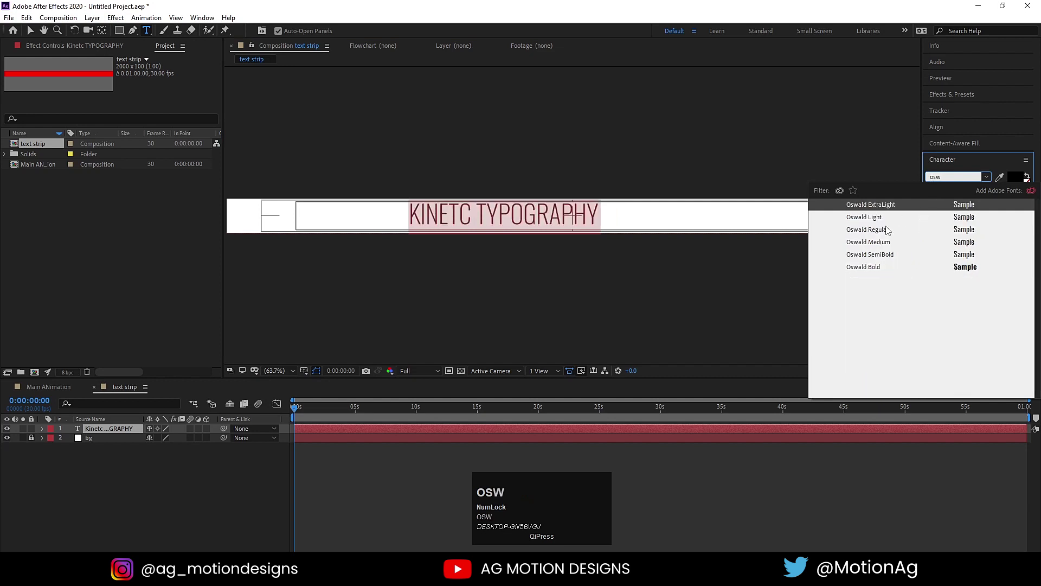
# Set the text to Oswald Bold and paste two more copies of the title along the strip
pyautogui.click(868, 267)
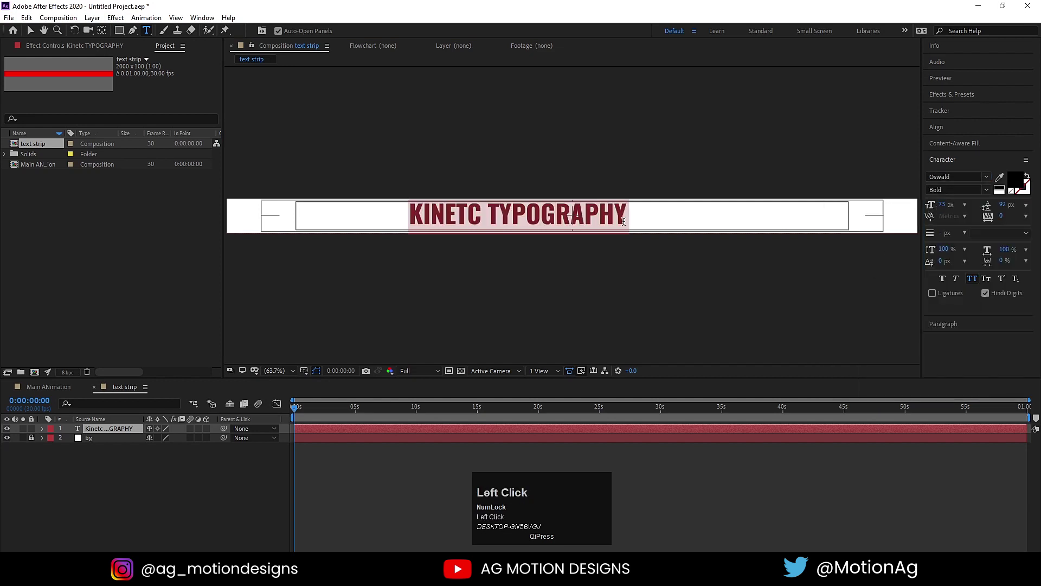
pyautogui.press('ctrl+a')
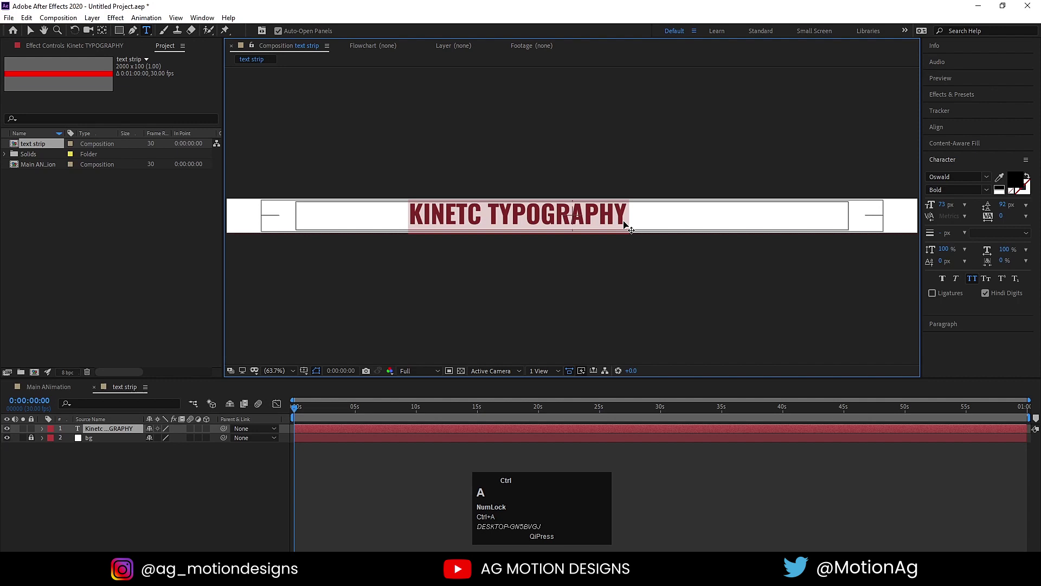
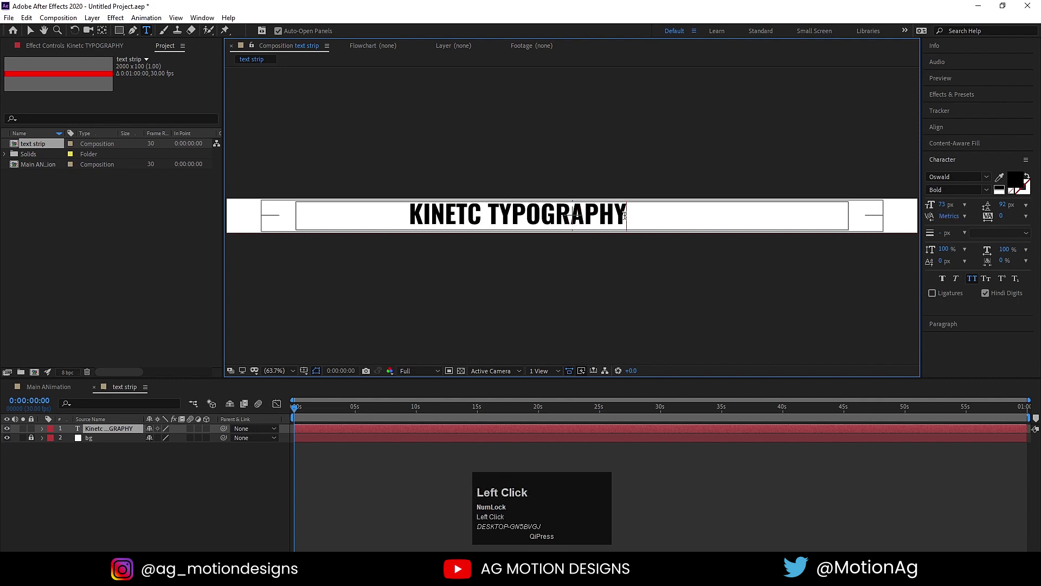
pyautogui.press('space')
pyautogui.press('ctrl+v')
pyautogui.press('space')
pyautogui.press('ctrl+v')
# Centre the title text layer horizontally in the strip and scale it to 96%
pyautogui.click(120, 483)
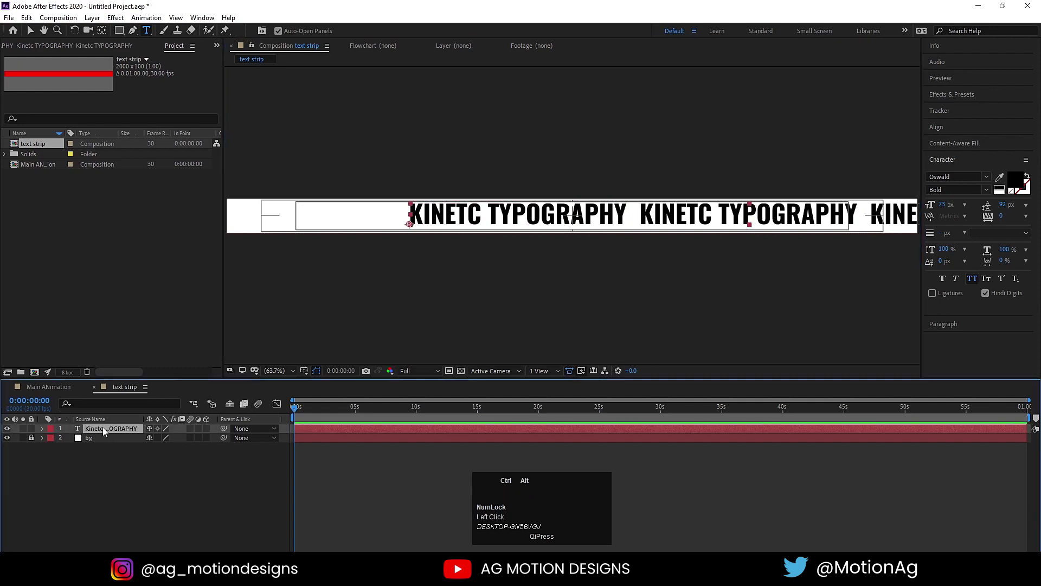
pyautogui.press('ctrl+alt+Home')
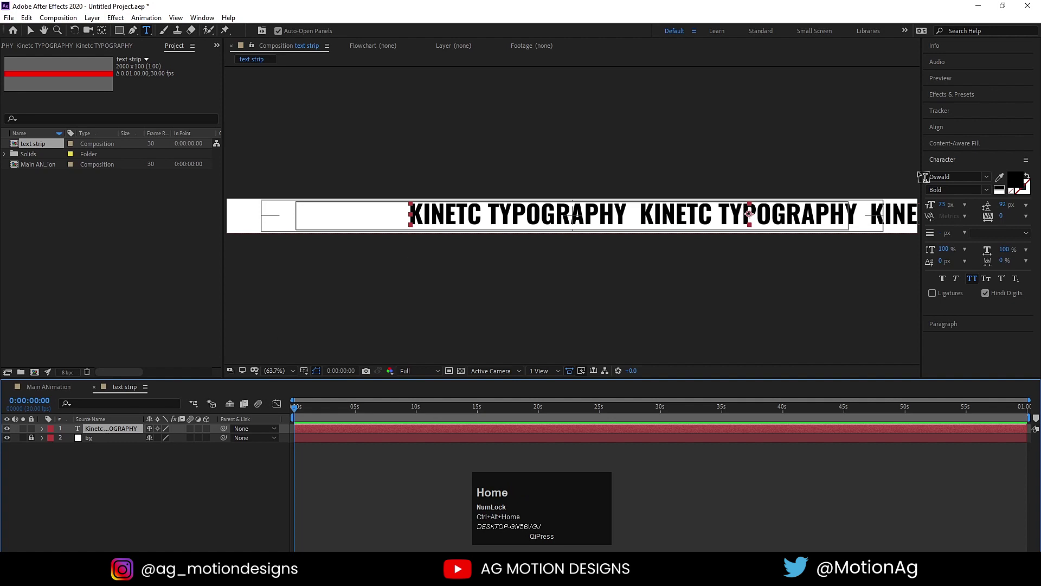
pyautogui.click(965, 130)
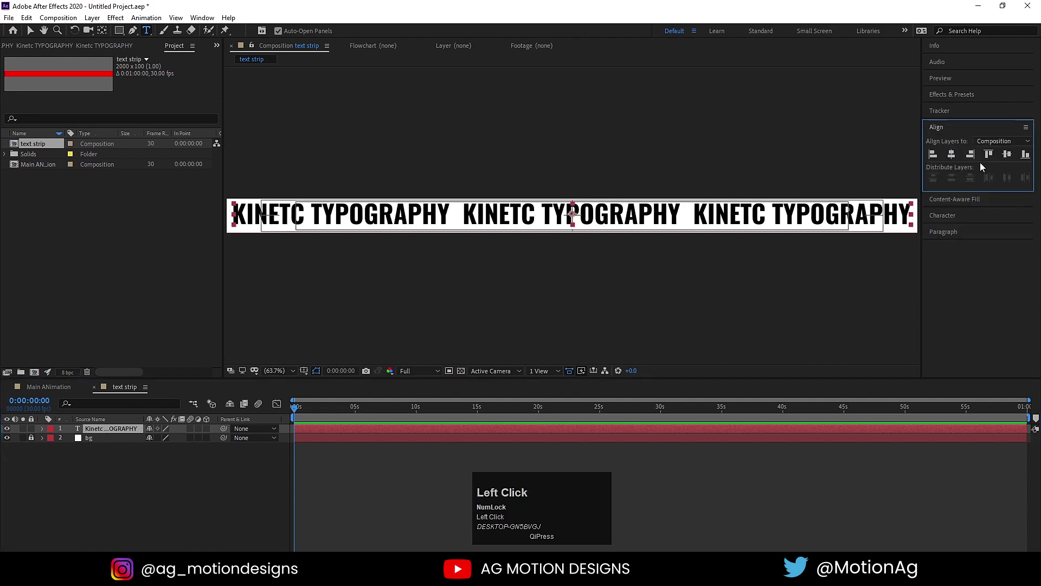
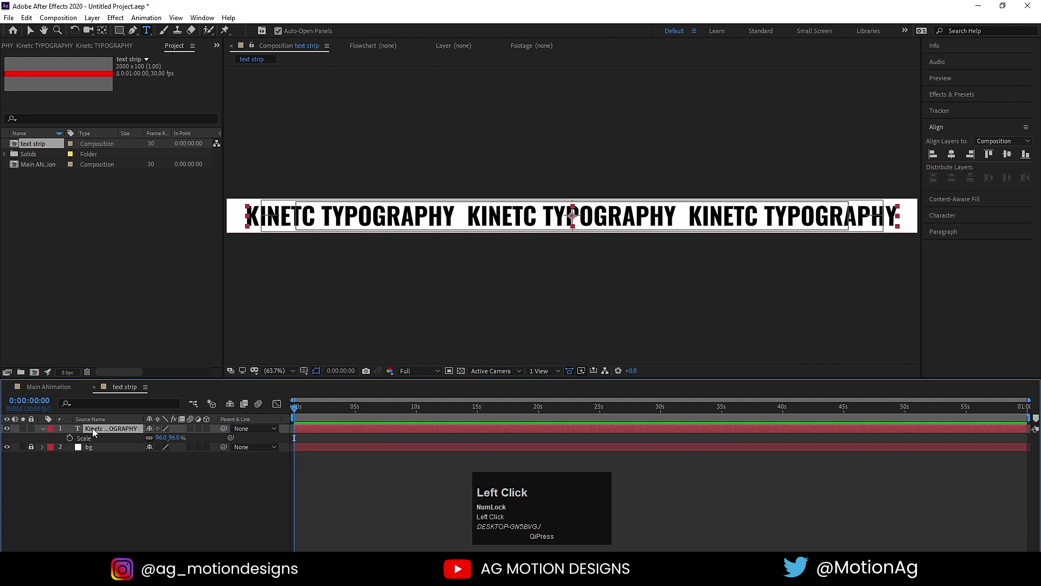
pyautogui.press('p')
# Duplicate the text layer and reveal the original's Position property for keyframing
pyautogui.click(72, 441)
pyautogui.press('ctrl+d')
pyautogui.doubleClick(8, 431)
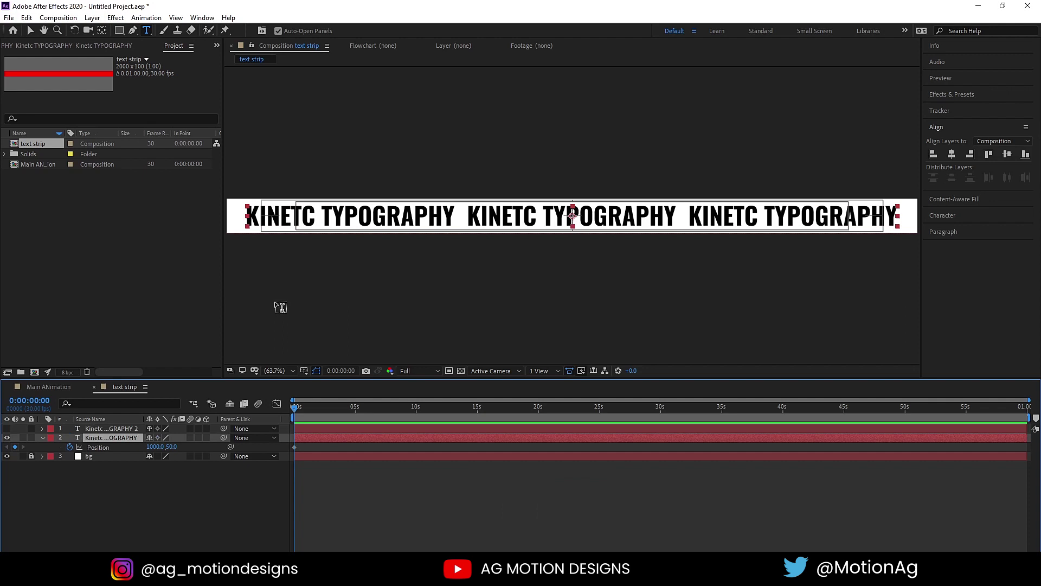
# At frame 0, slide the text layer's Position X far left to about -995 as the start keyframe
pyautogui.press('v')
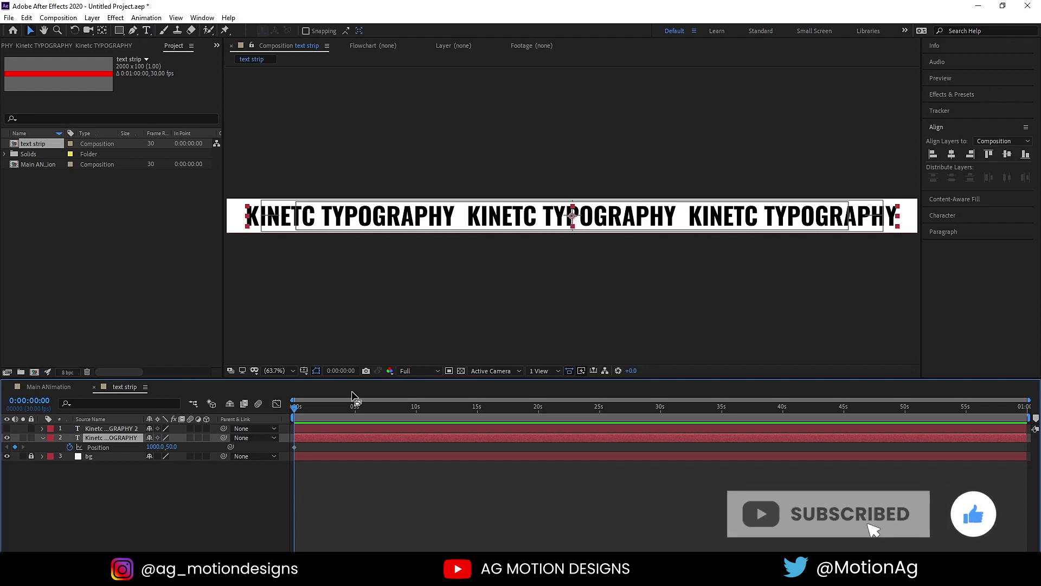
pyautogui.press('=')
pyautogui.press('=')
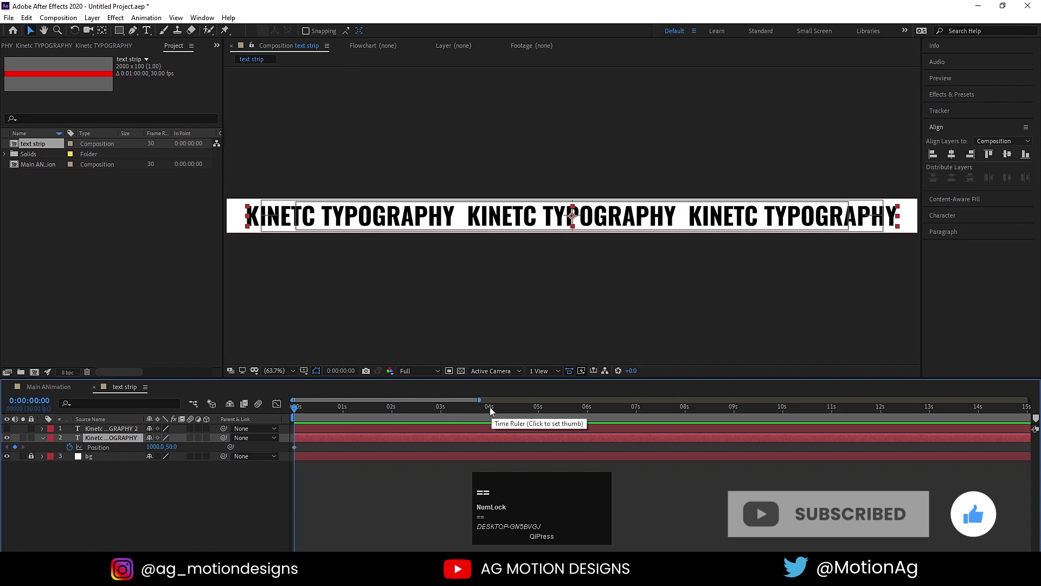
pyautogui.moveTo(492, 410); pyautogui.dragTo(341, 225)
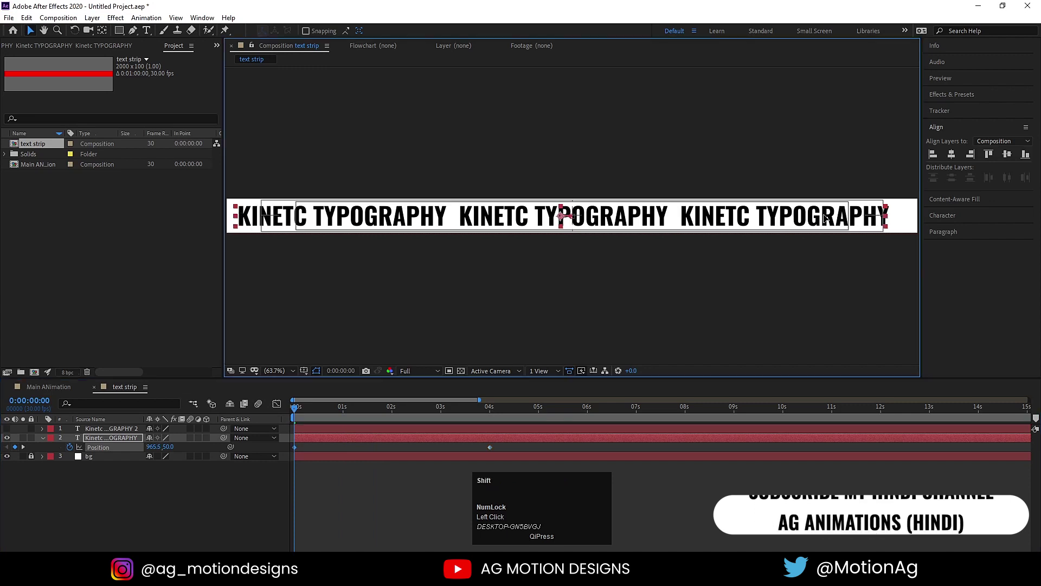
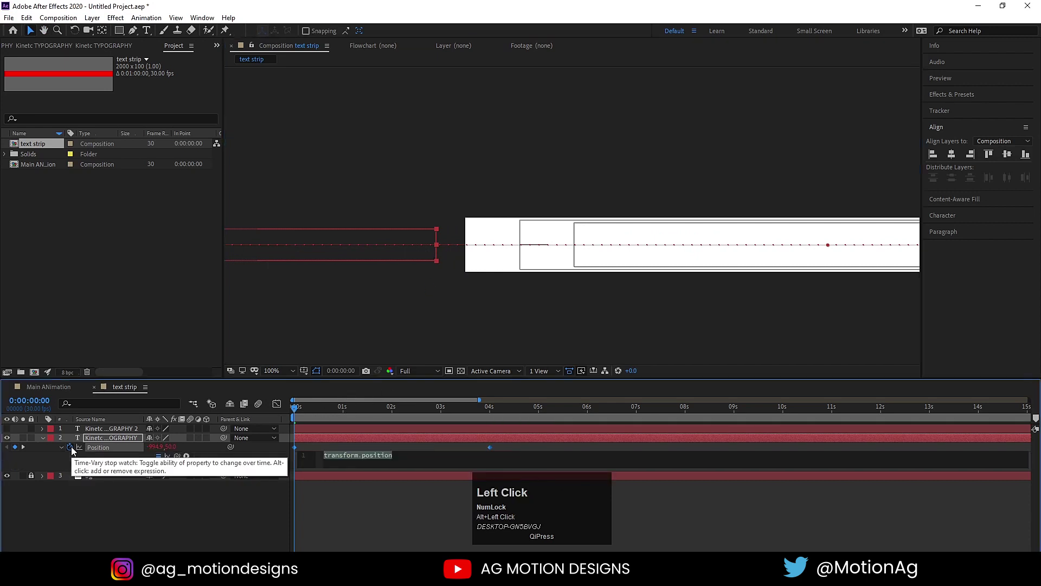
# Add a loopOut() expression to Position and preview the endlessly repeating slide
pyautogui.write('lo')
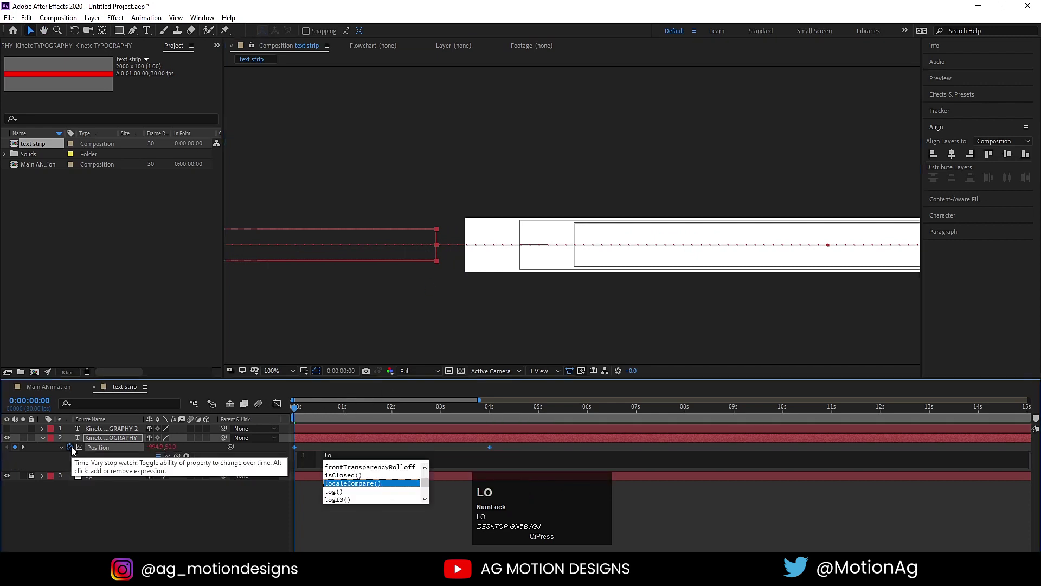
pyautogui.write('o')
pyautogui.press('Down')
pyautogui.press('Return')
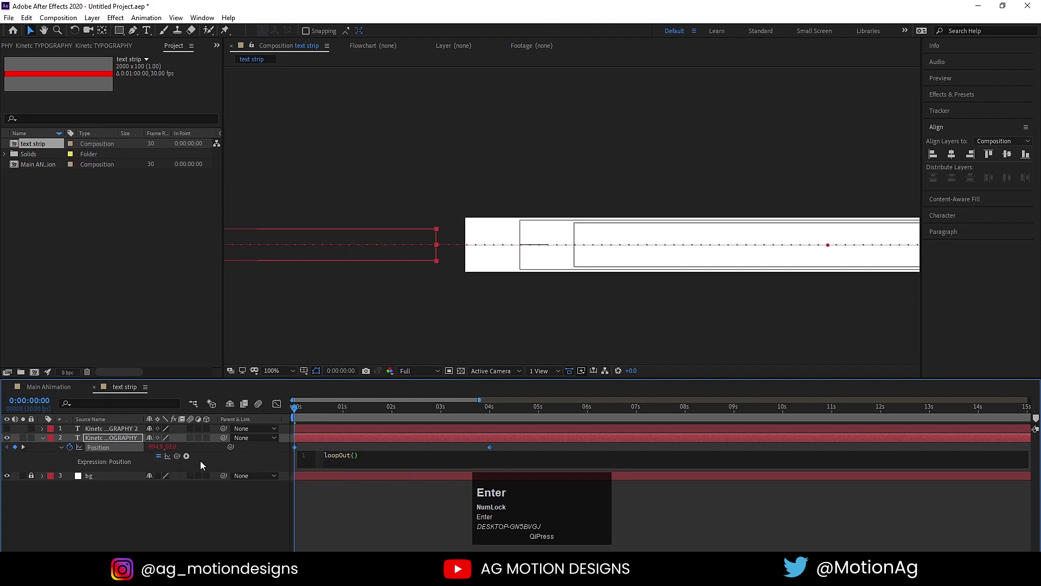
pyautogui.click(233, 536)
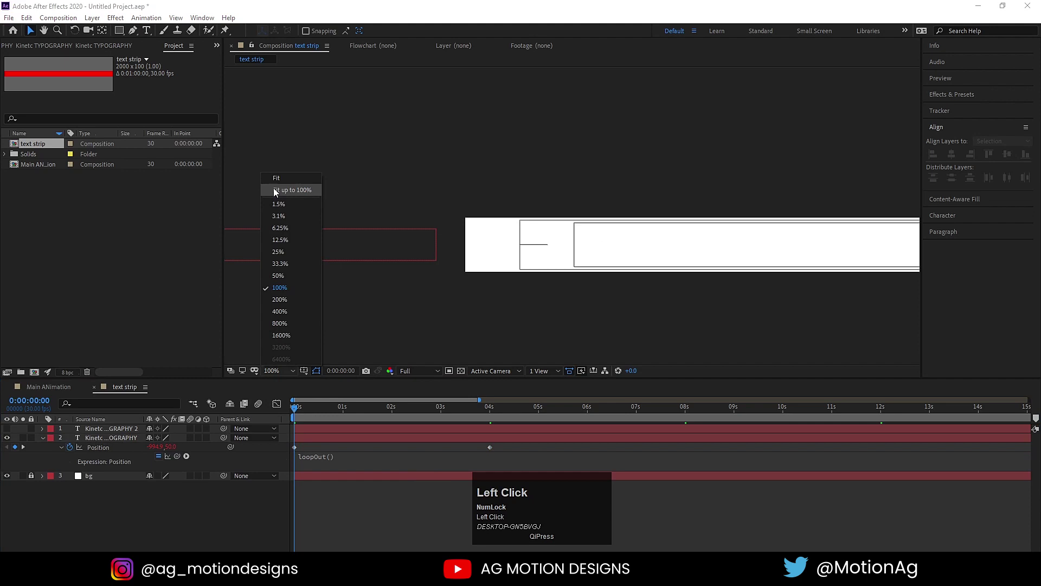
pyautogui.press('space')
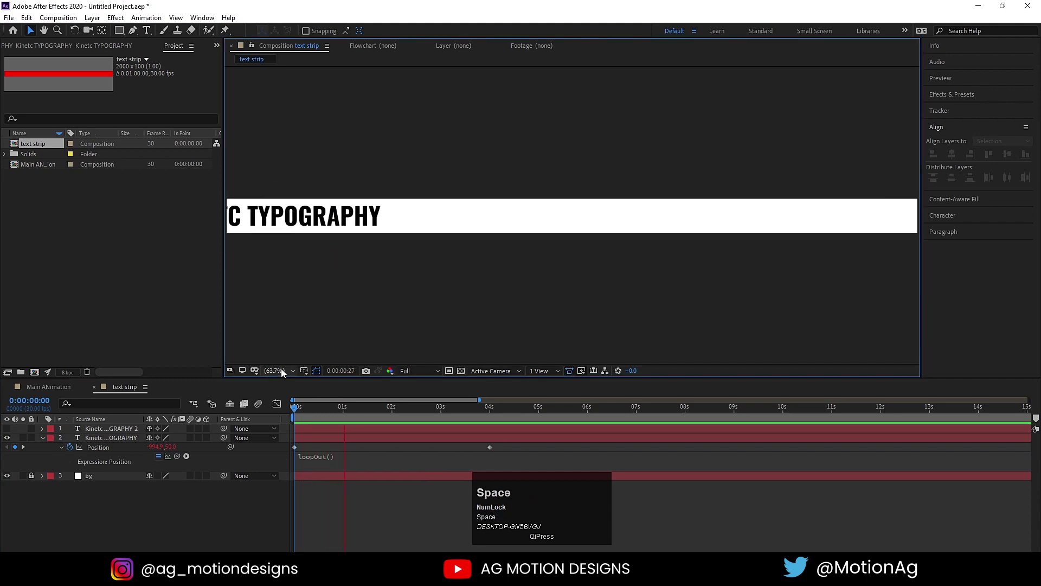
pyautogui.press('space')
# Parent the duplicate text layer to the original and preview the linked scrolling motion
pyautogui.moveTo(328, 415); pyautogui.dragTo(9, 431)
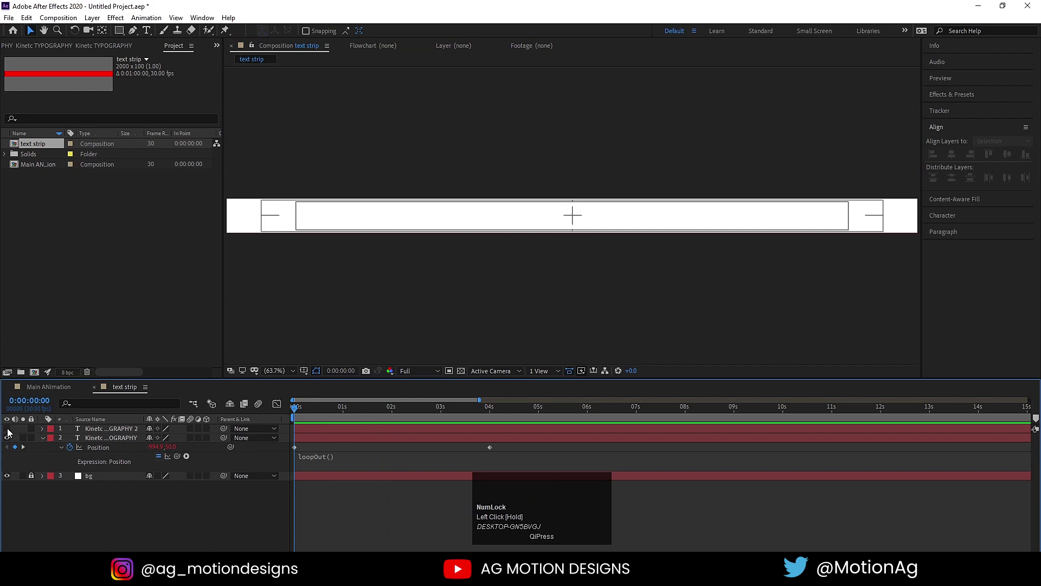
pyautogui.click(9, 431)
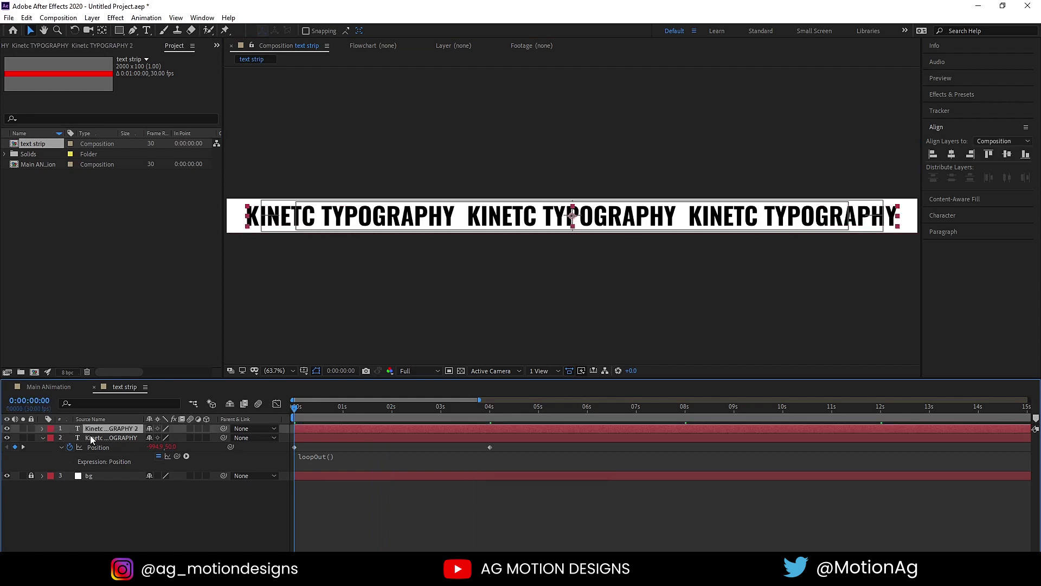
pyautogui.moveTo(198, 437); pyautogui.dragTo(136, 440)
pyautogui.press('space')
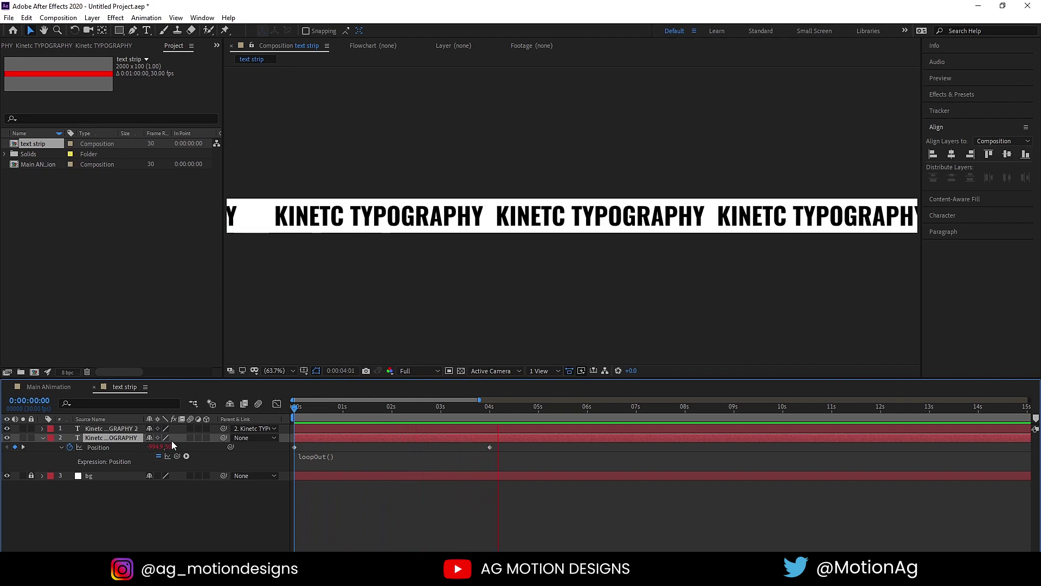
pyautogui.press('space')
pyautogui.moveTo(314, 412); pyautogui.dragTo(264, 428)
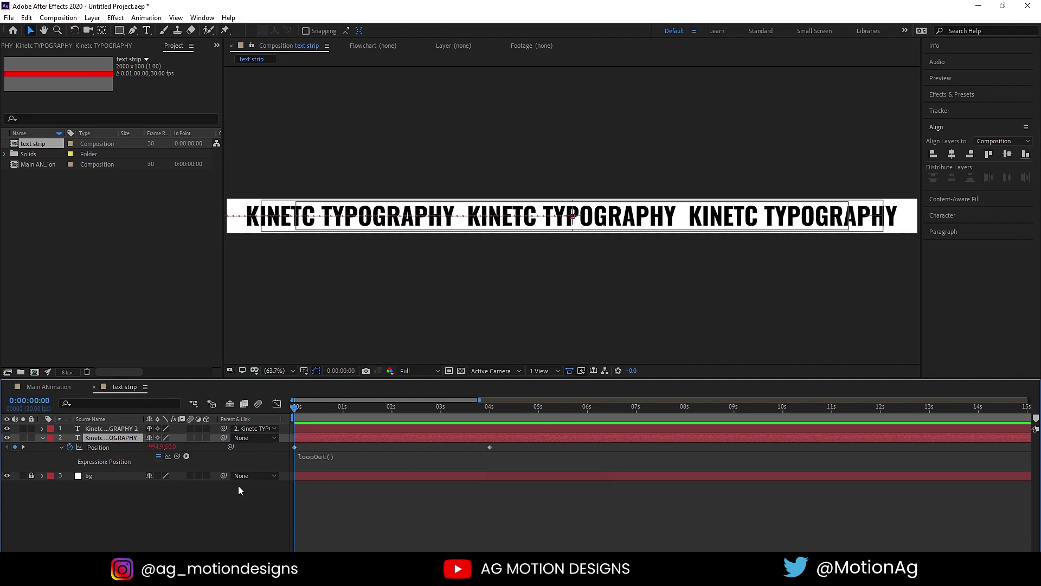
pyautogui.click(252, 513)
# Create a new 2000×200 red composition named box
pyautogui.press('u')
pyautogui.press('ctrl+n')
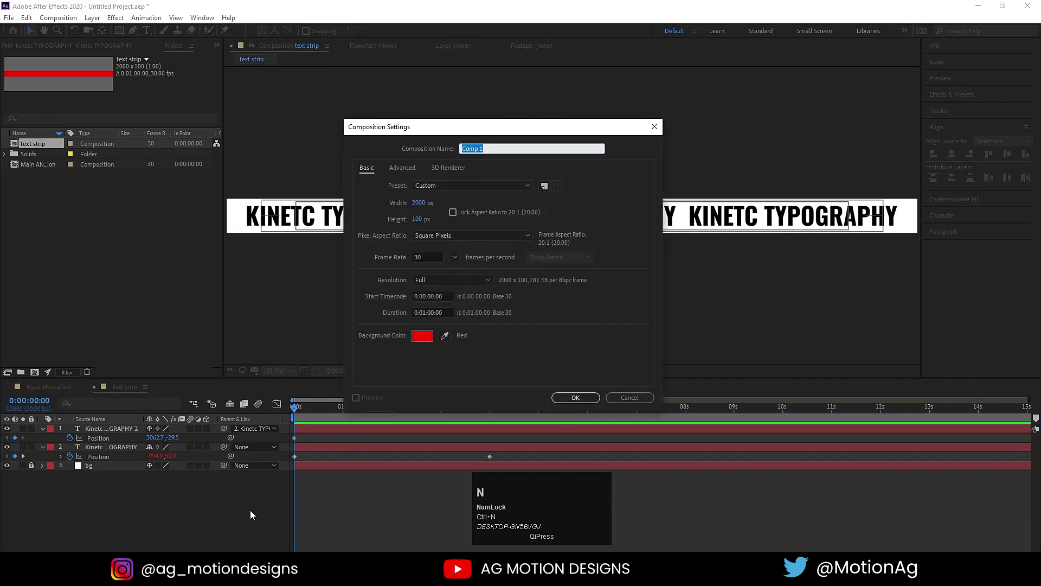
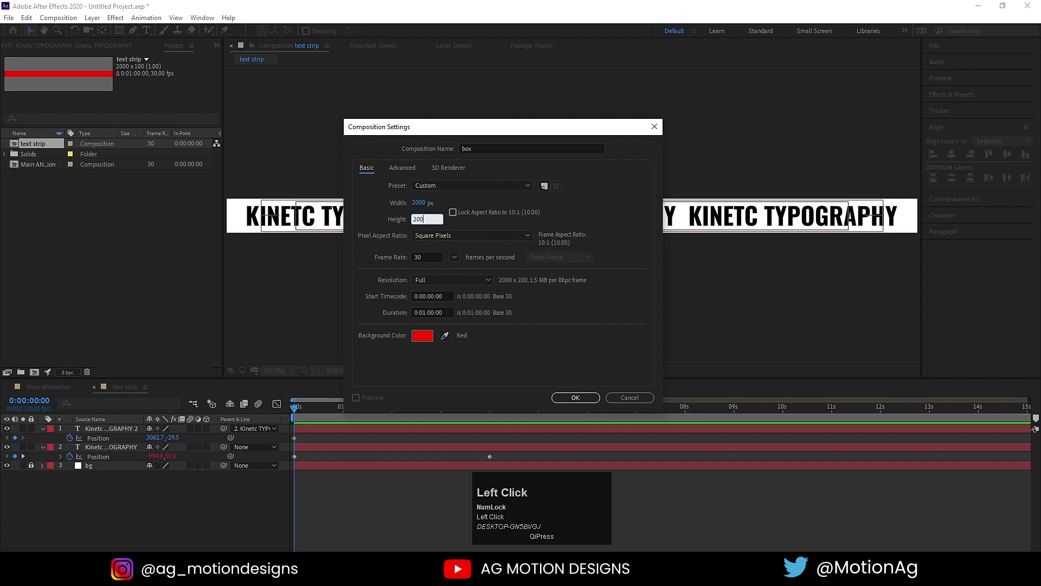
pyautogui.click(560, 400)
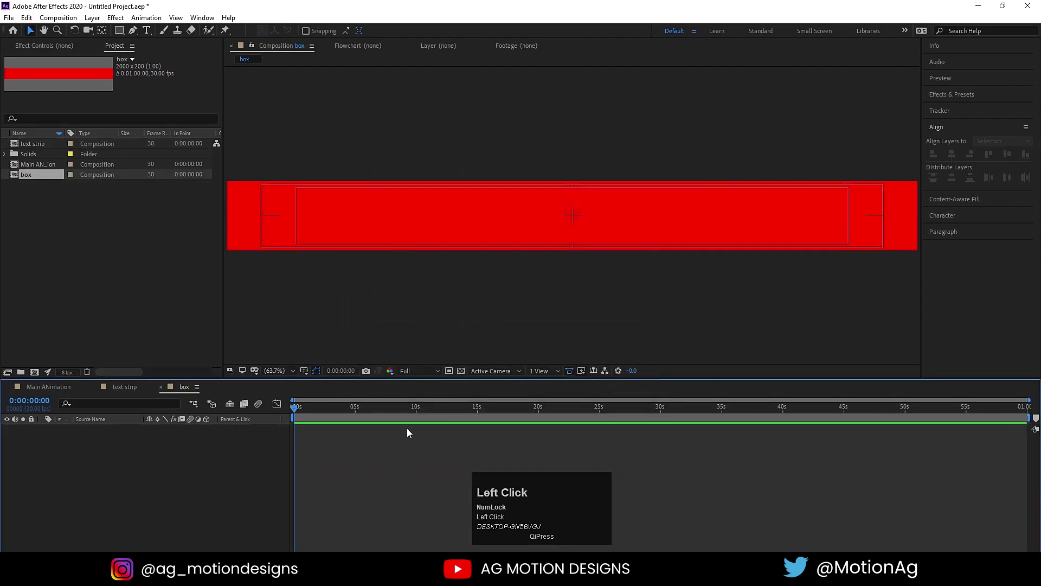
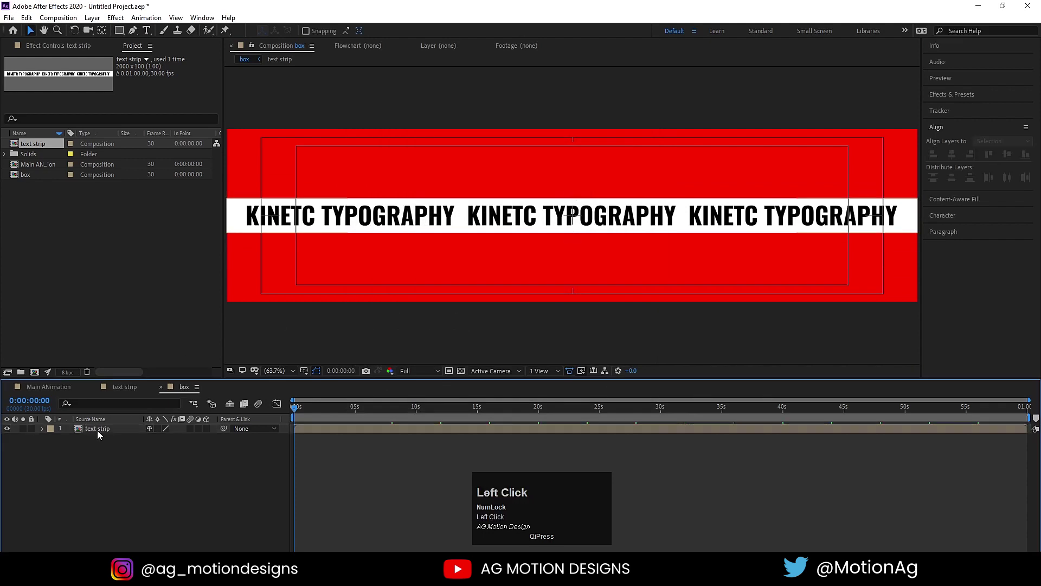
# Duplicate the text strip layer and move the copy to stack above the first
pyautogui.press('ctrl+d')
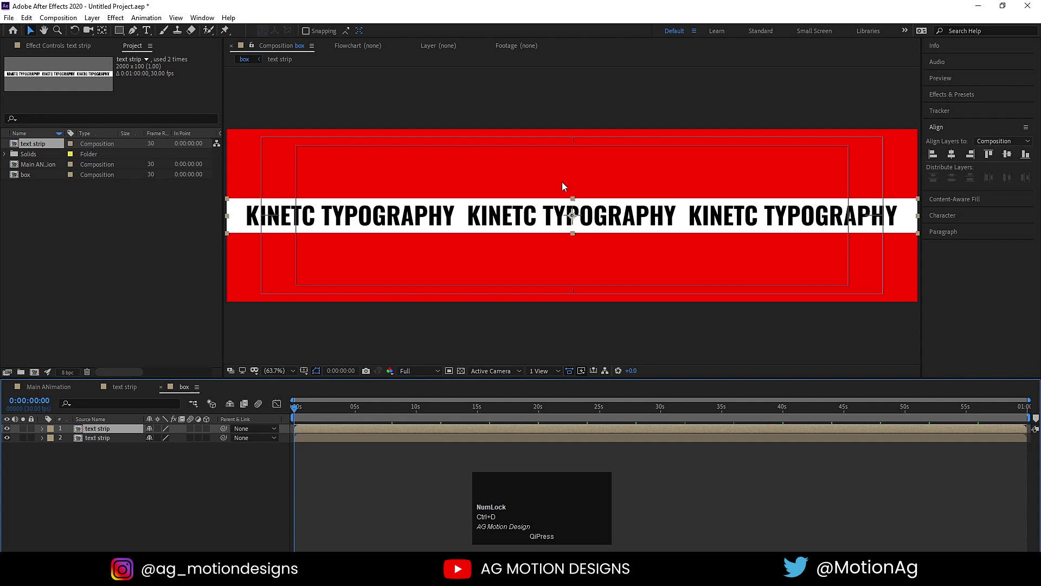
pyautogui.press('y')
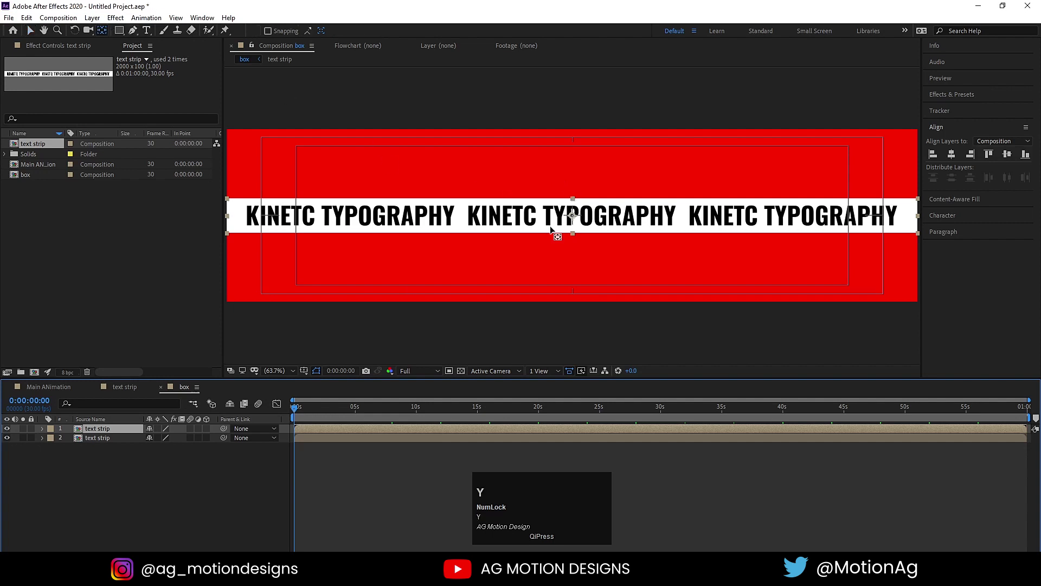
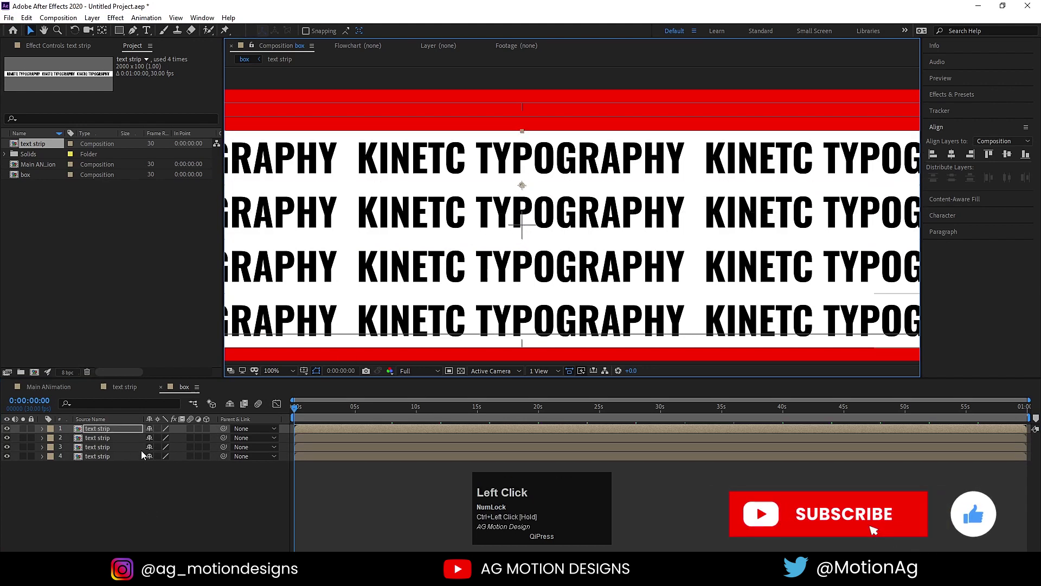
# Select all four text strip layers and enable their 3D Layer switch
pyautogui.click(207, 451)
pyautogui.press('ctrl+a')
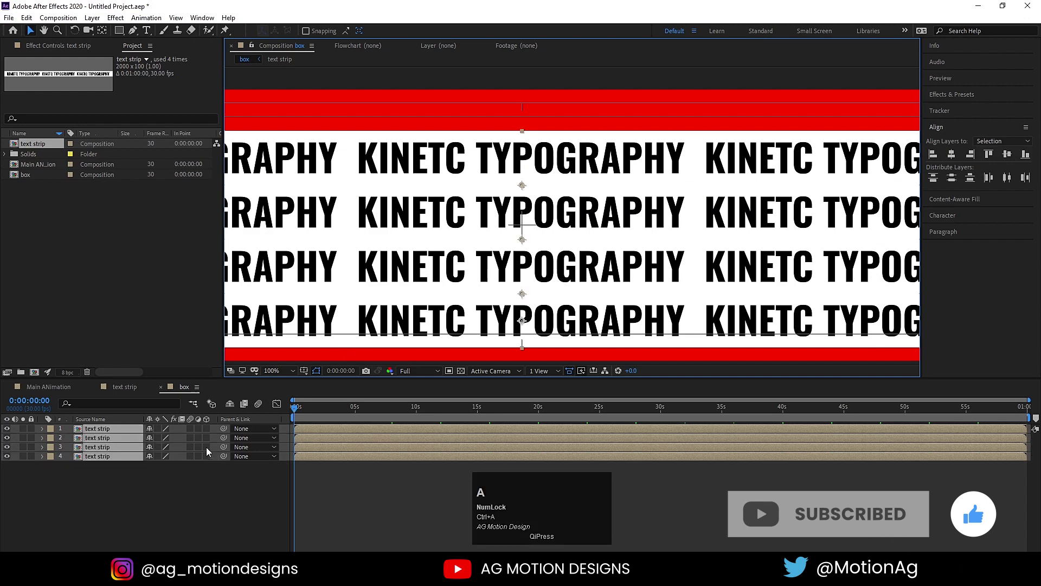
pyautogui.click(208, 450)
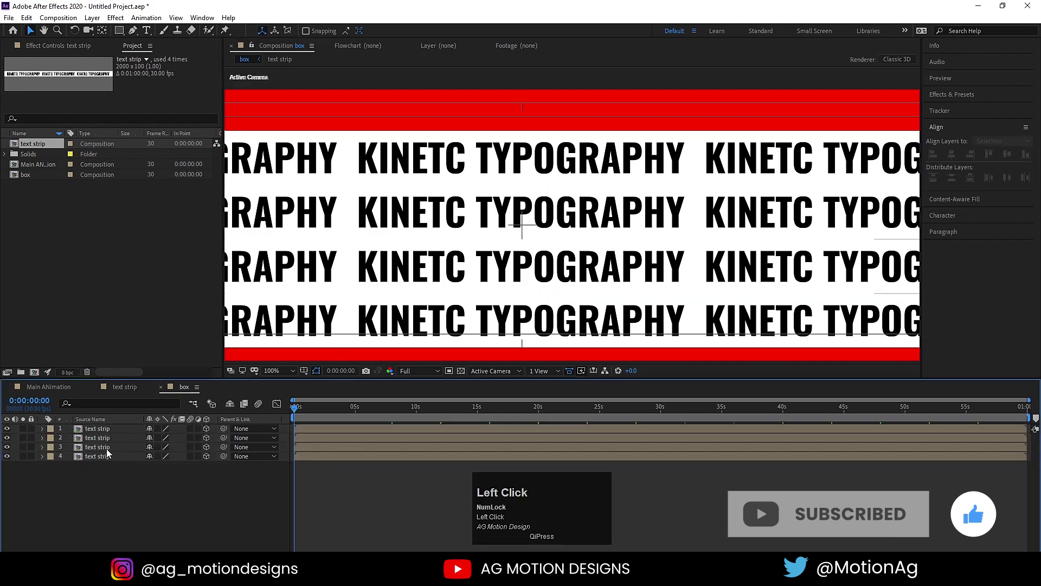
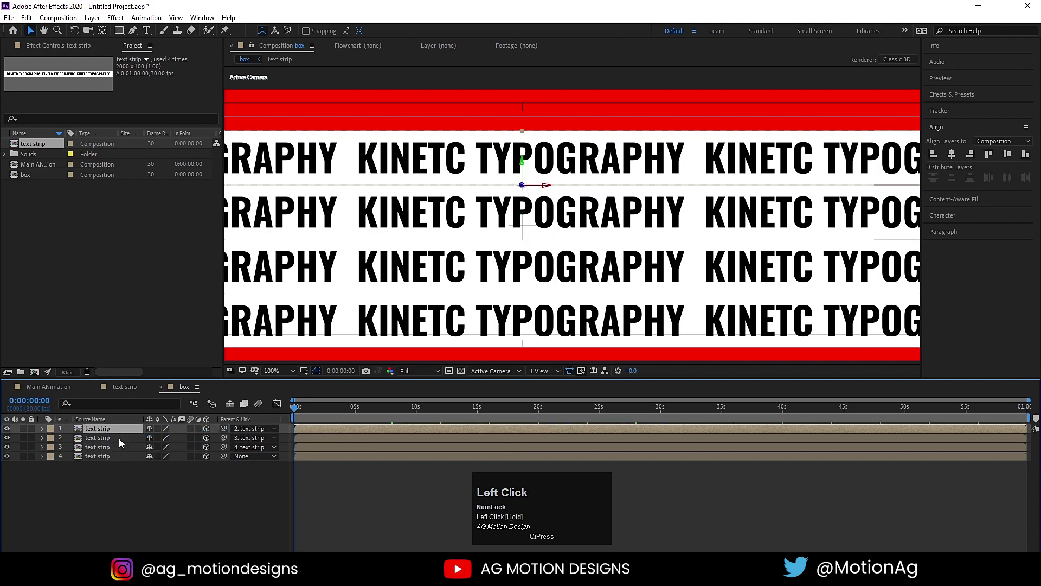
pyautogui.scroll(-3)
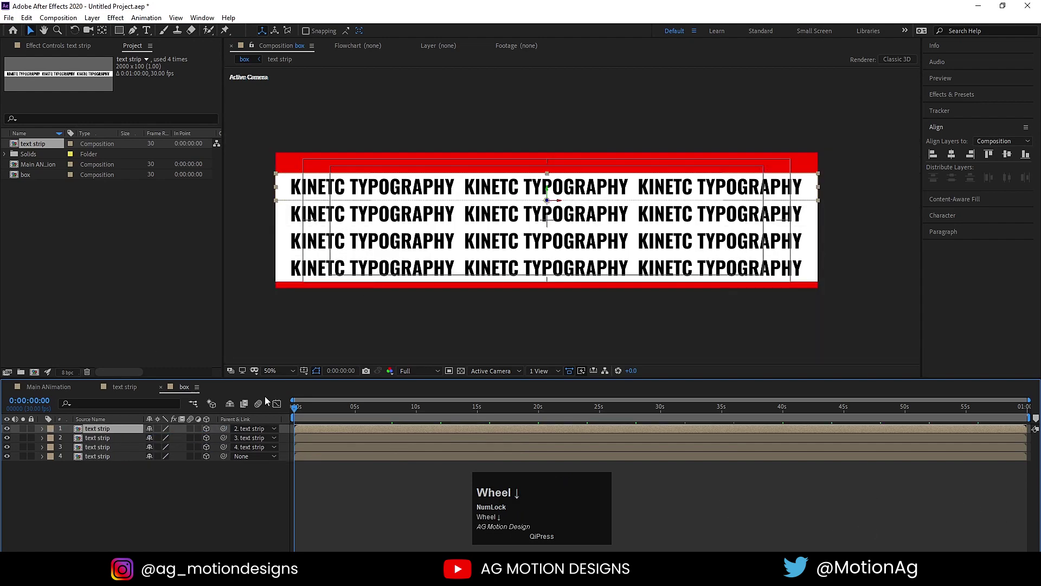
# From the Left view, set X Rotation to 90° on text strip layers 3, 2 and 1
pyautogui.click(493, 373)
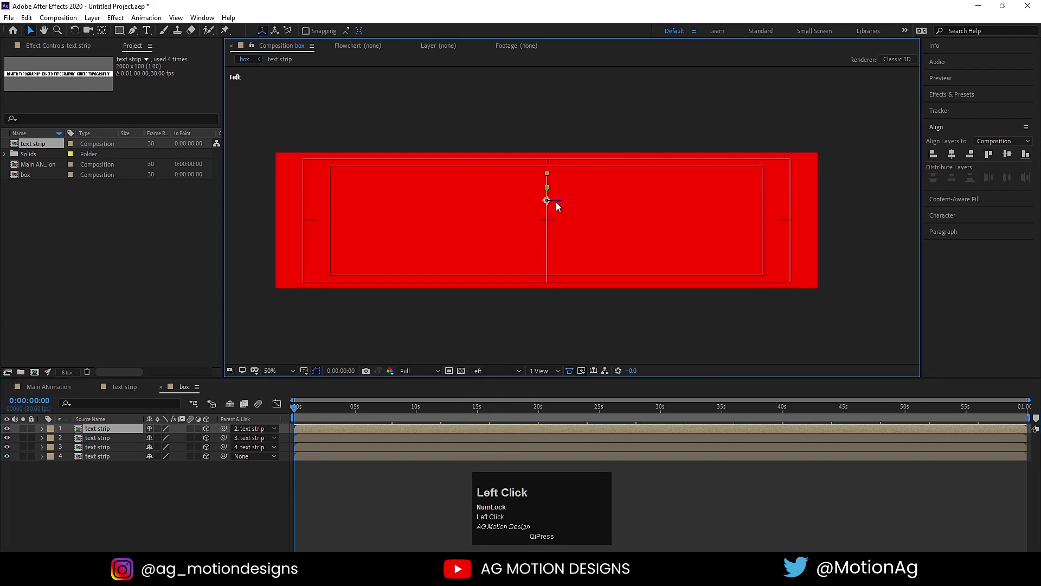
pyautogui.click(106, 464)
pyautogui.scroll(3)
pyautogui.click(97, 452)
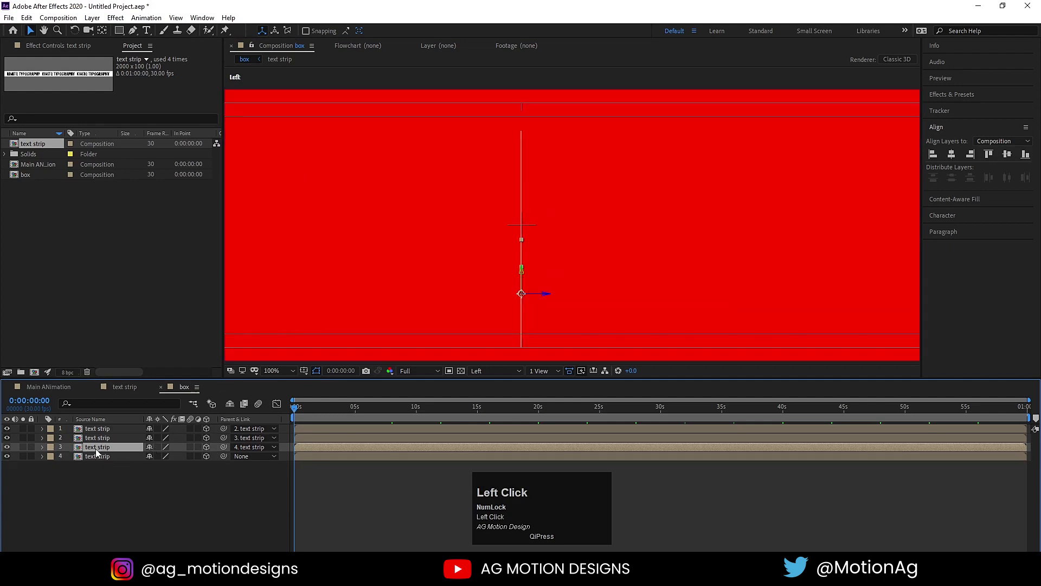
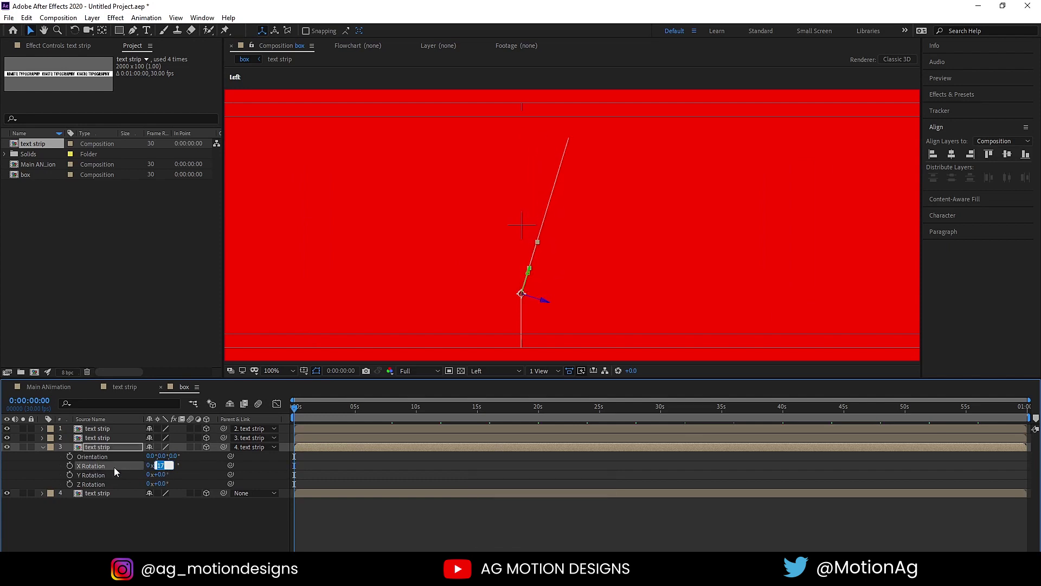
pyautogui.press('Return')
pyautogui.click(116, 438)
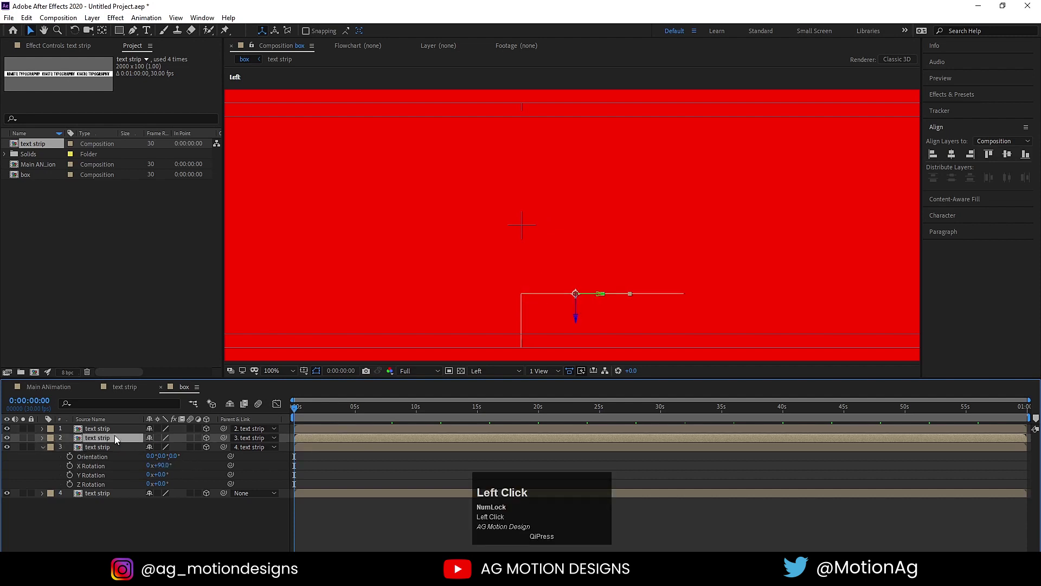
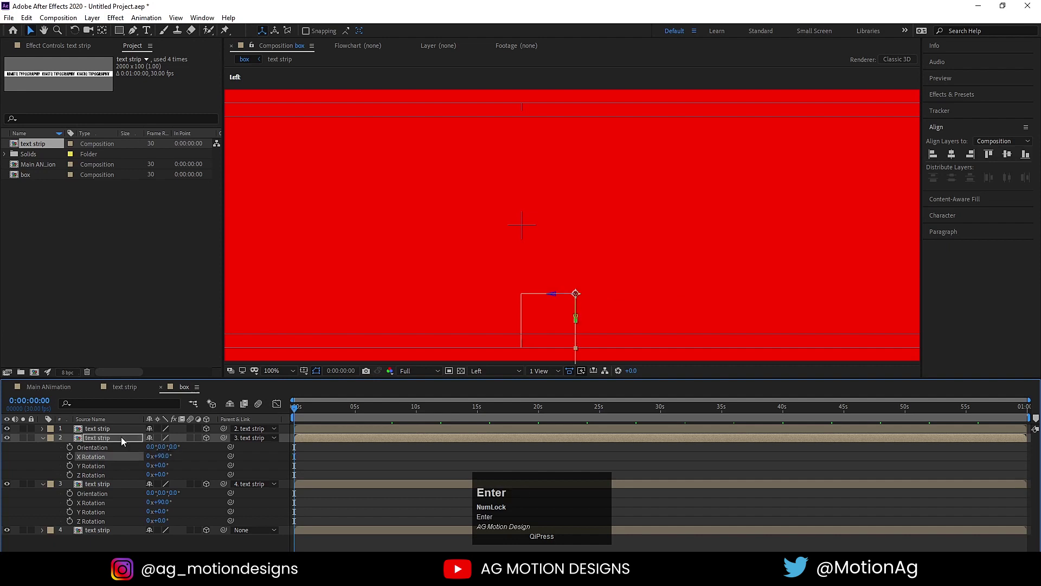
pyautogui.click(84, 433)
pyautogui.press('r')
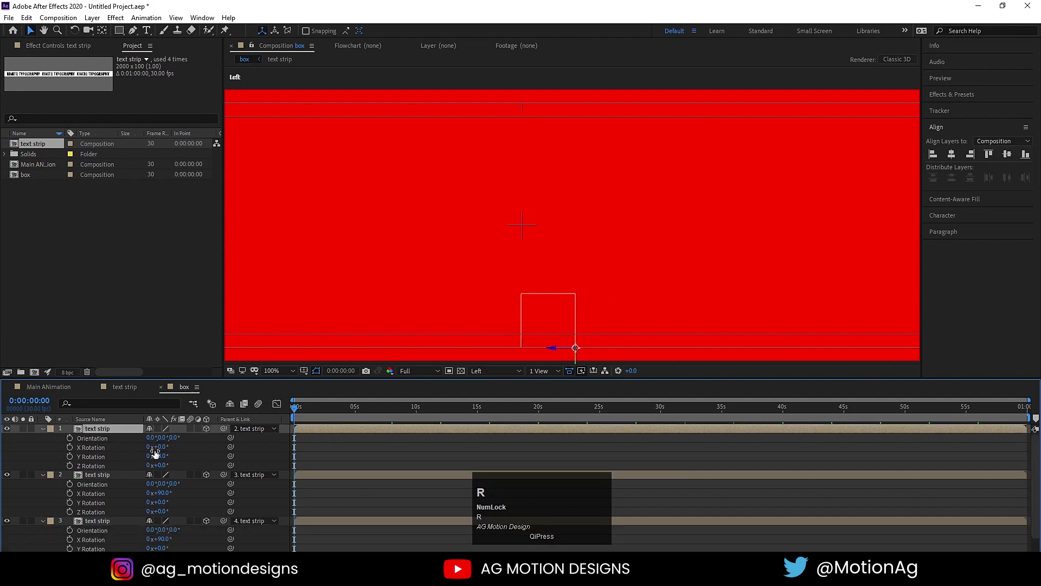
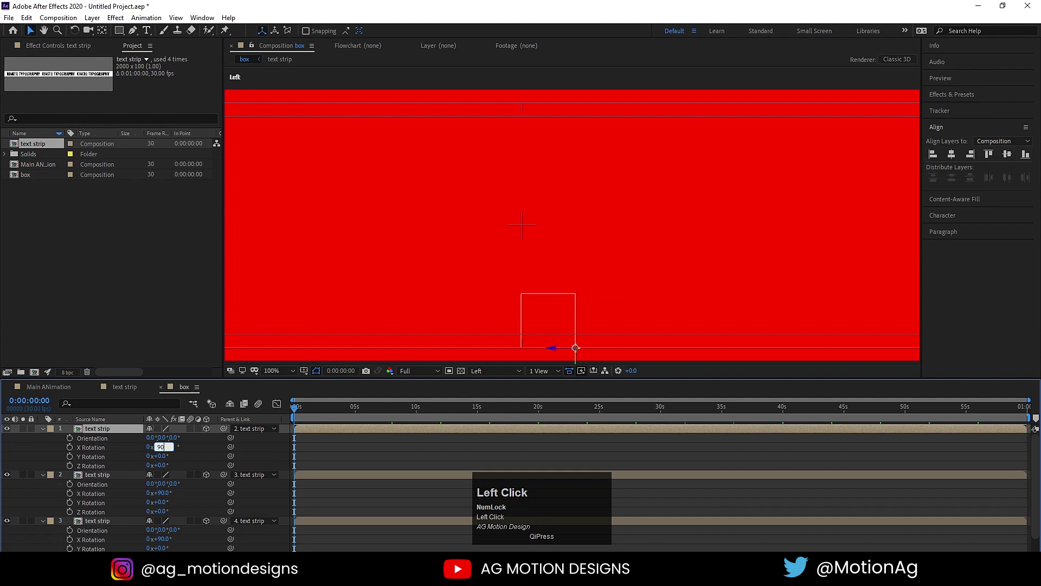
pyautogui.press('Return')
pyautogui.click(309, 461)
# Collapse the layer properties and add a new Null 1 layer to the box composition
pyautogui.press('u')
pyautogui.rightClick(249, 494)
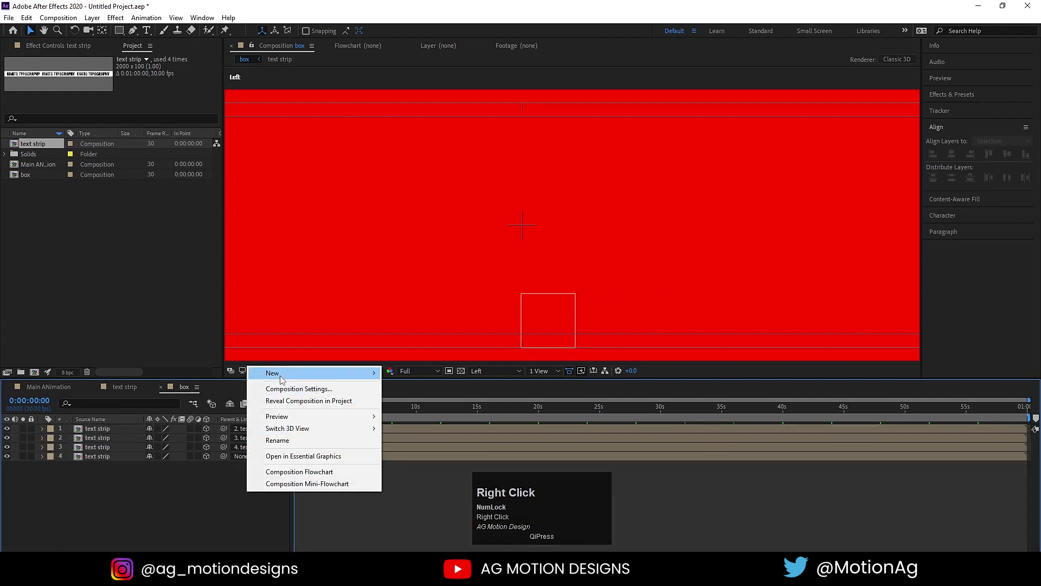
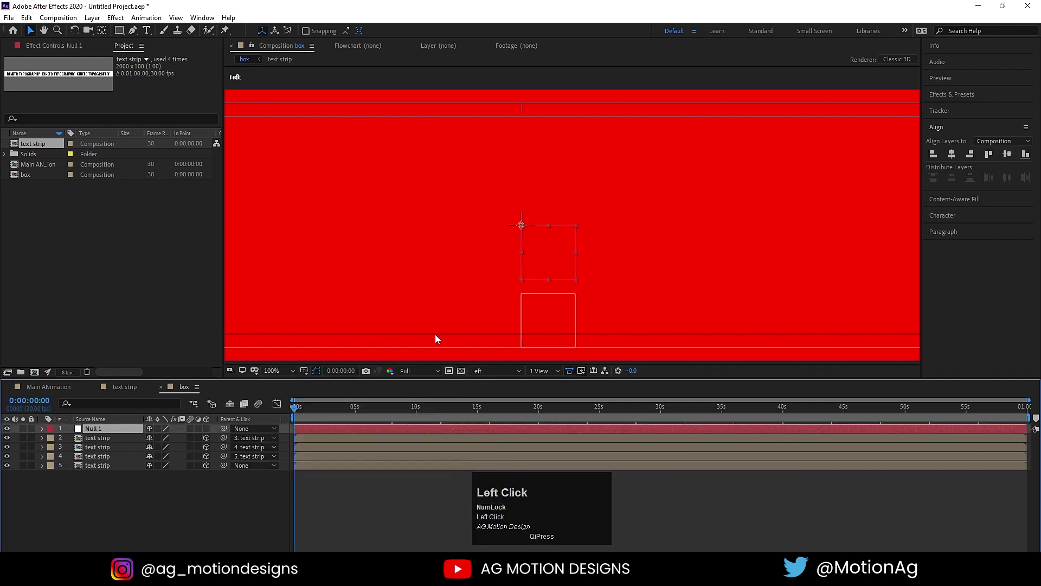
pyautogui.click(96, 470)
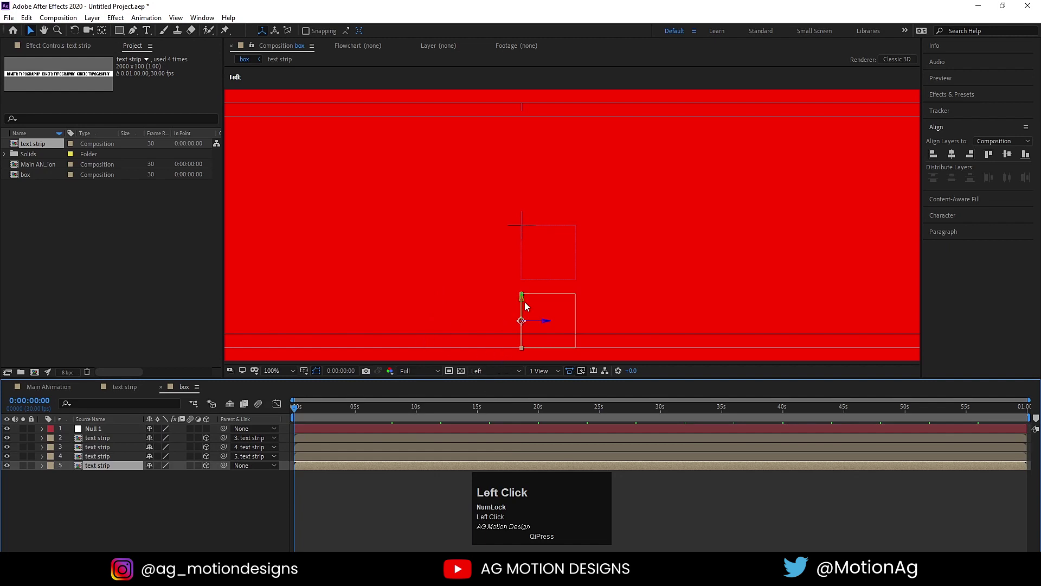
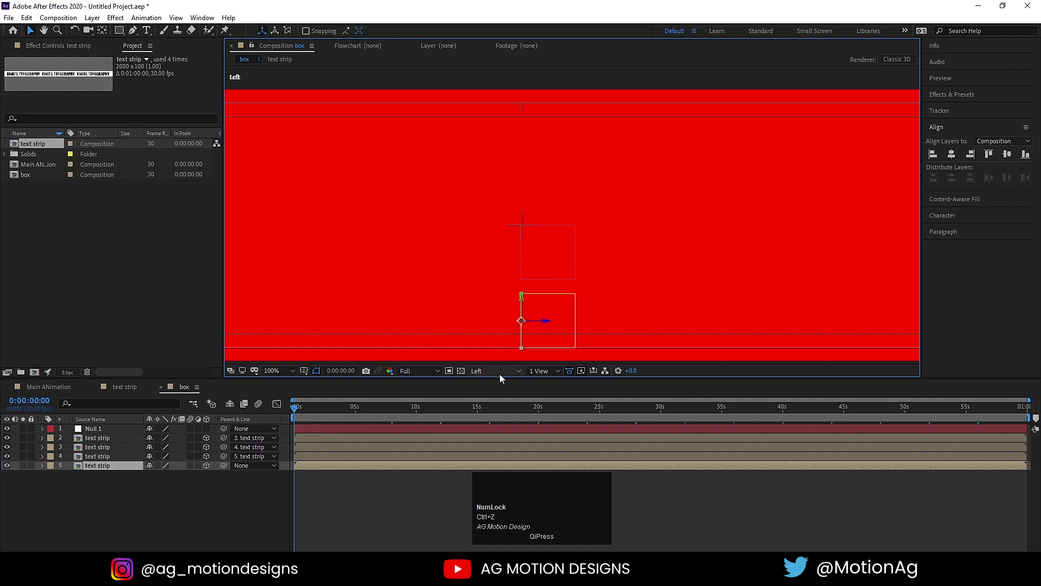
# Back in Left view, move the bottom text strip up onto the null's position
pyautogui.click(494, 371)
pyautogui.click(497, 387)
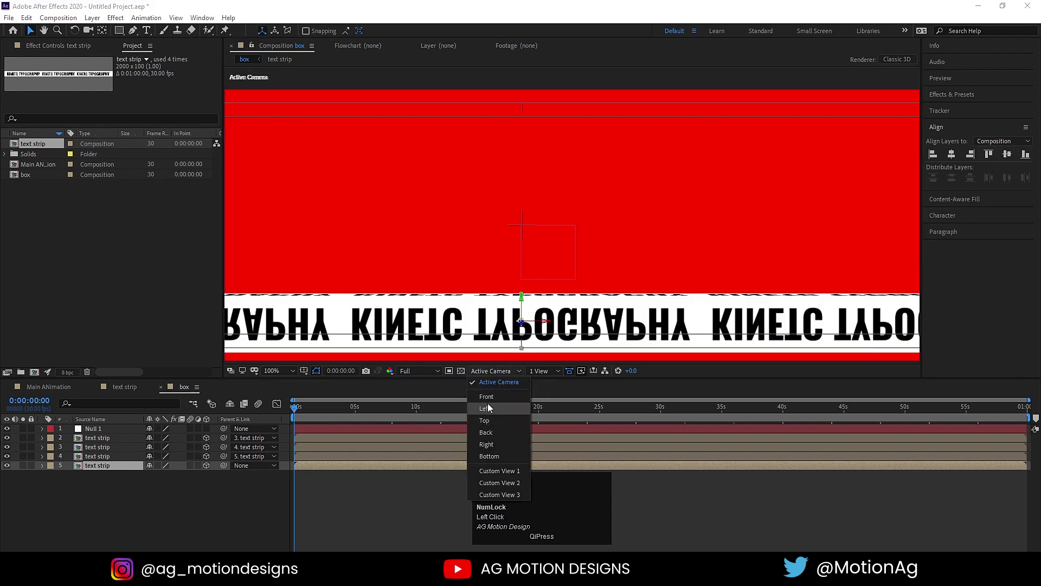
pyautogui.click(489, 409)
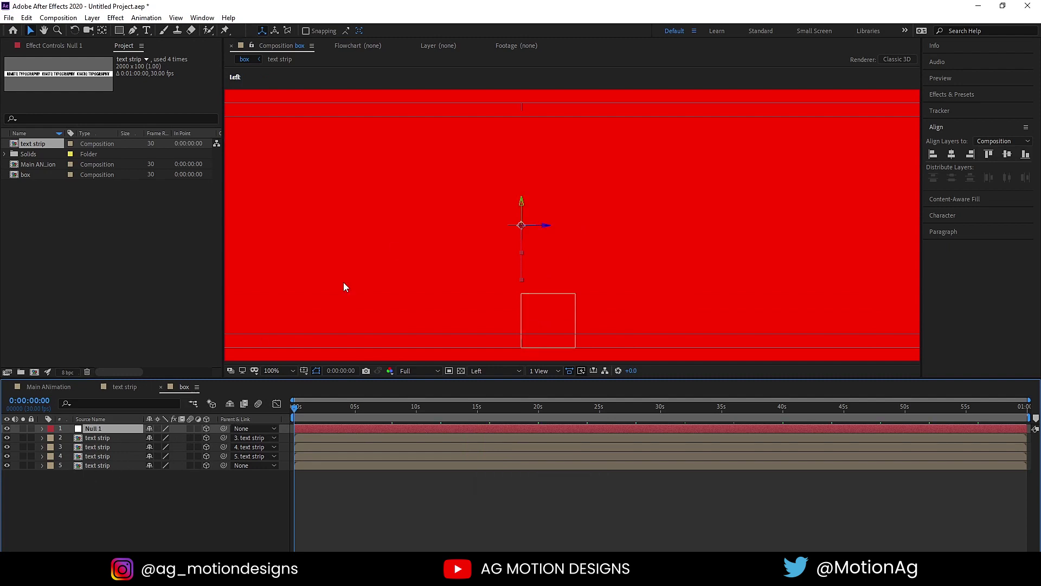
pyautogui.press('-')
pyautogui.moveTo(91, 467); pyautogui.dragTo(109, 434)
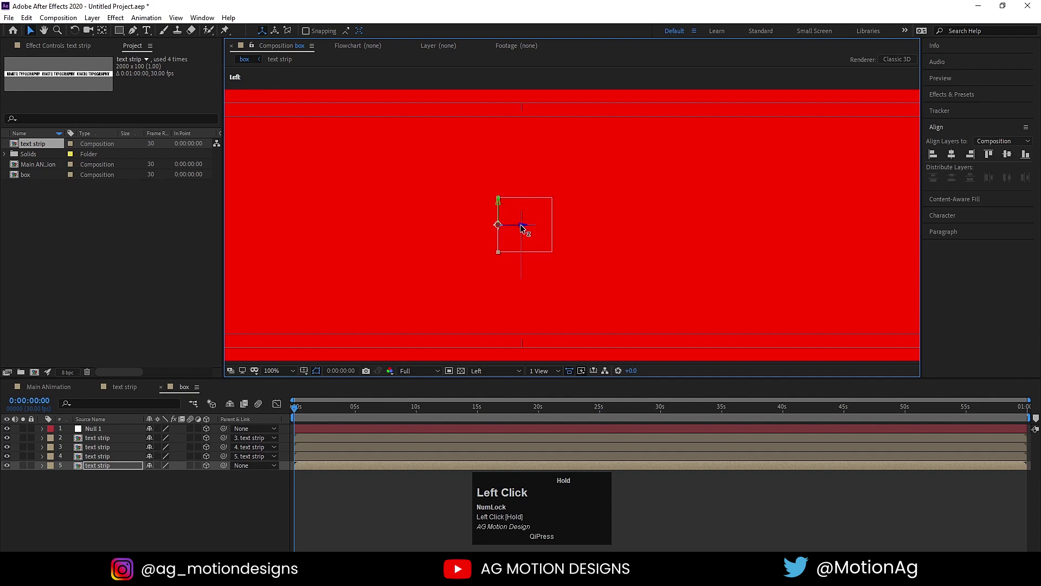
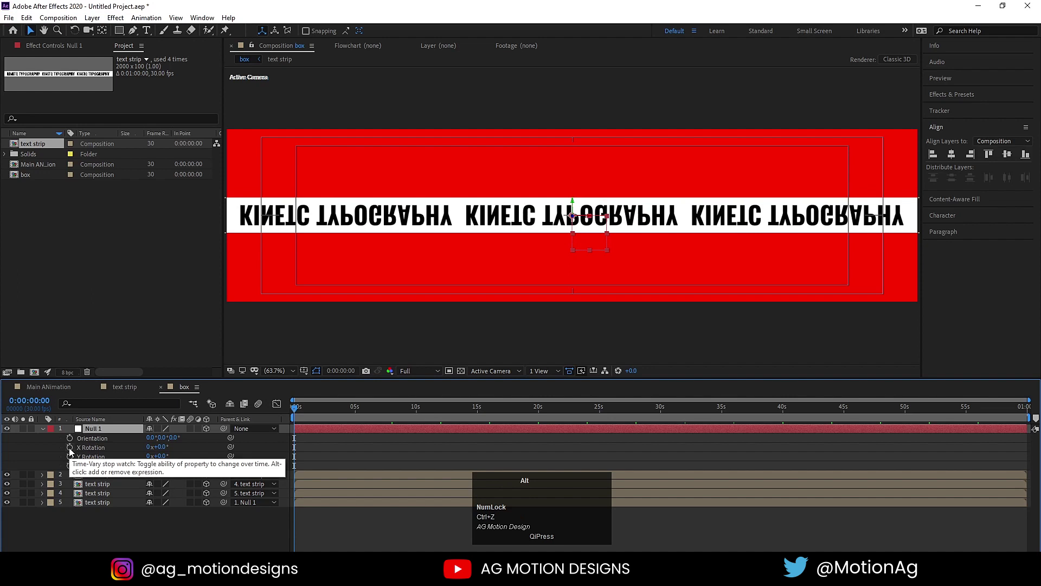
# Give Null 1's X Rotation the expression time*180 so the box spins continuously
pyautogui.click(72, 451)
pyautogui.write('tim')
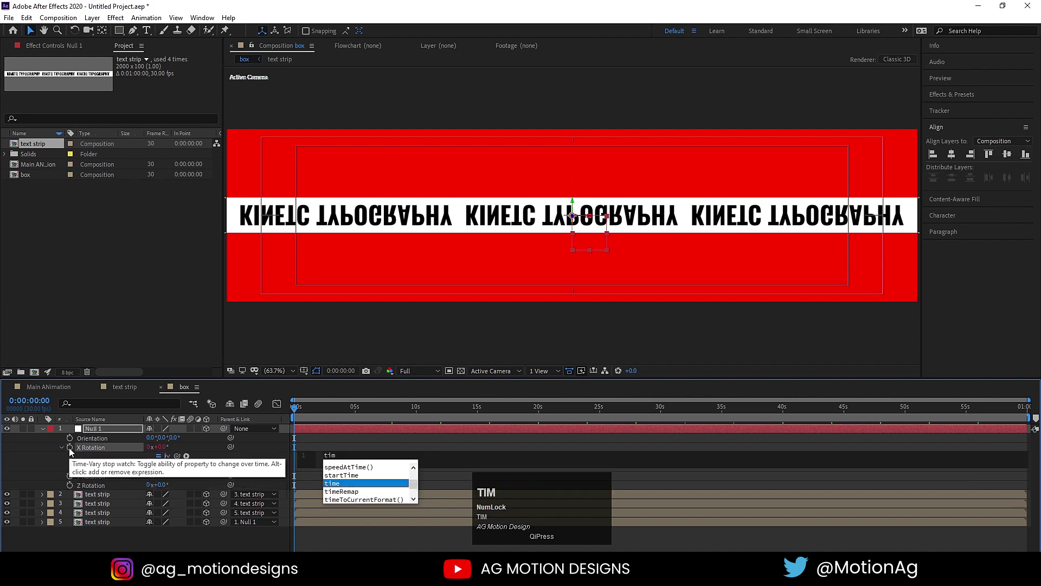
pyautogui.press('Return')
pyautogui.press('shift+8')
pyautogui.write('200')
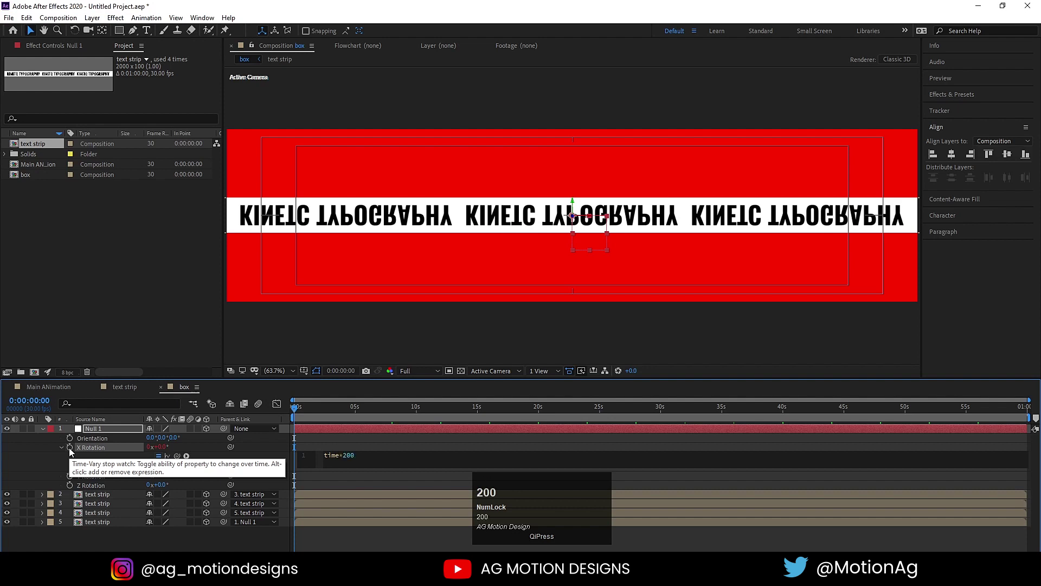
pyautogui.write('00')
pyautogui.press('Return')
pyautogui.press('space')
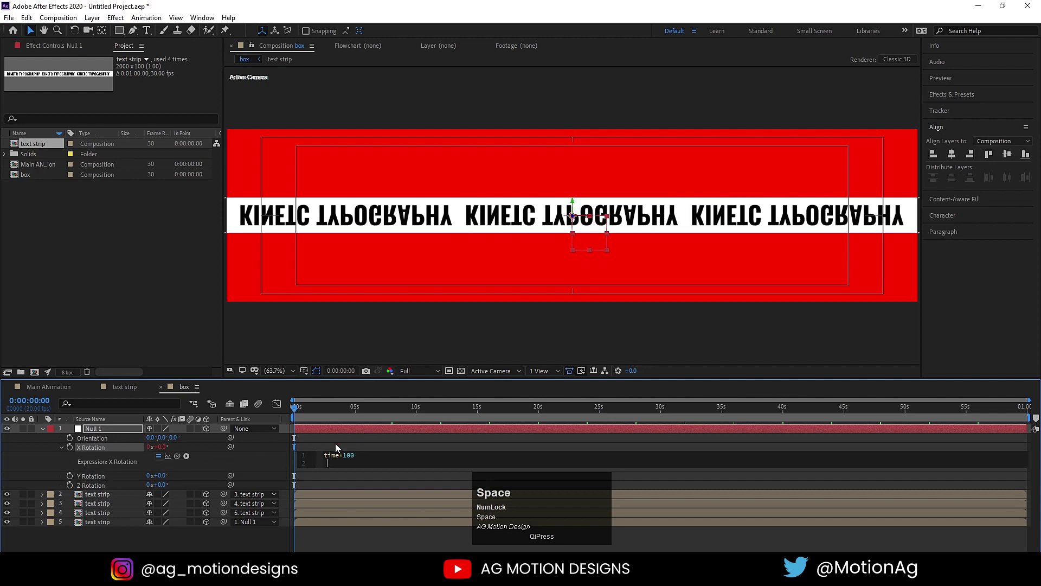
pyautogui.click(338, 446)
# Preview the spinning strip box and scrub back to the first frame
pyautogui.press('space')
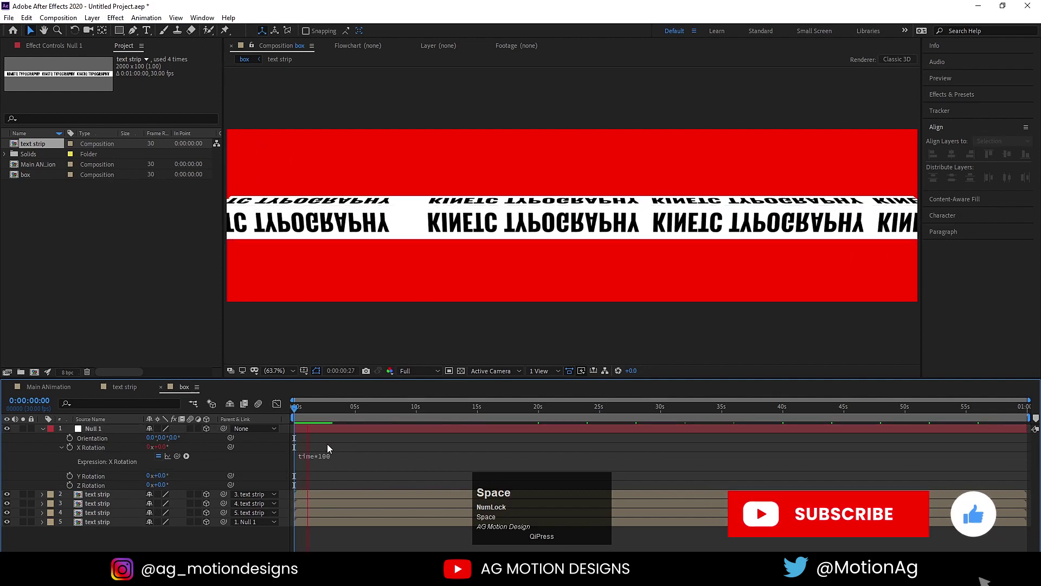
pyautogui.press('space')
pyautogui.moveTo(311, 417); pyautogui.dragTo(93, 495)
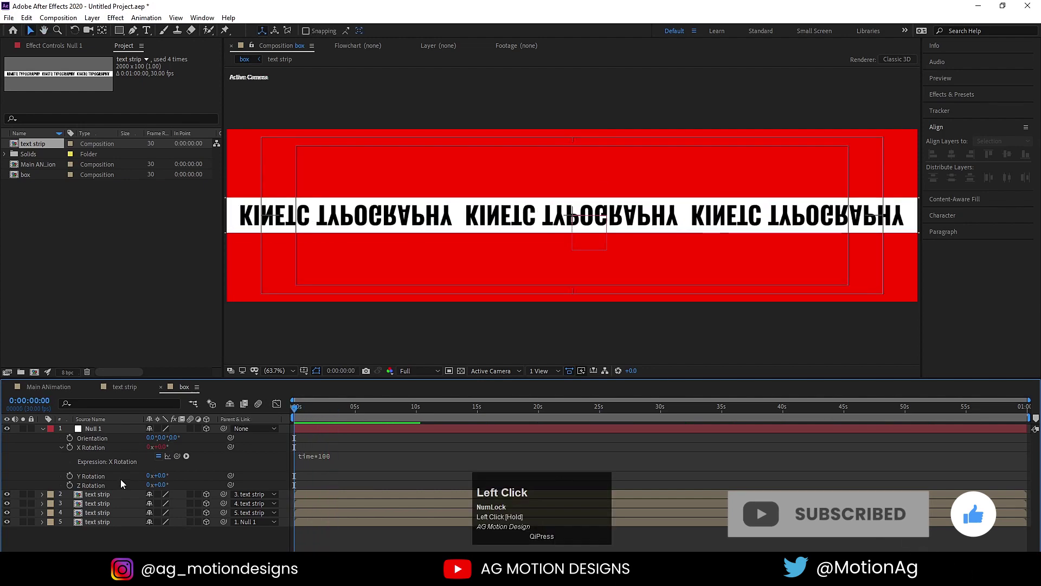
# Select the bottom text strip, reveal its transform properties and preview from the first frame
pyautogui.press('s')
pyautogui.click(150, 505)
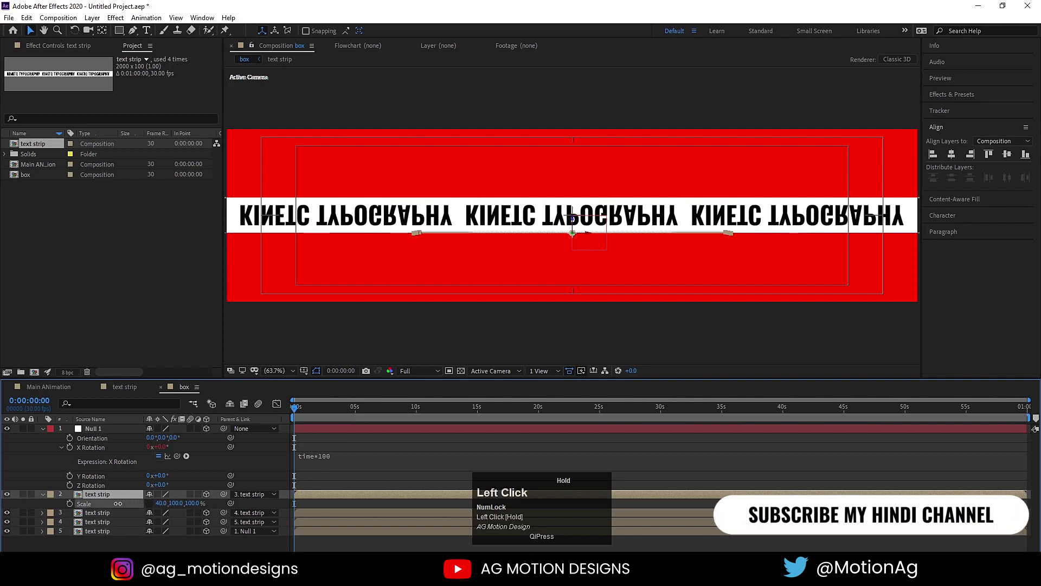
pyautogui.press('ctrl+z')
pyautogui.click(94, 515)
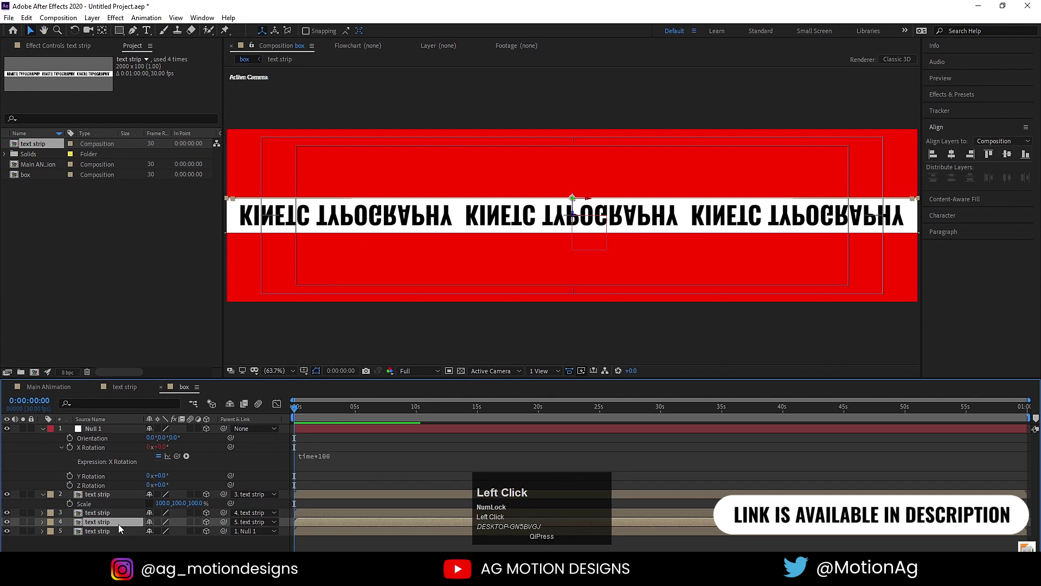
pyautogui.press('r')
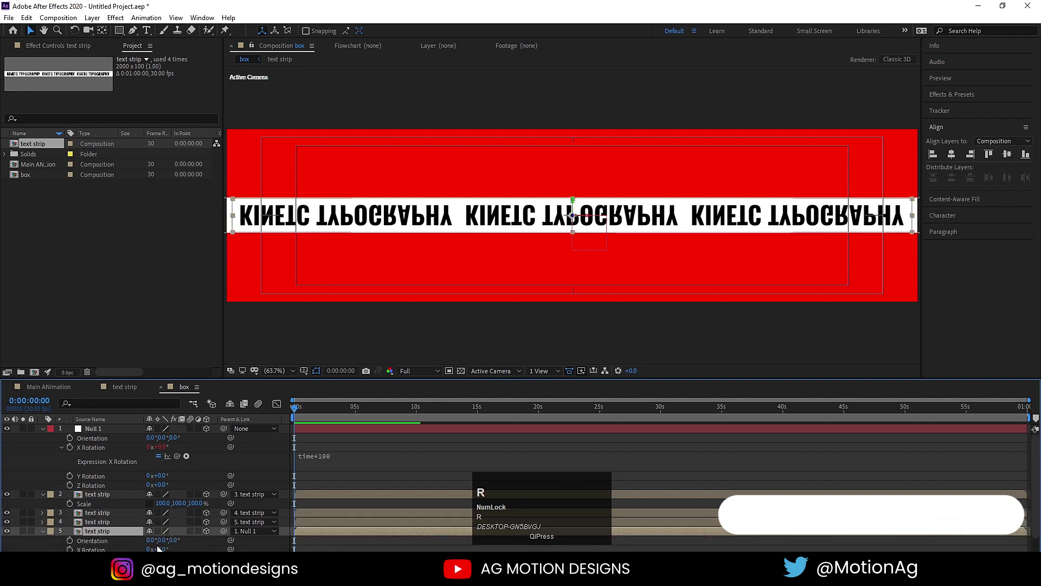
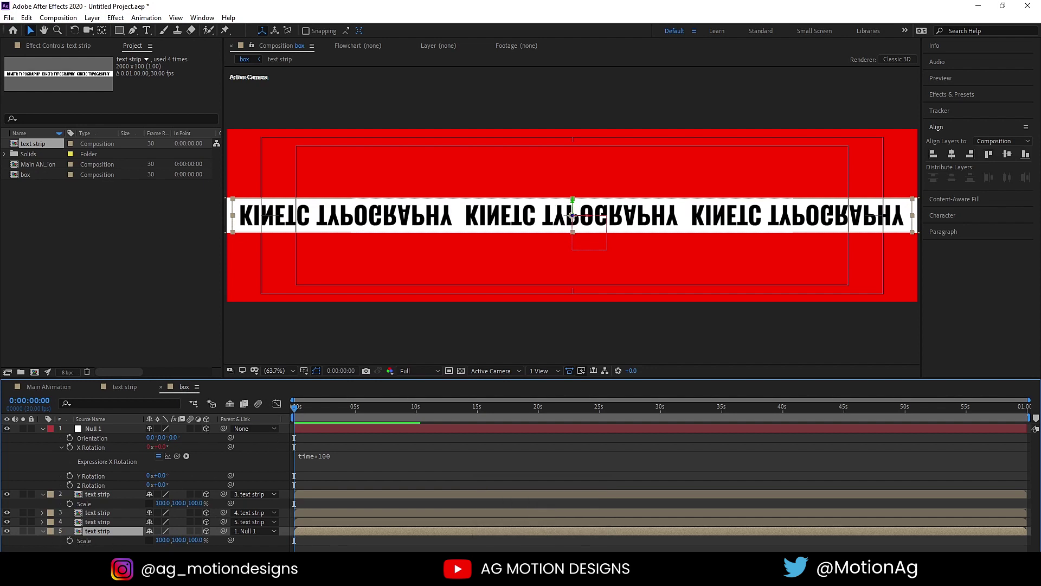
pyautogui.click(6, 534)
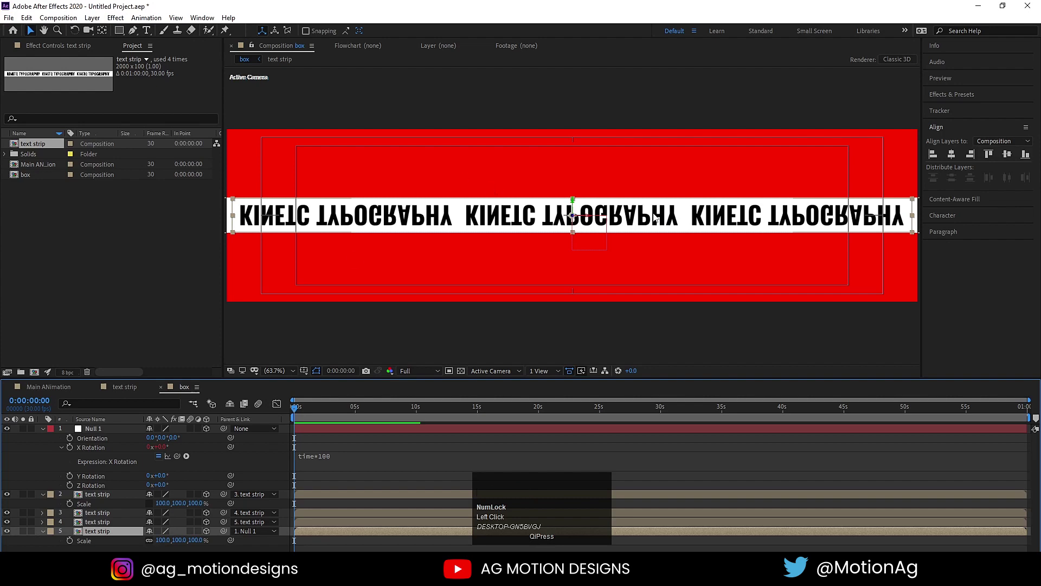
pyautogui.press('space')
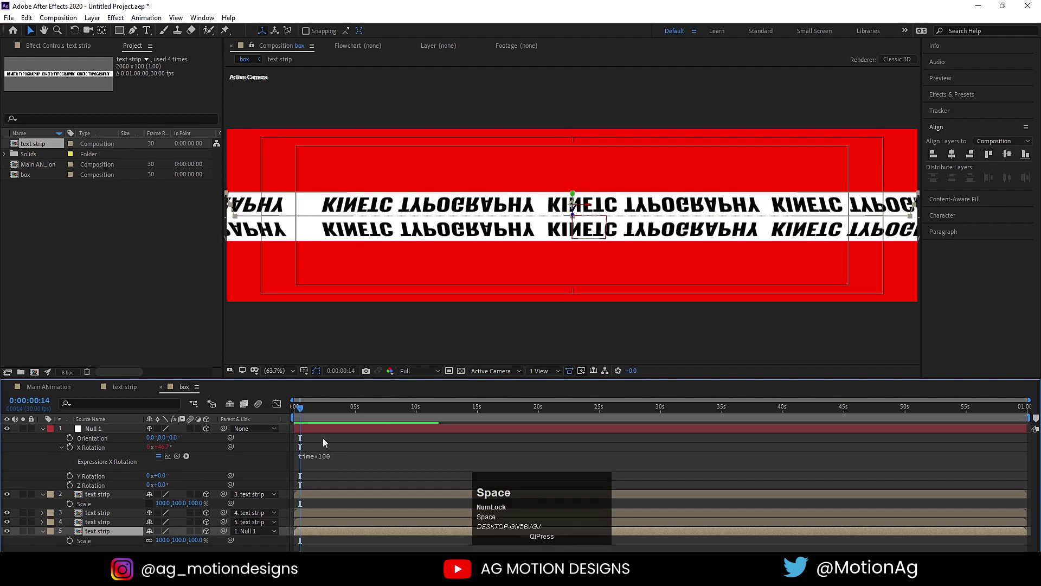
pyautogui.moveTo(304, 418); pyautogui.dragTo(154, 546)
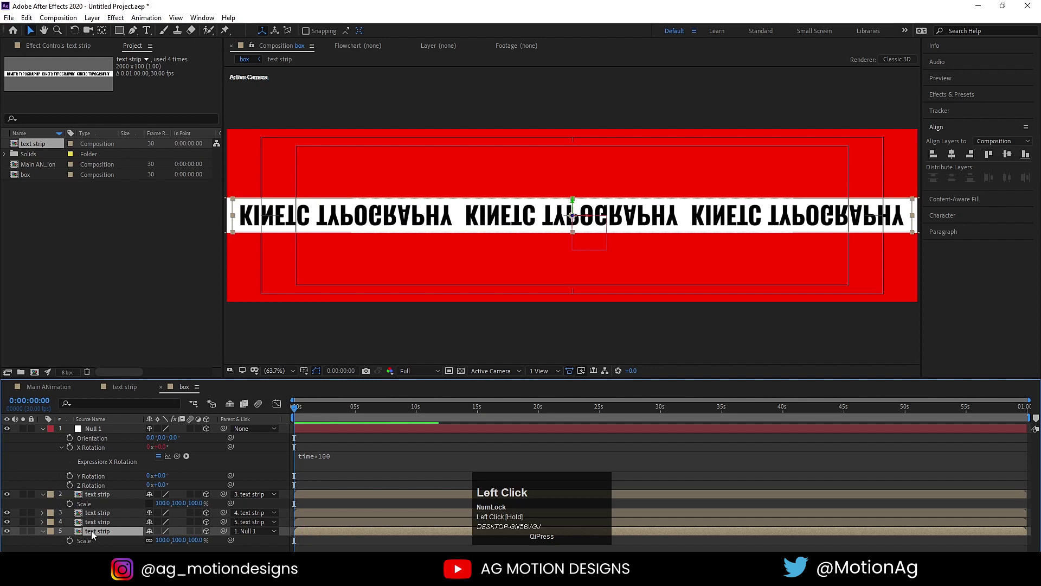
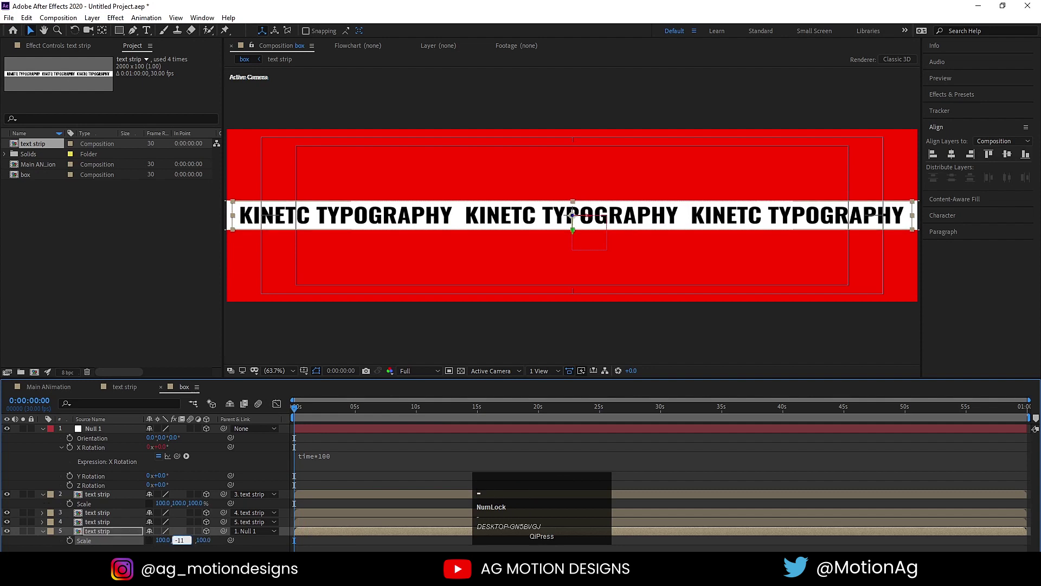
# Set the bottom strip's Scale to 100, -100, 100 to flip its lettering upright, then preview
pyautogui.click(273, 445)
pyautogui.press('space')
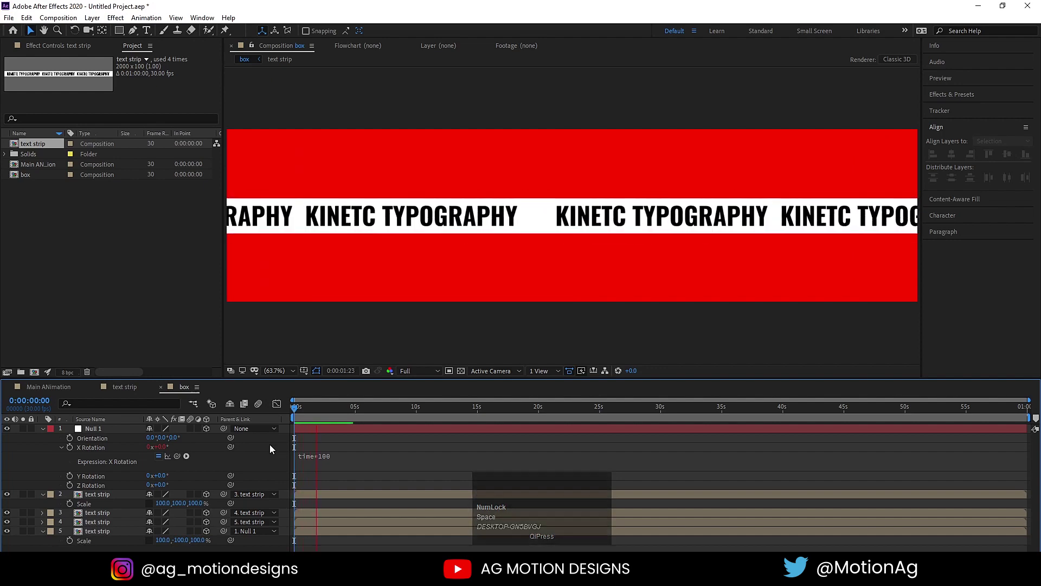
pyautogui.press('space')
pyautogui.press('u')
pyautogui.click(306, 409)
pyautogui.press('space')
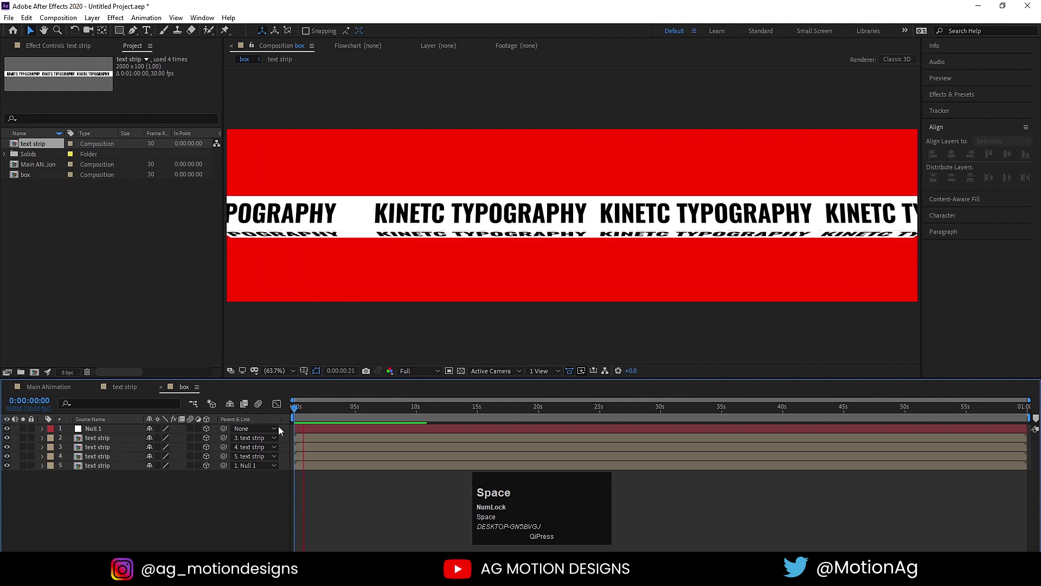
pyautogui.click(293, 415)
pyautogui.press('space')
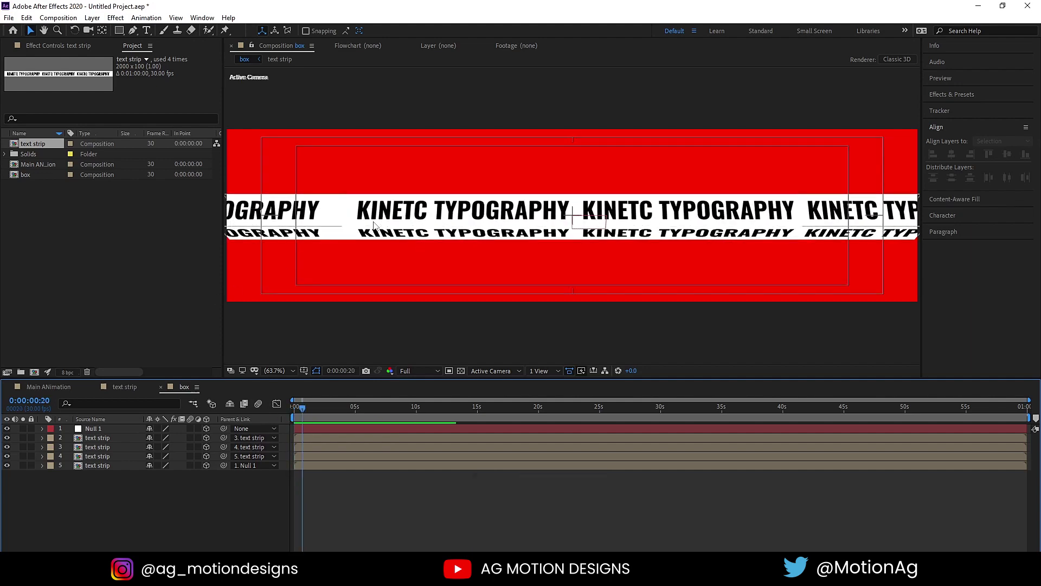
# Apply the Tint effect to text strips 2 and 4 via the Effects & Presets search
pyautogui.click(84, 444)
pyautogui.click(90, 458)
pyautogui.click(969, 95)
pyautogui.write('tint')
pyautogui.doubleClick(968, 158)
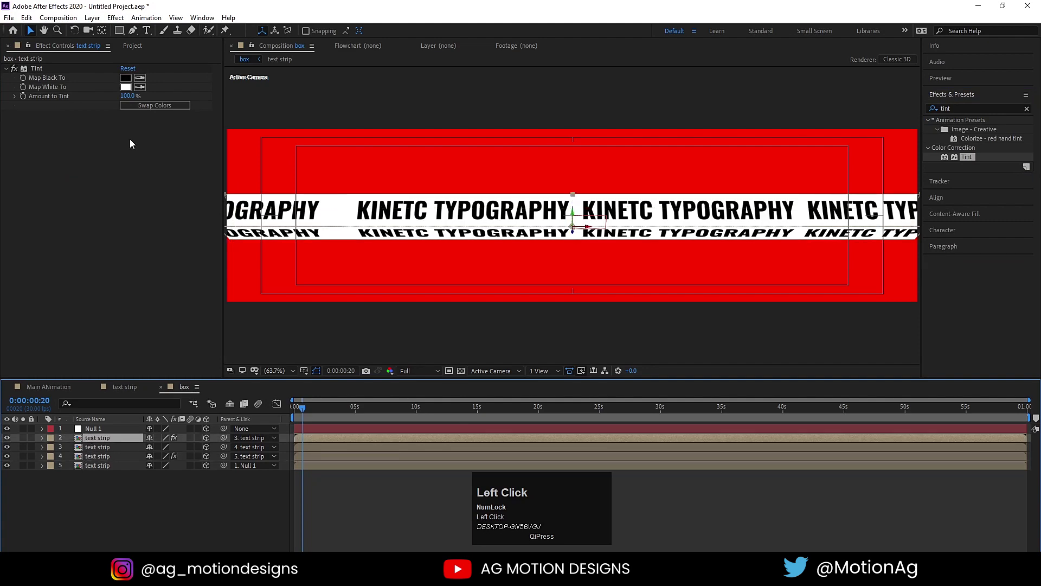
# Swap the Tint colours so those strips show white lettering on black, preview, then deselect
pyautogui.press('space')
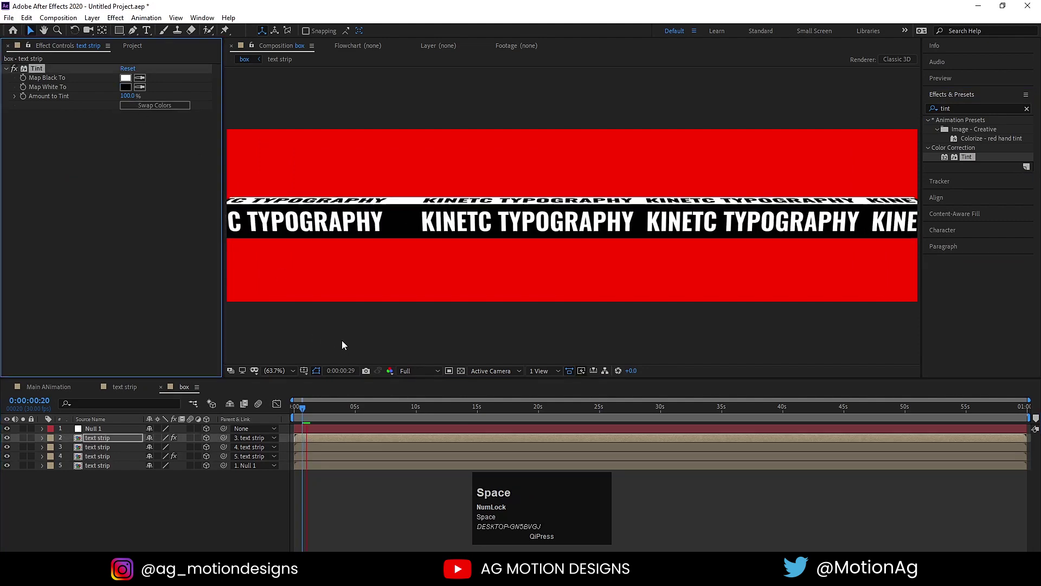
pyautogui.press('space')
pyautogui.click(307, 413)
pyautogui.press('space')
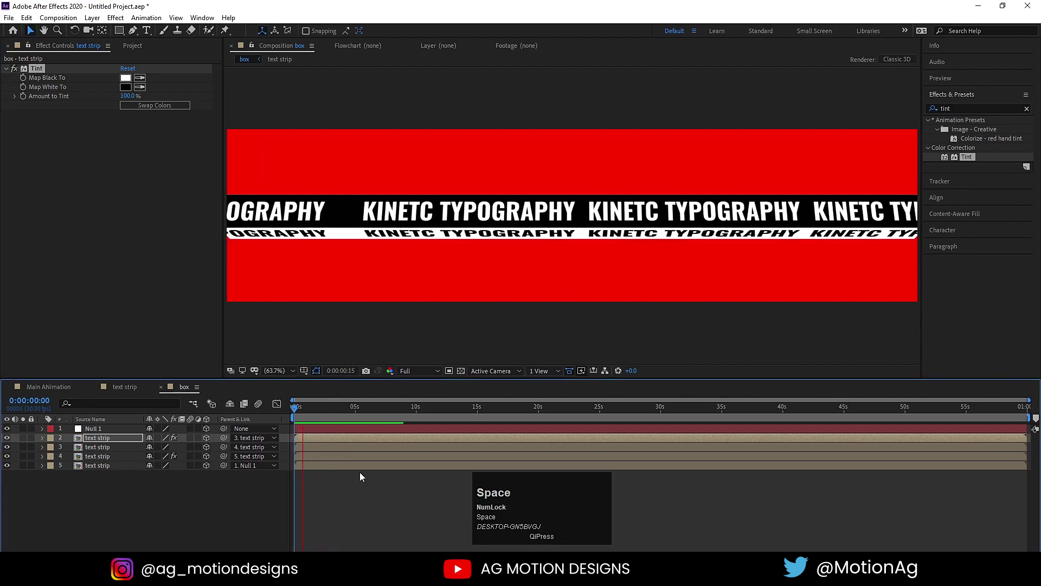
pyautogui.click(314, 412)
pyautogui.press('ctrl+a')
pyautogui.click(222, 537)
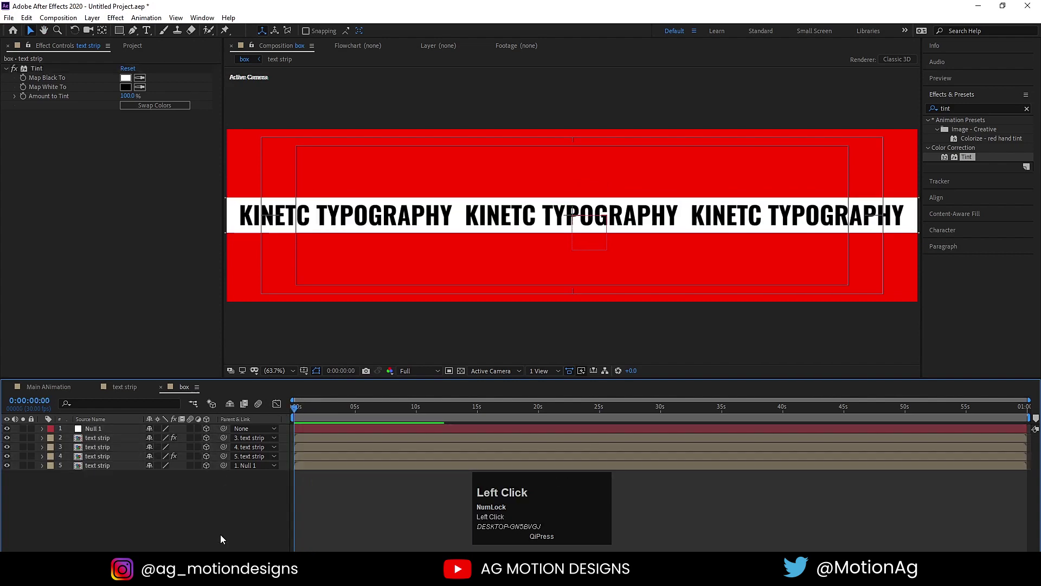
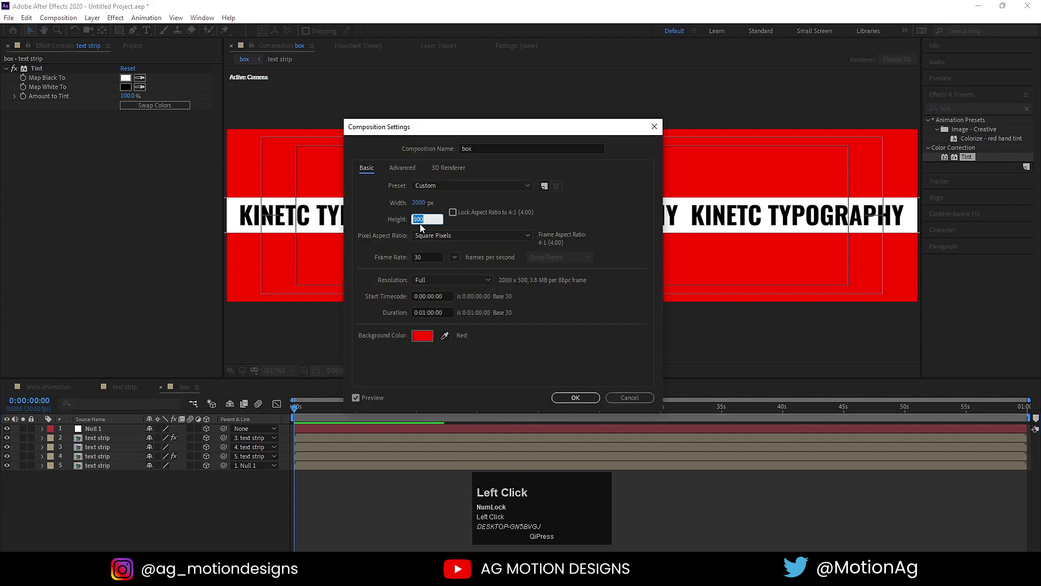
# Commit the taller comp height, then pre-compose all layers into a composition named 'Main box'
pyautogui.press('Return')
pyautogui.press('ctrl+a')
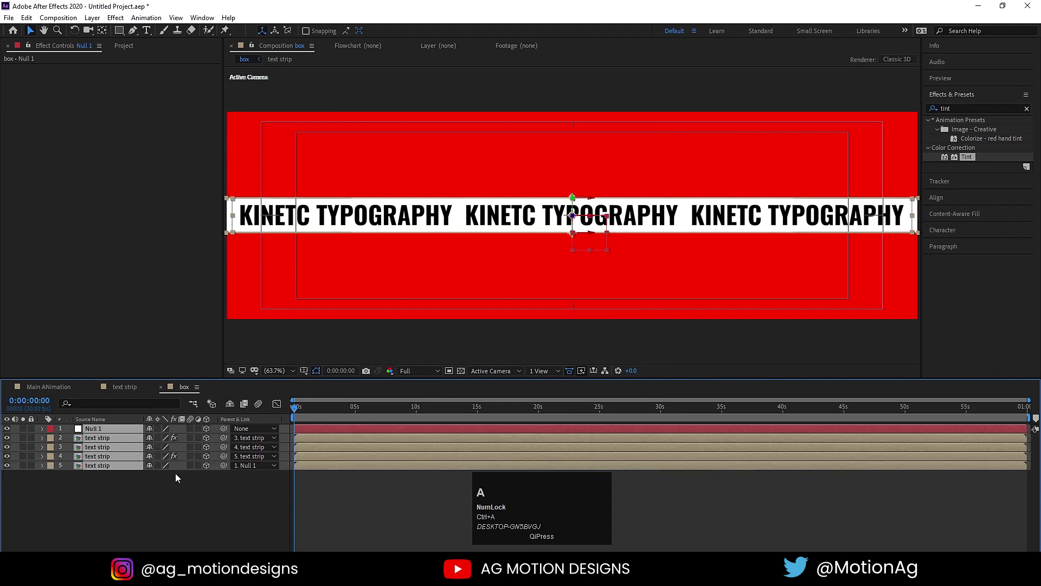
pyautogui.press('ctrl+shift+c')
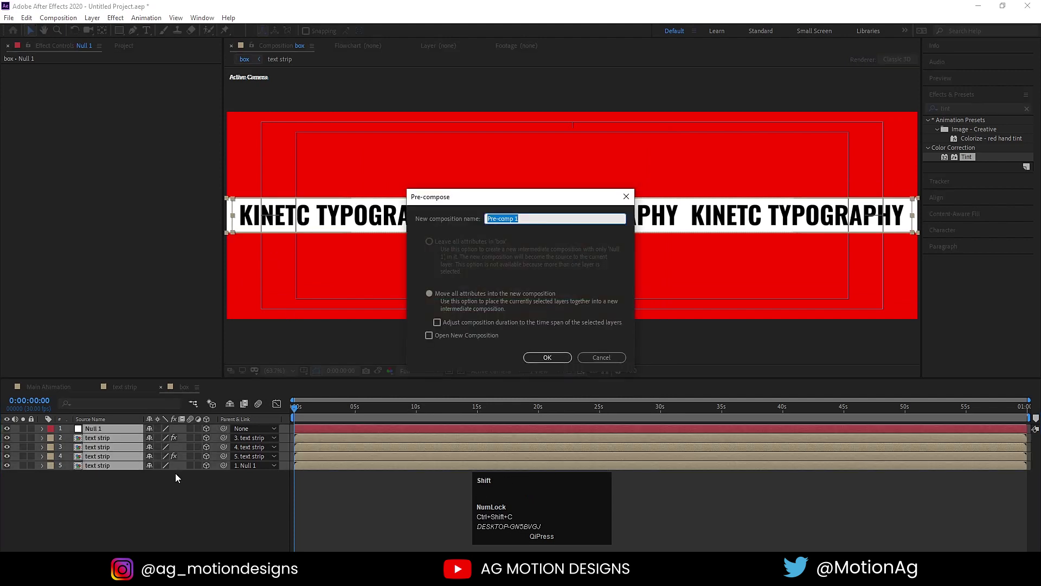
pyautogui.write('in')
pyautogui.press('space')
pyautogui.write('box')
pyautogui.press('Return')
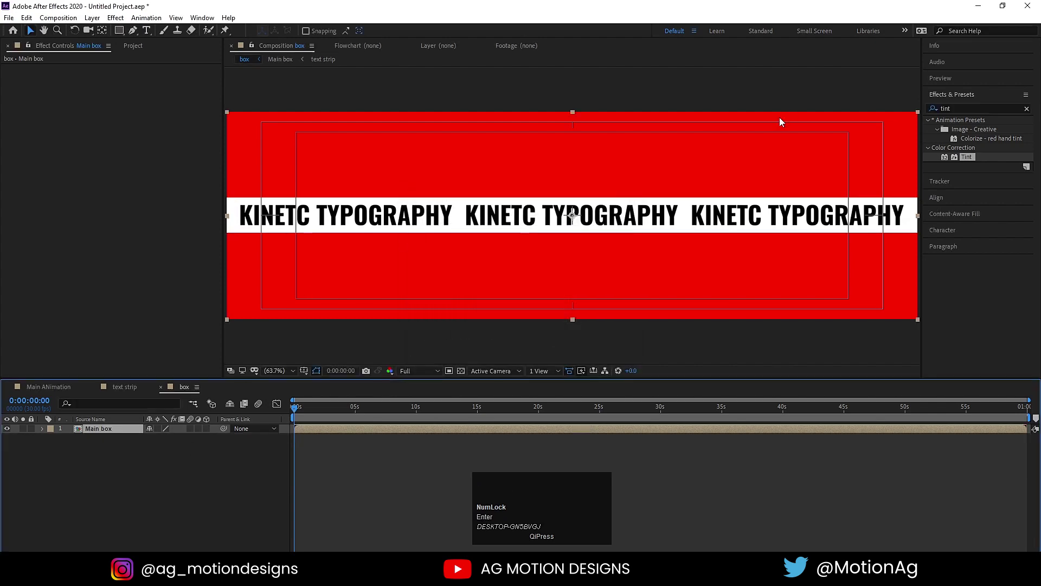
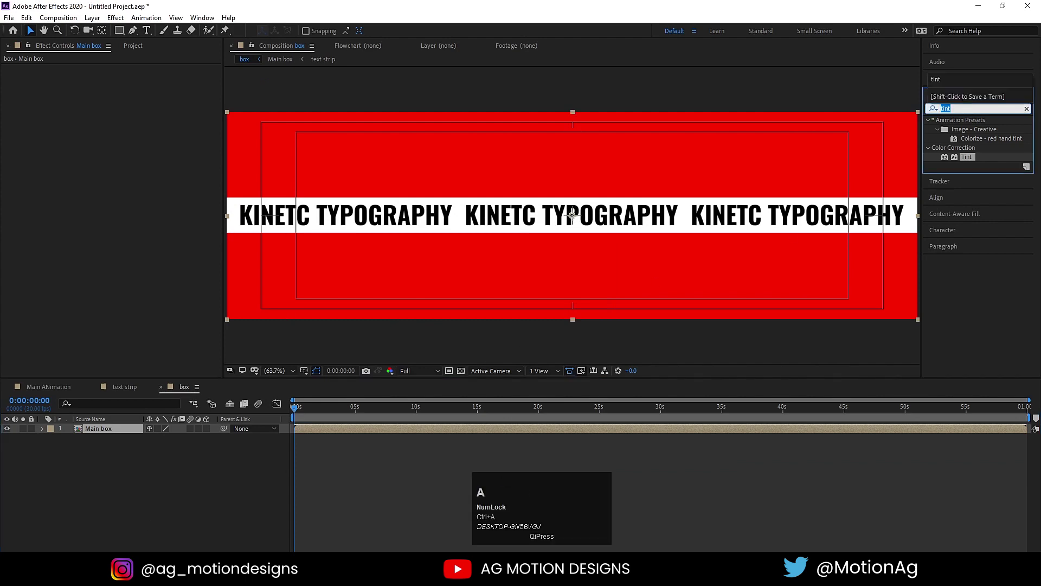
# Resize the Main box composition height to 134 then 144 px (2000×144) and preview the strip
pyautogui.click(128, 517)
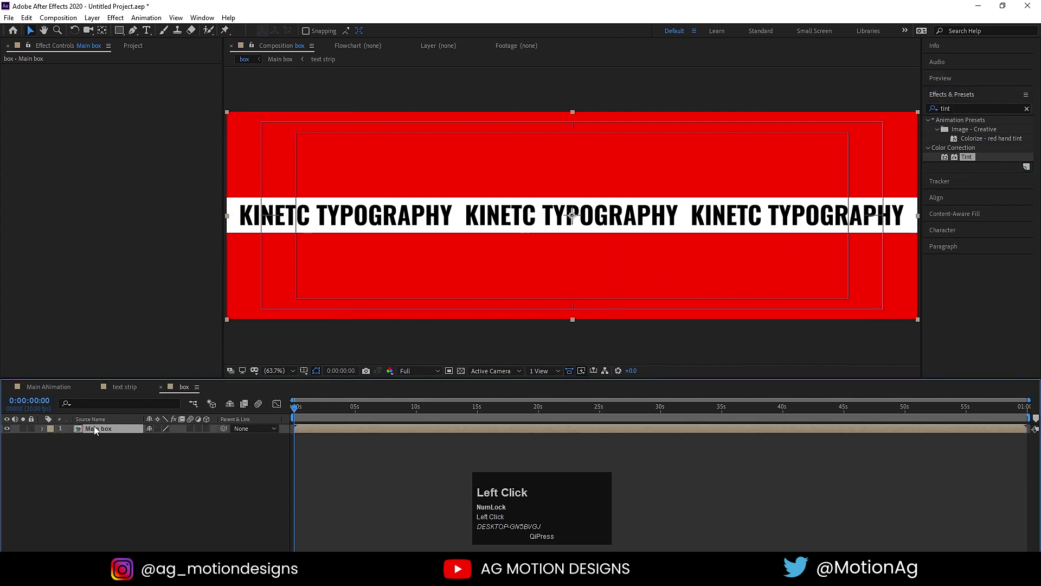
pyautogui.press('ctrl+k')
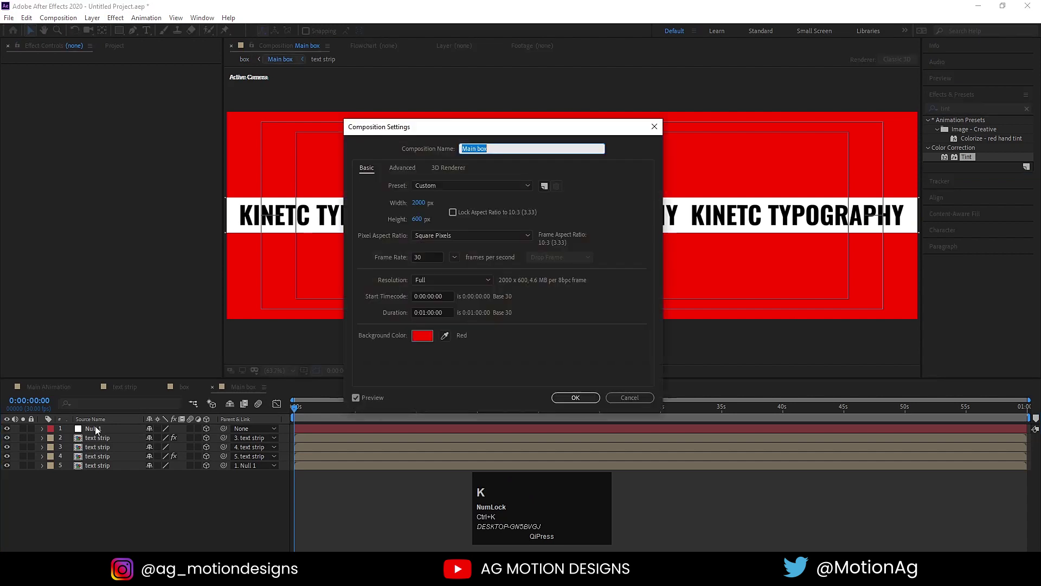
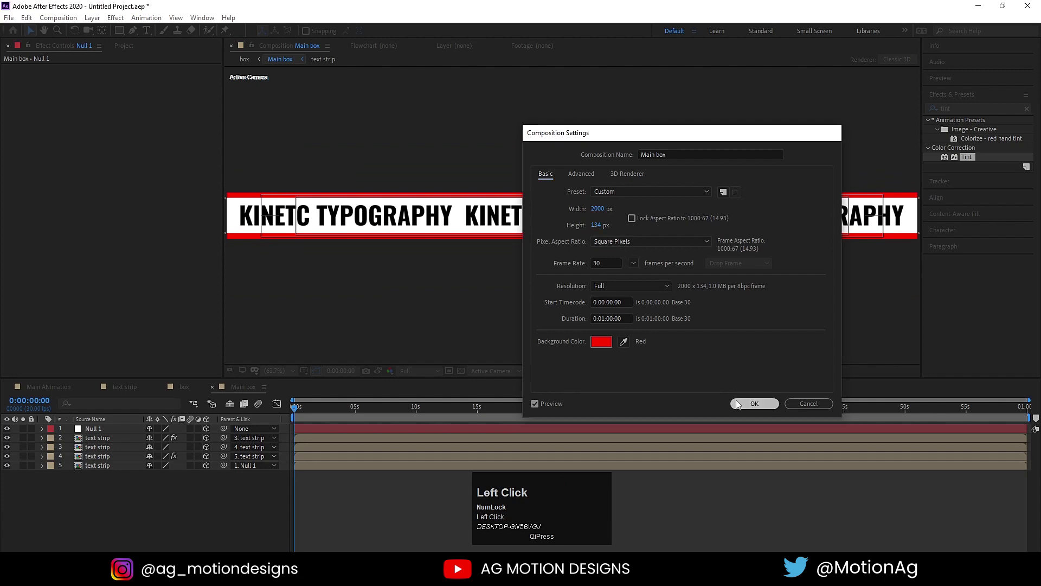
pyautogui.press('space')
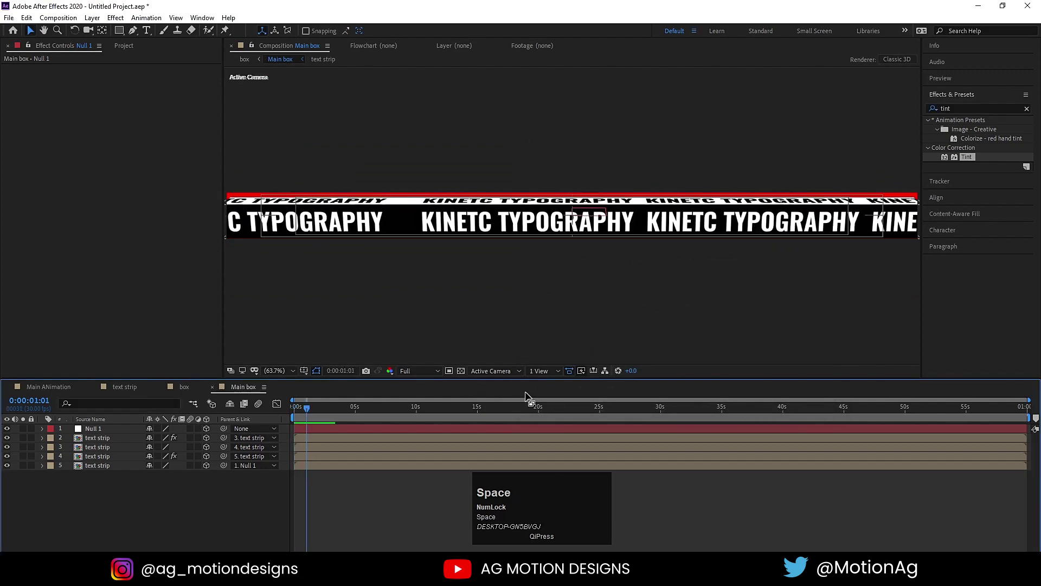
pyautogui.press('ctrl+k')
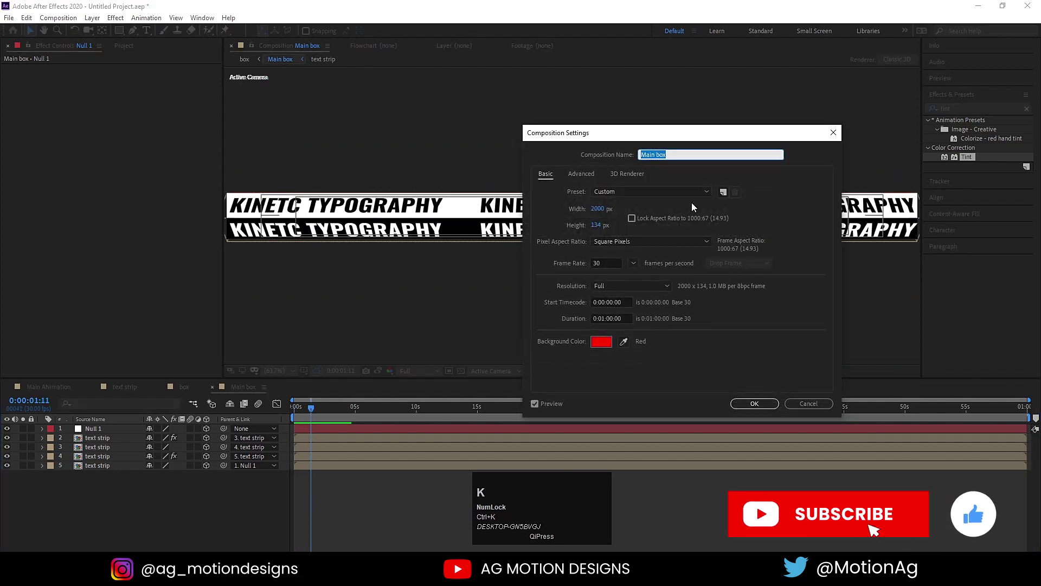
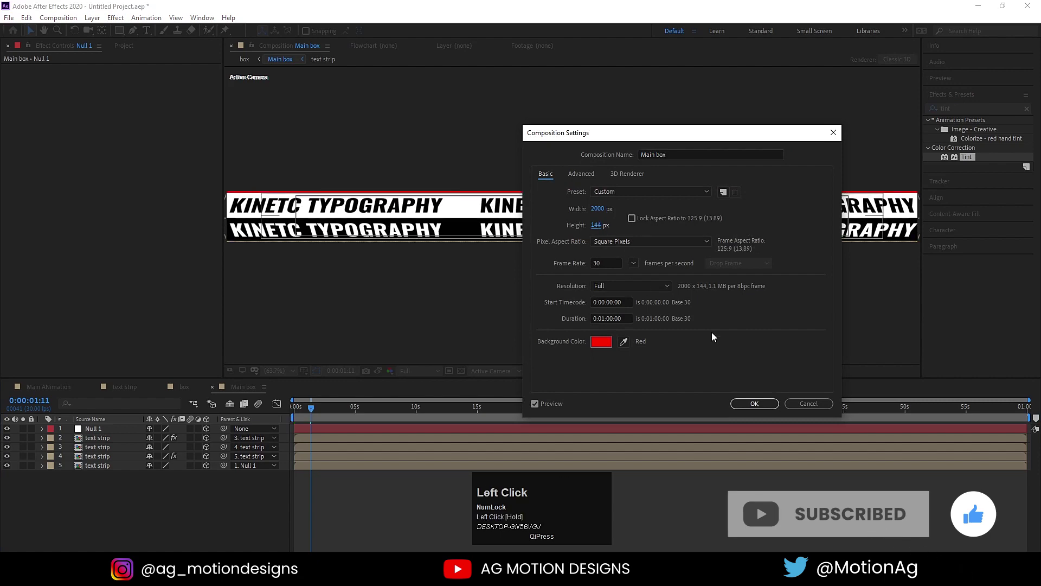
pyautogui.press('space')
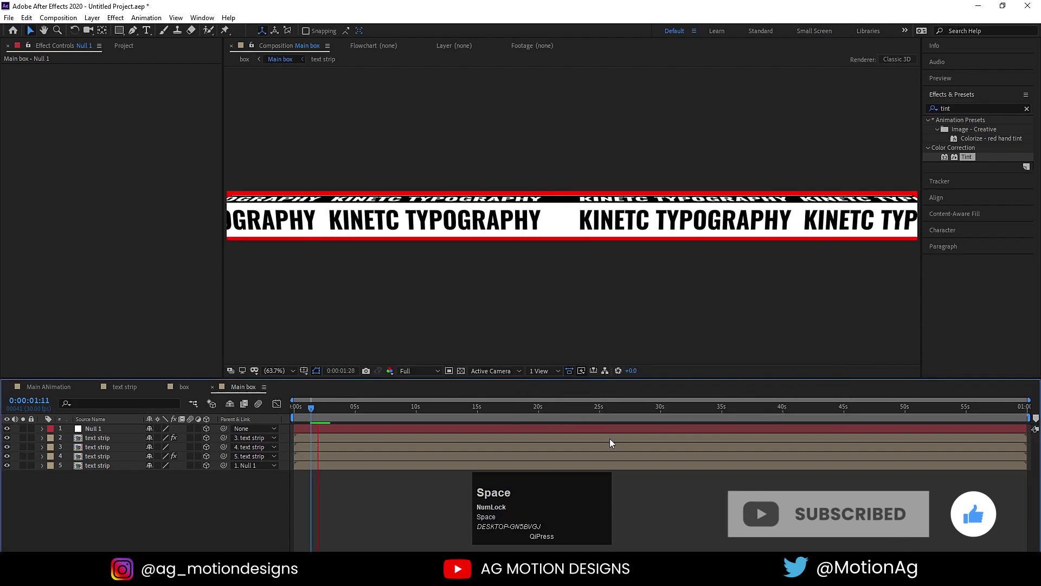
pyautogui.press('space')
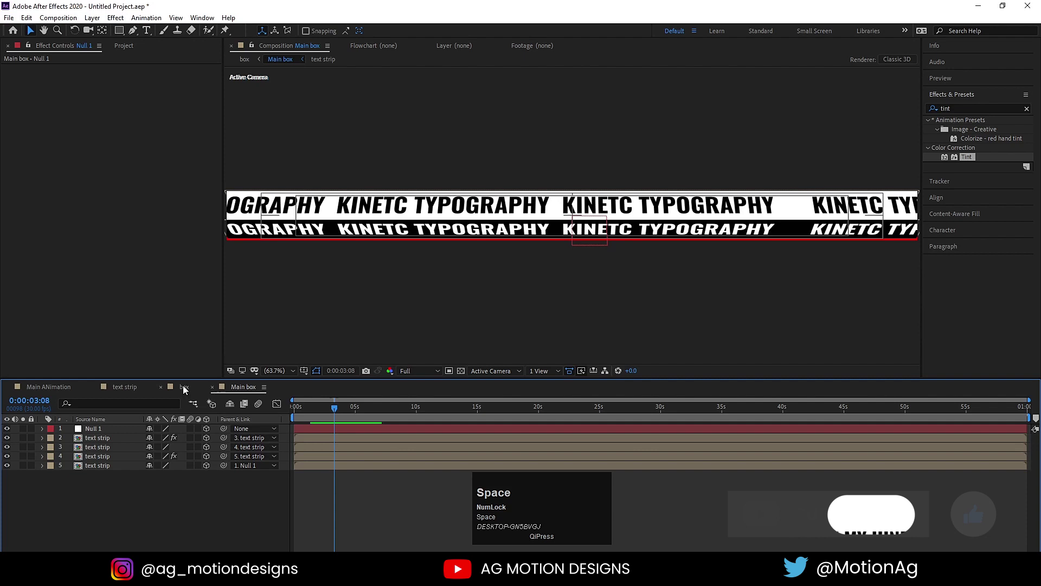
# Apply Mesh Warp (Rows 1, Columns 6) to the strip in the box comp and select its first grid points
pyautogui.click(184, 389)
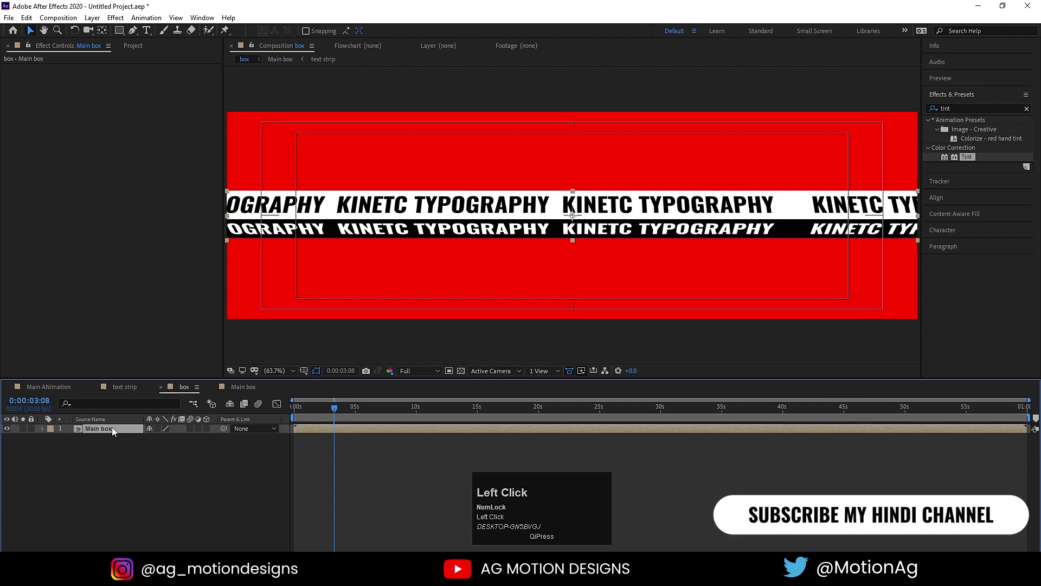
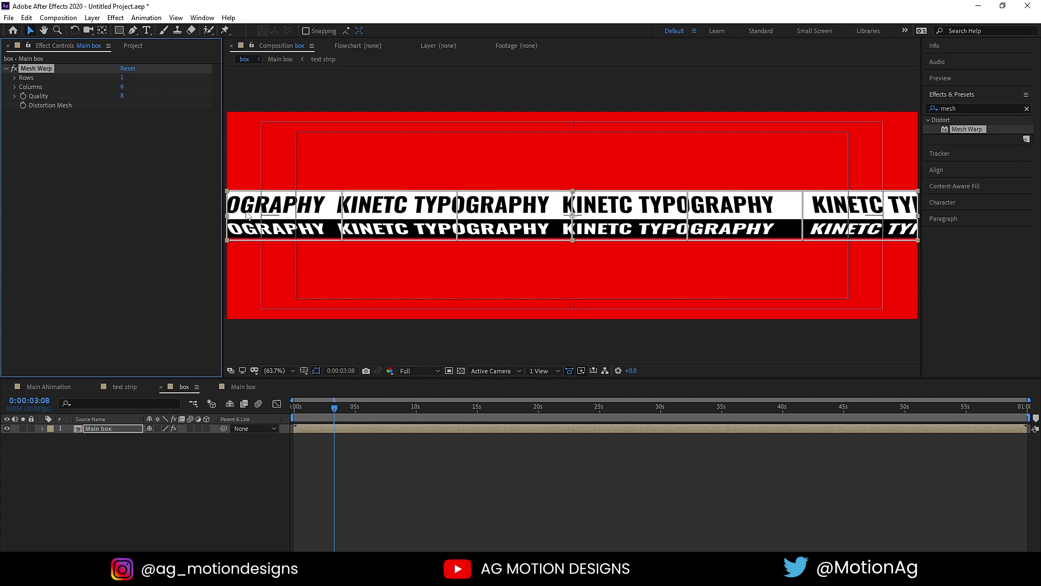
pyautogui.click(823, 224)
pyautogui.click(823, 223)
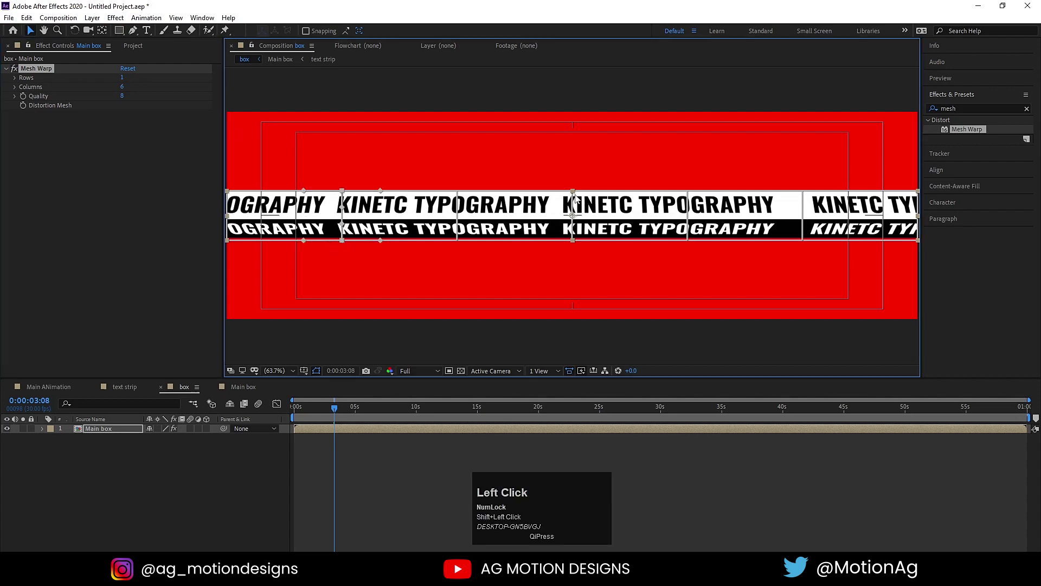
pyautogui.click(824, 224)
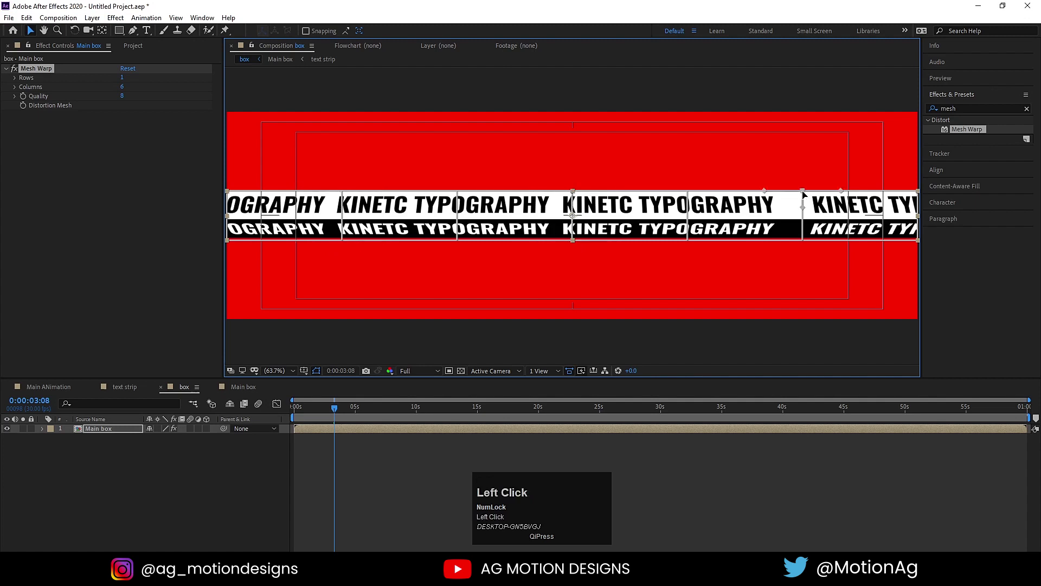
pyautogui.click(802, 243)
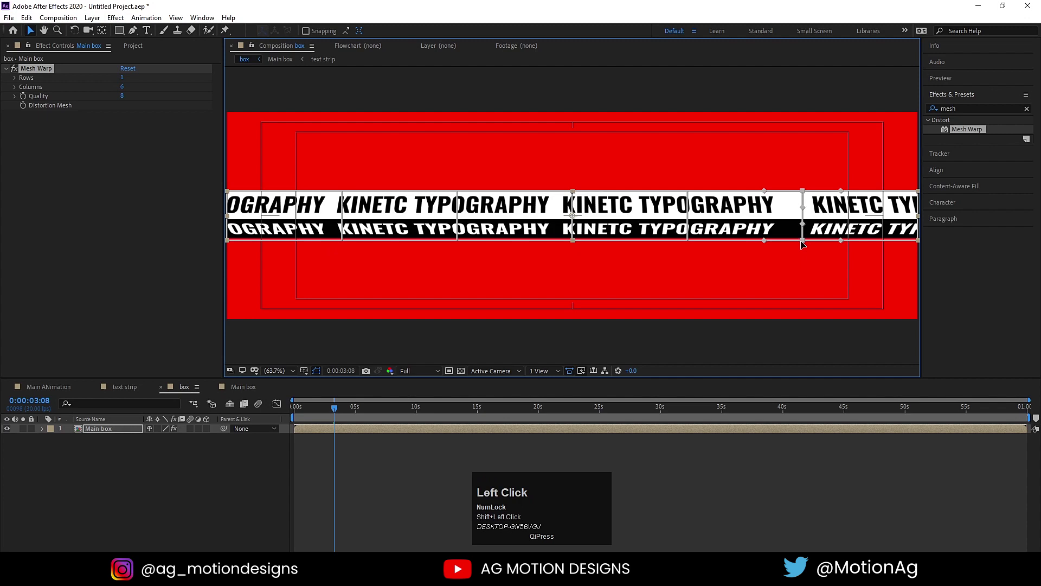
pyautogui.moveTo(802, 244); pyautogui.dragTo(808, 233)
pyautogui.press('ctrl+z')
# Lift the strip's right section of grid points into a first wave crest
pyautogui.click(806, 241)
pyautogui.click(806, 197)
pyautogui.moveTo(806, 193); pyautogui.dragTo(806, 177)
pyautogui.click(803, 224)
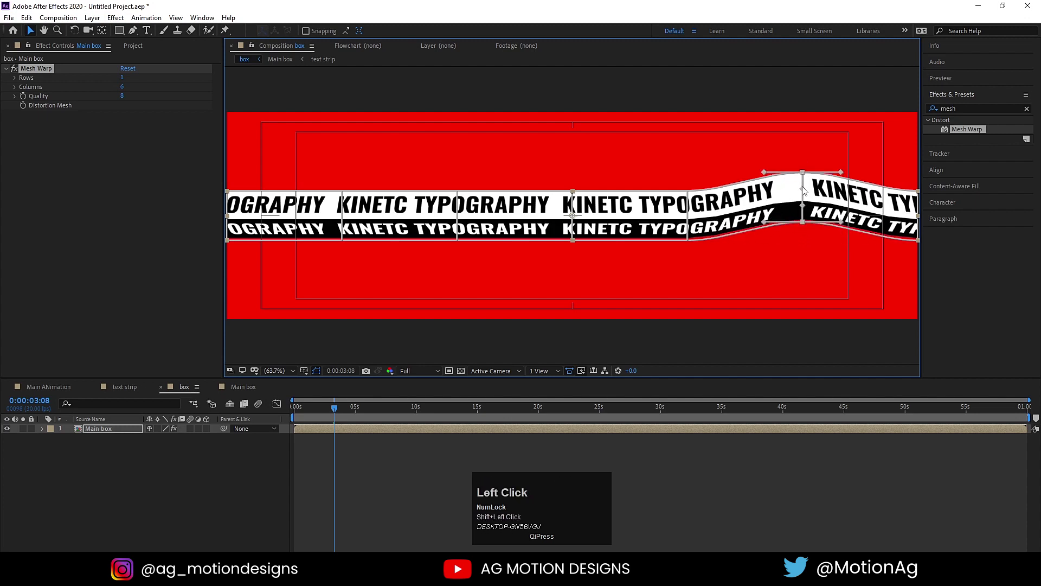
pyautogui.moveTo(805, 174); pyautogui.dragTo(661, 169)
# With rulers shown, raise the strip's middle into a second crest and finish the right end of the wave
pyautogui.press('ctrl+r')
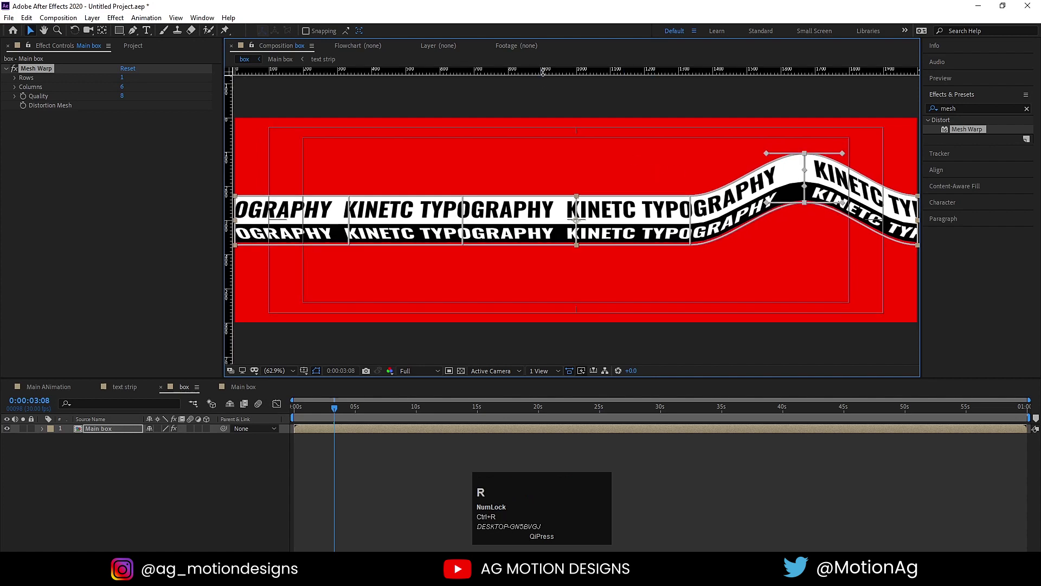
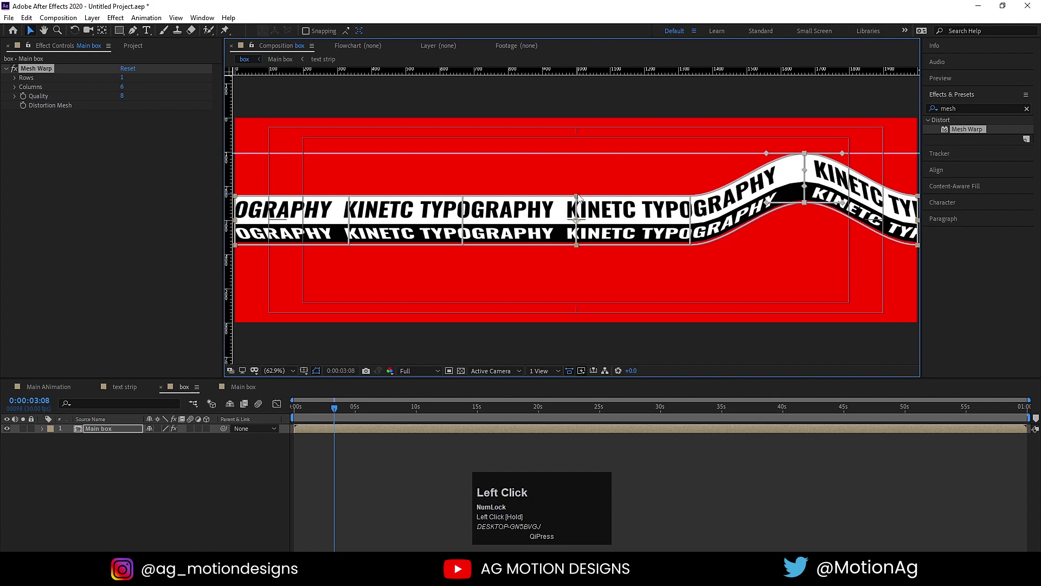
pyautogui.click(579, 246)
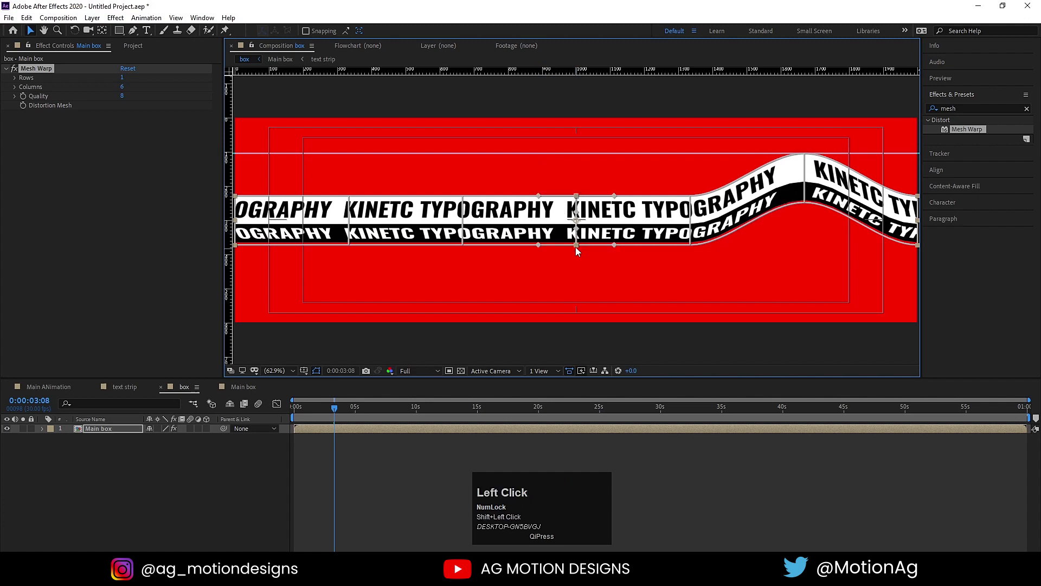
pyautogui.moveTo(576, 247); pyautogui.dragTo(349, 200)
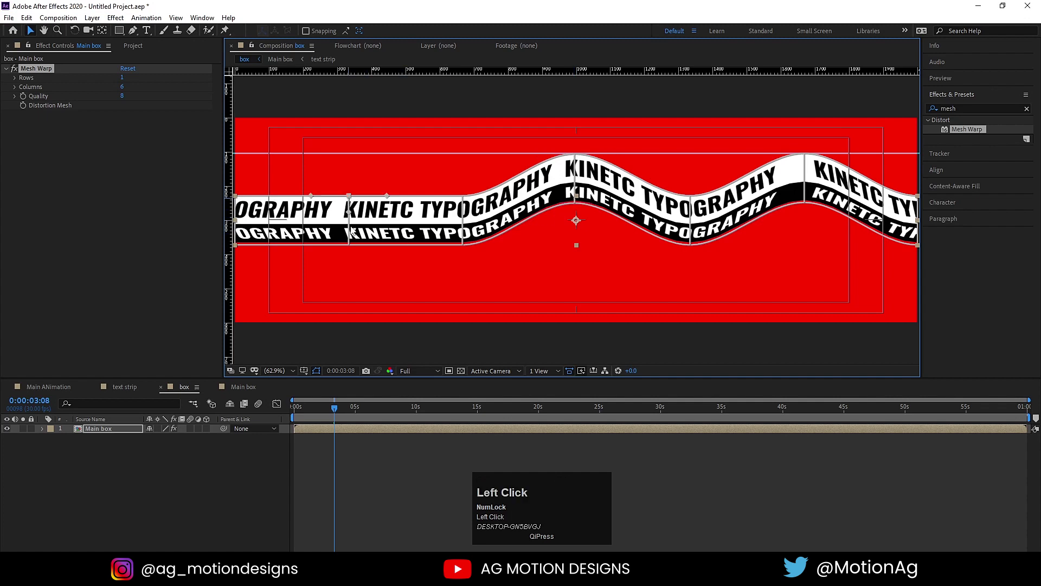
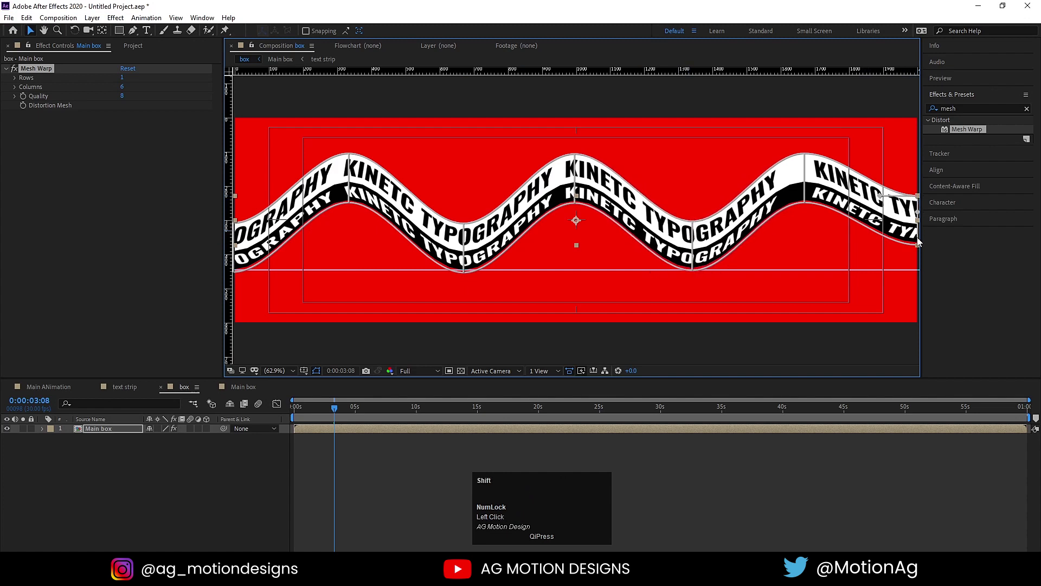
pyautogui.click(918, 246)
pyautogui.moveTo(920, 261); pyautogui.dragTo(879, 271)
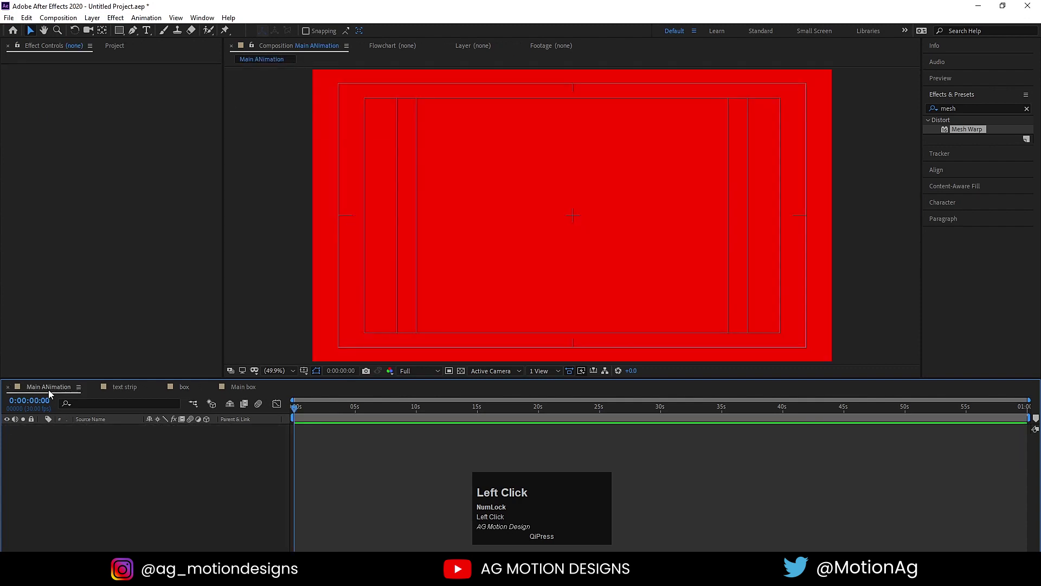
# Drop the box composition from the Project panel into Main ANimation and preview the wave
pyautogui.press('ctrl+0')
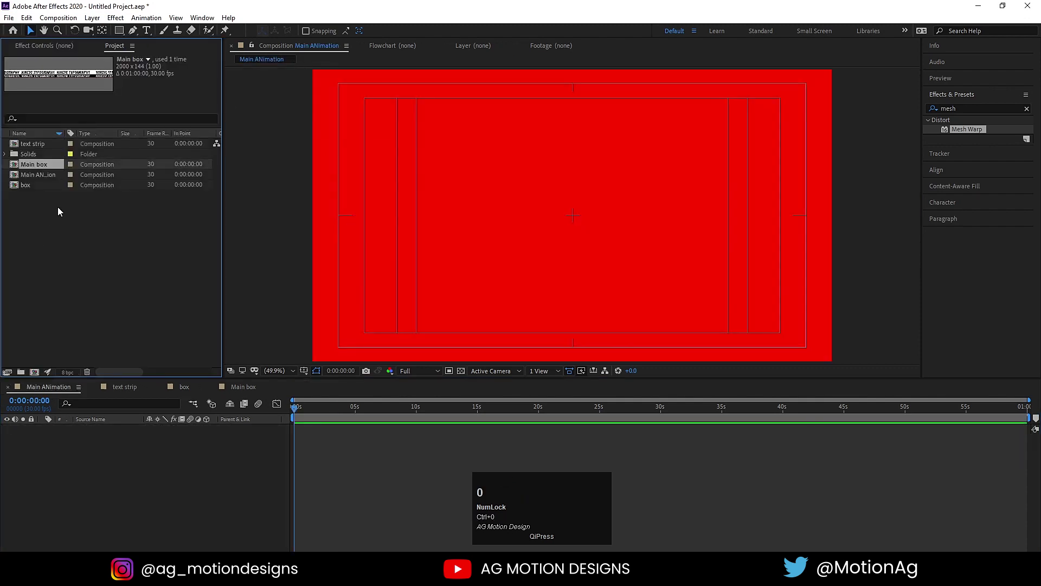
pyautogui.moveTo(30, 188); pyautogui.dragTo(329, 498)
pyautogui.press('space')
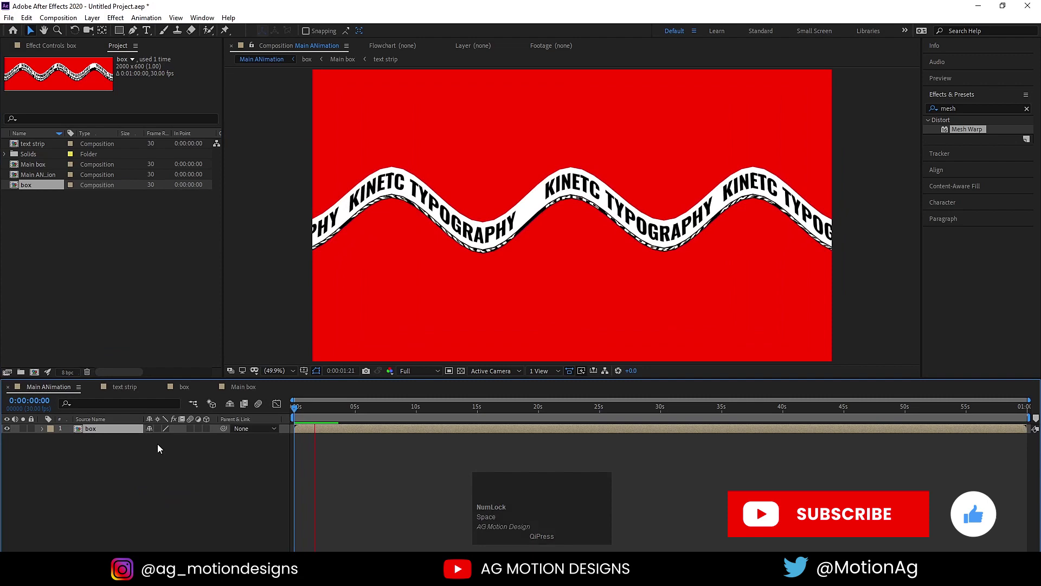
pyautogui.press('space')
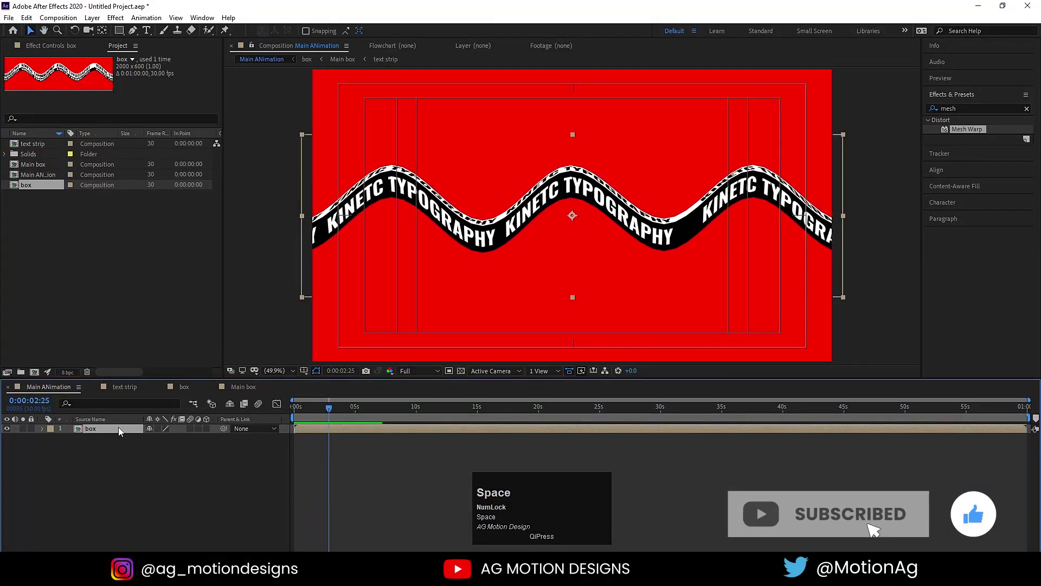
# Raise the Mesh Warp quality to 10 inside box, then return to Main ANimation and preview
pyautogui.click(113, 433)
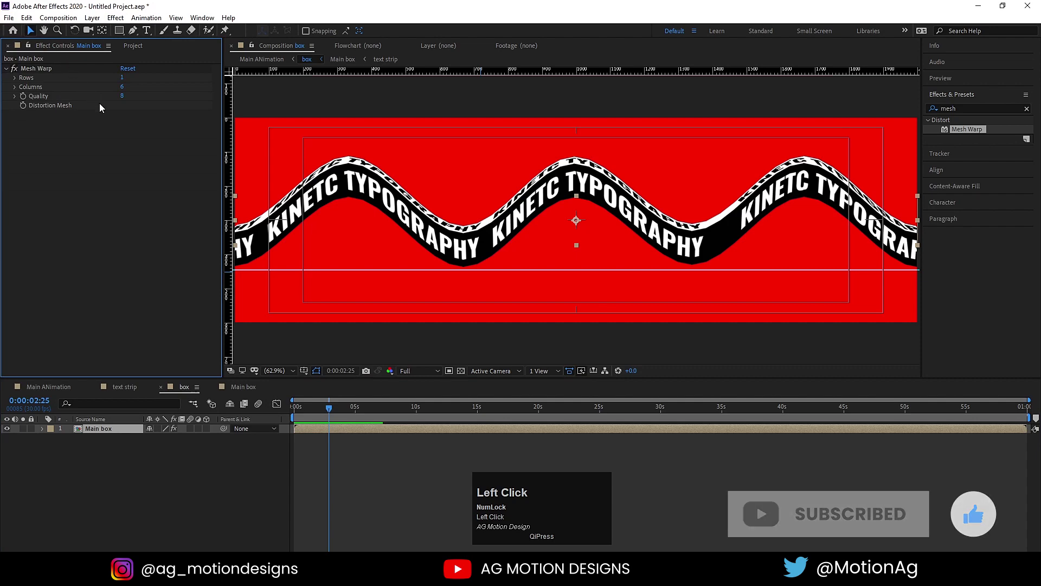
pyautogui.press('Return')
pyautogui.press('space')
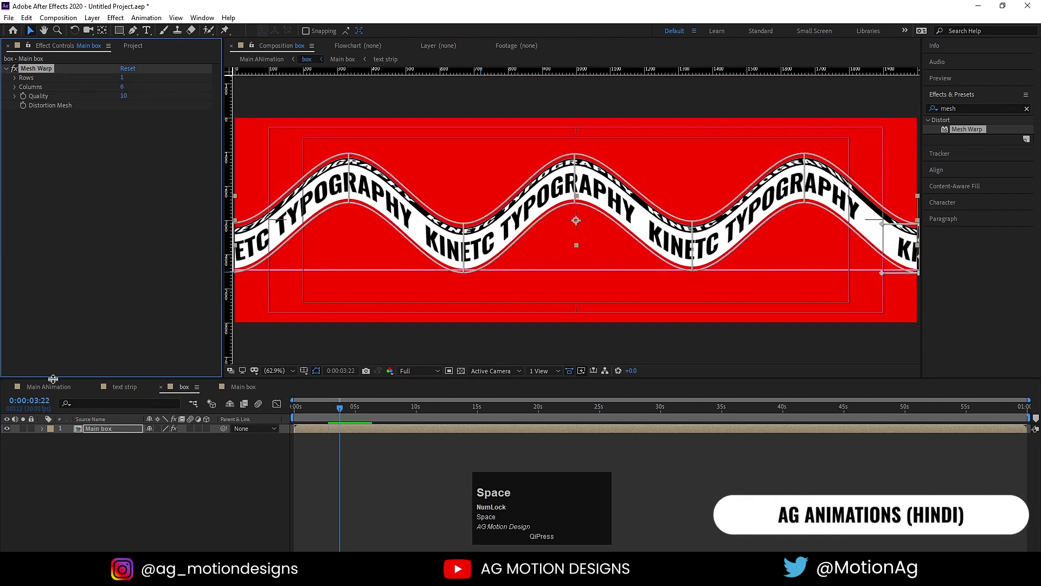
pyautogui.click(44, 391)
pyautogui.press('space')
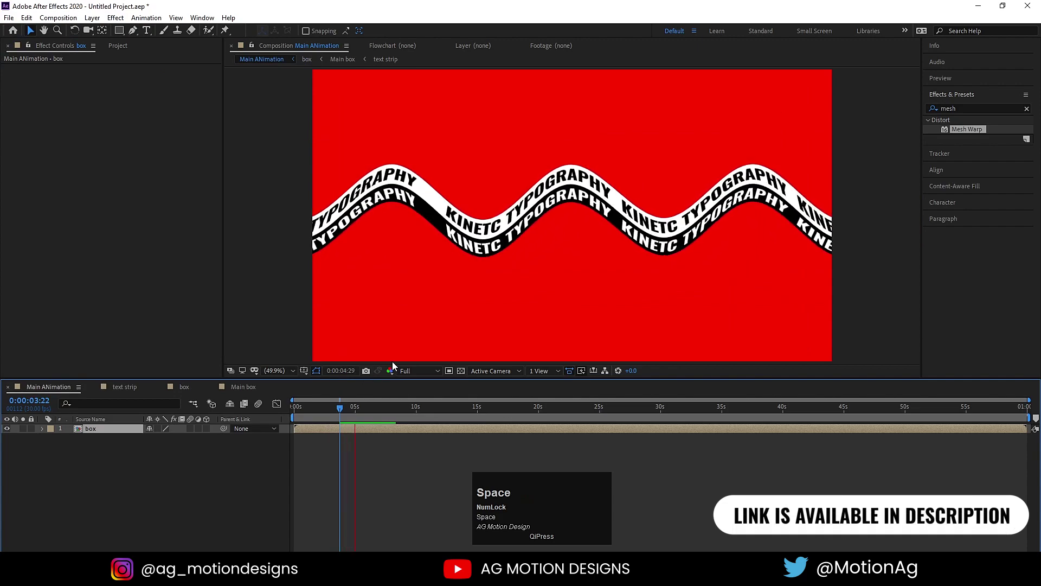
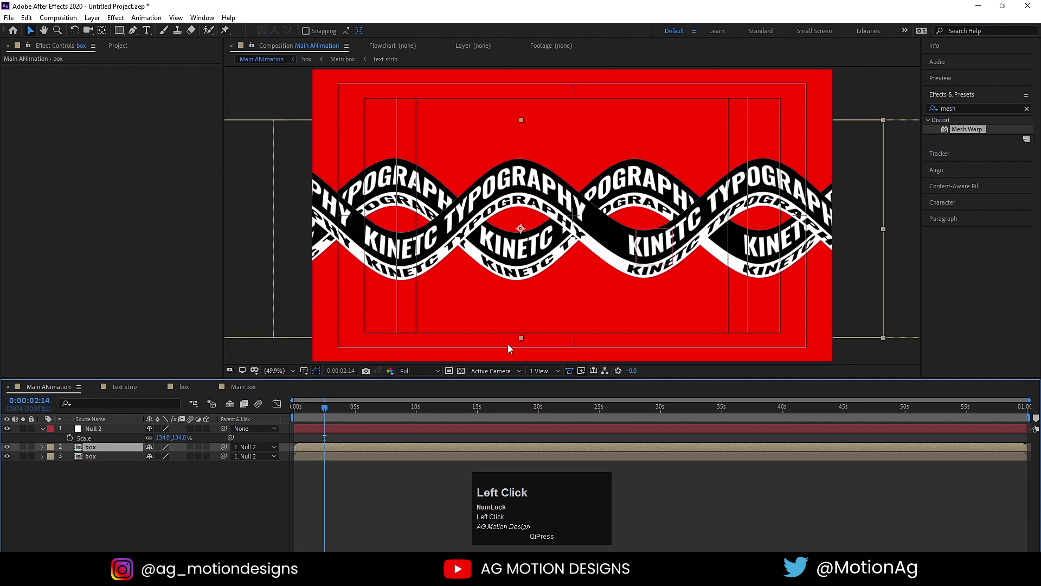
# Duplicate the masked ribbon layer and shift the copied piece along the wave
pyautogui.click(94, 452)
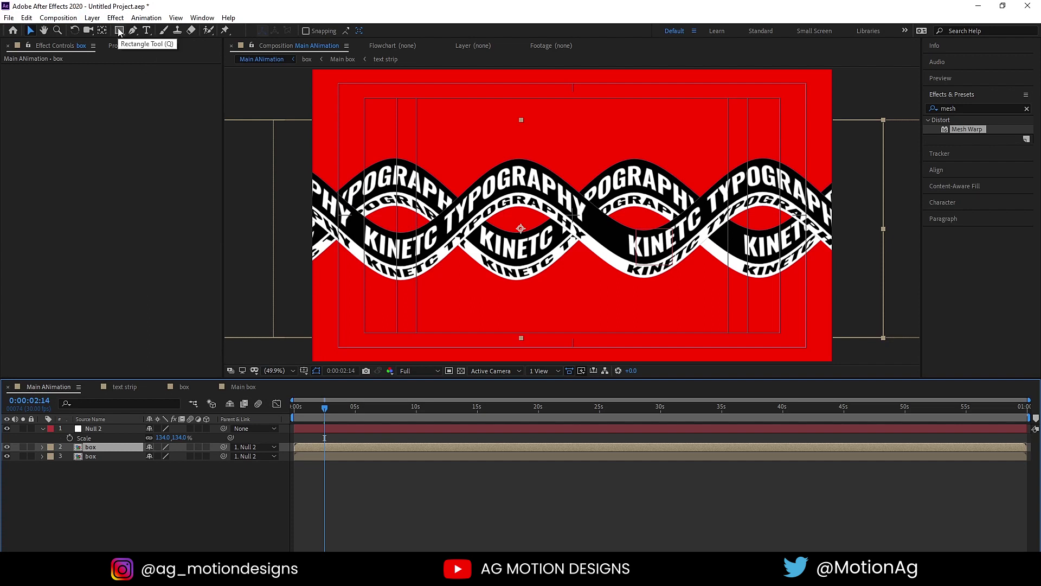
pyautogui.click(120, 31)
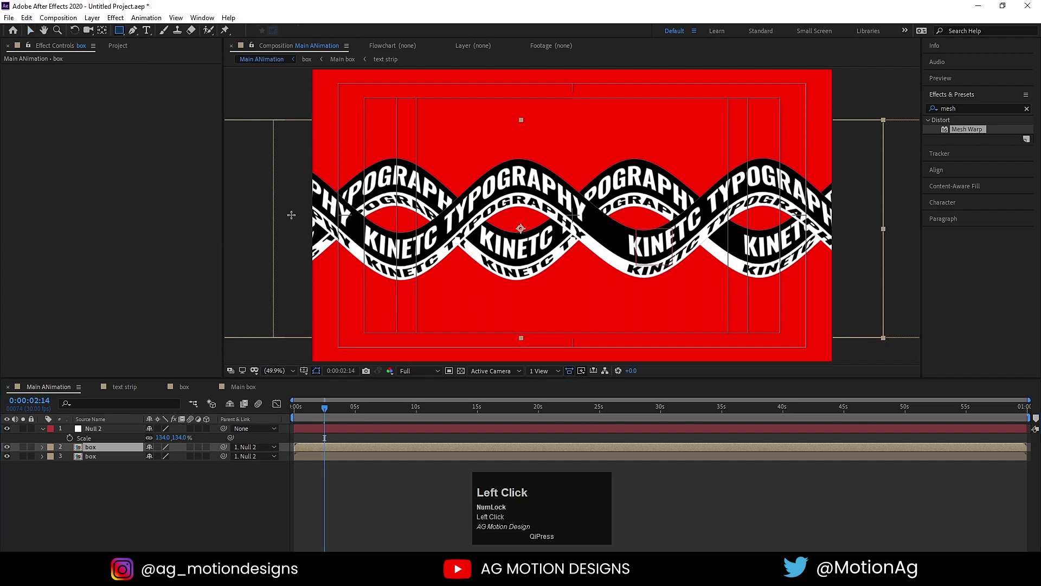
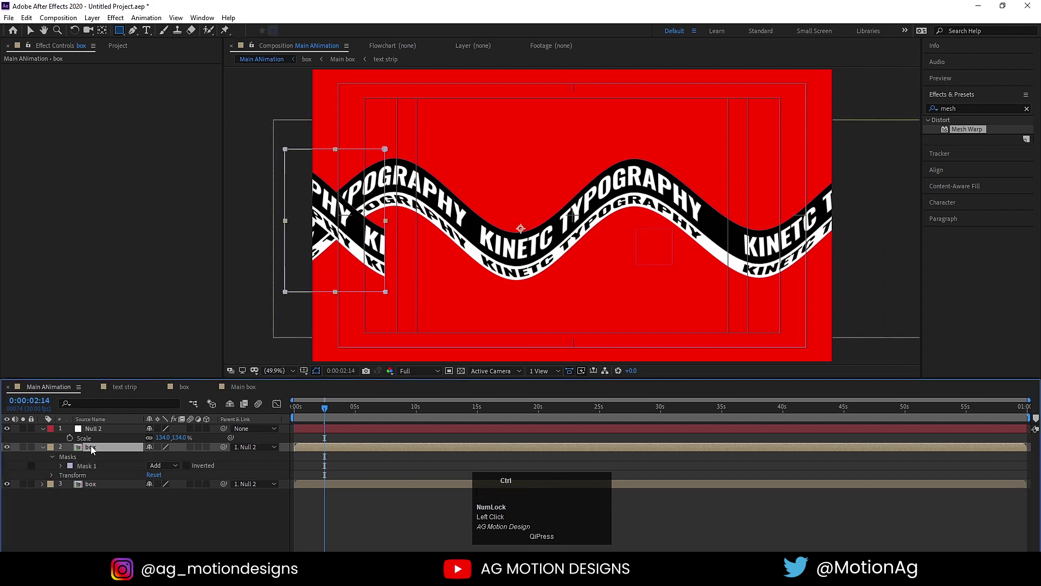
pyautogui.press('ctrl+d')
pyautogui.press('m')
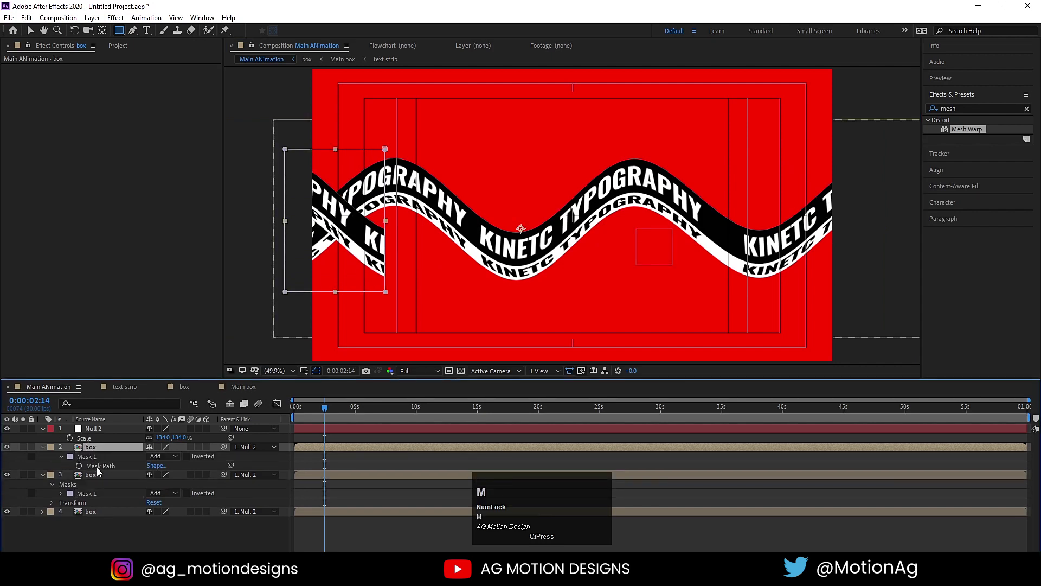
pyautogui.click(99, 470)
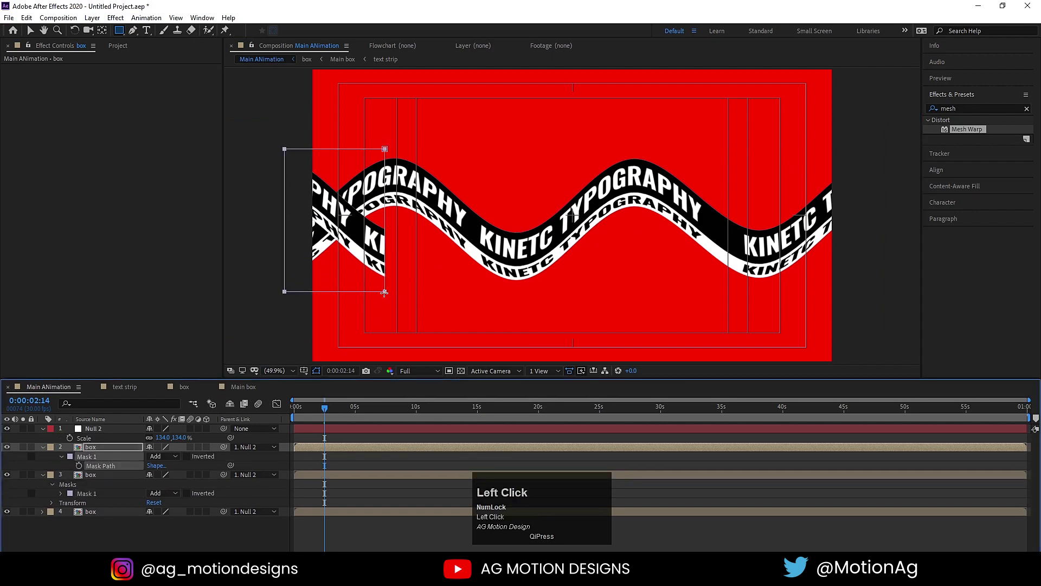
pyautogui.press('v')
pyautogui.moveTo(385, 296); pyautogui.dragTo(105, 450)
# Duplicate the ribbon piece again, move it into the wave gap and collapse the layer properties
pyautogui.press('ctrl+d')
pyautogui.press('m')
pyautogui.moveTo(121, 460); pyautogui.dragTo(334, 455)
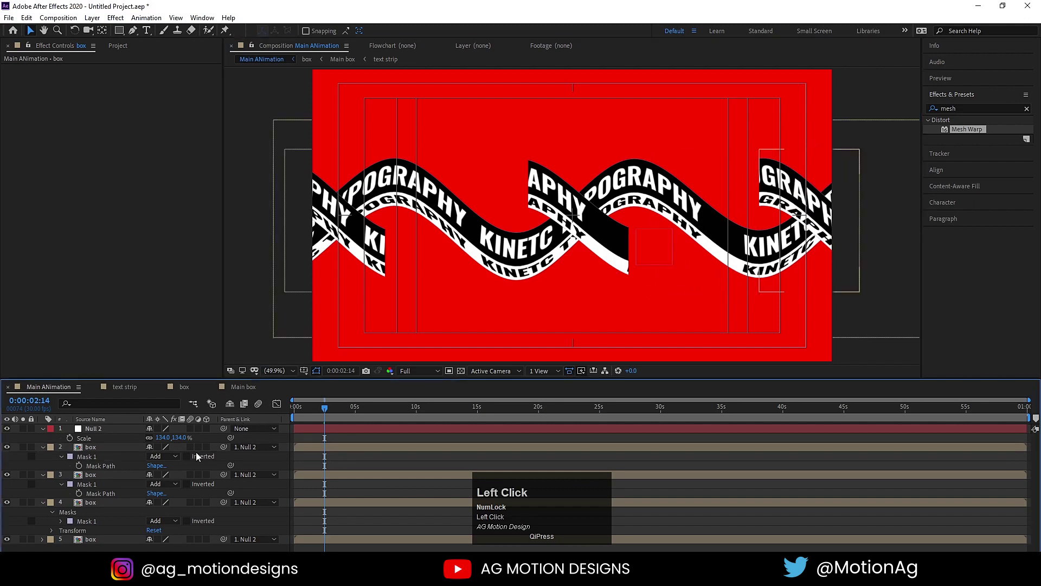
pyautogui.press('u')
pyautogui.click(86, 440)
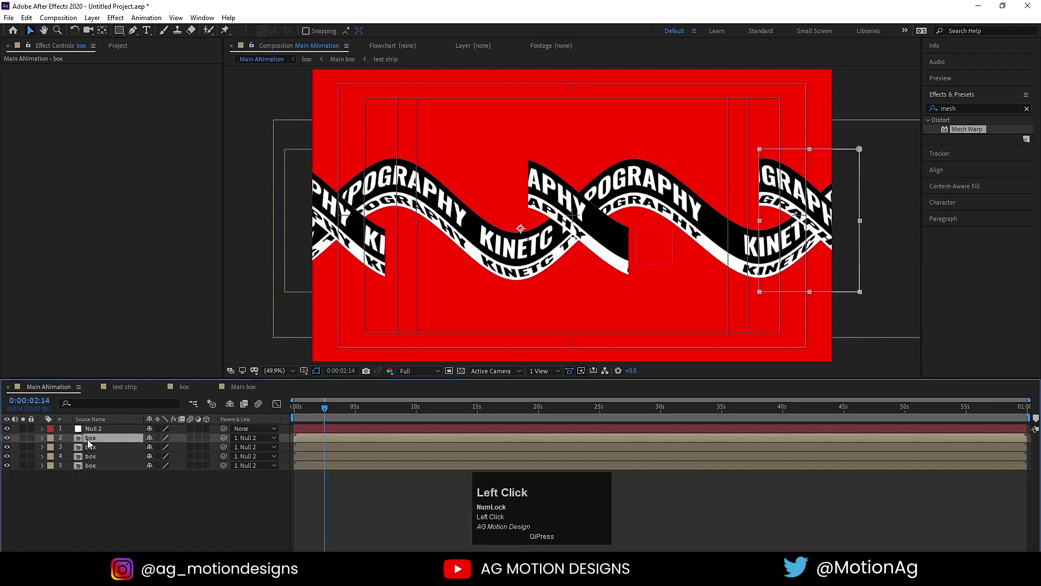
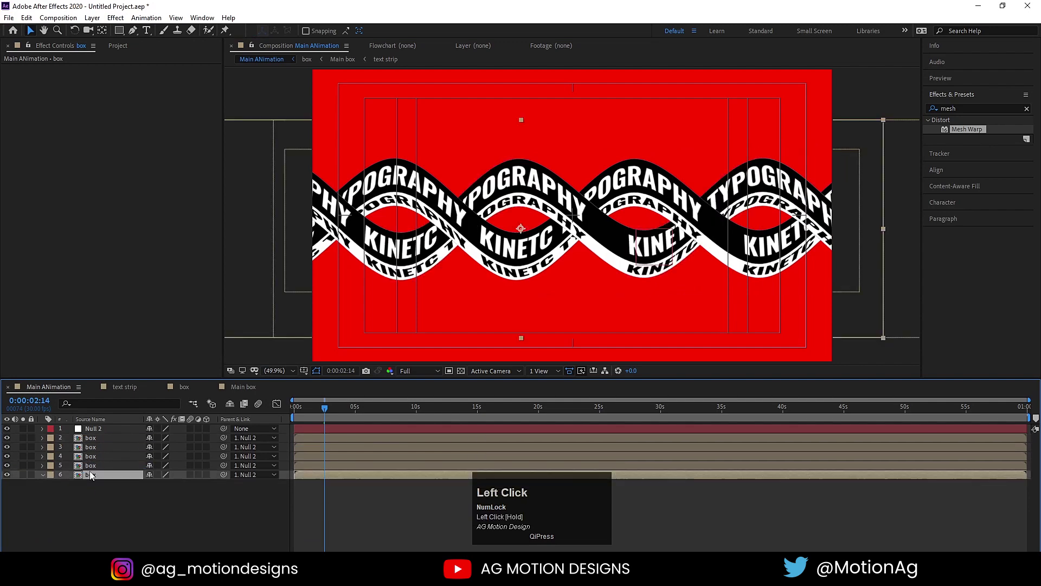
# Preview the double-helix animation, then select Null 2 and reveal its Rotation property
pyautogui.press('space')
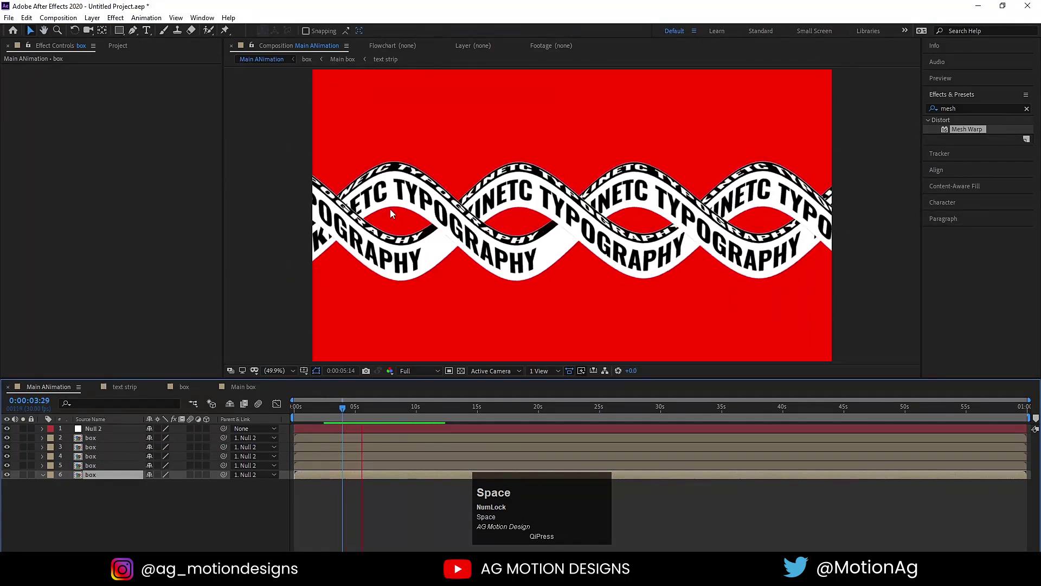
pyautogui.press('space')
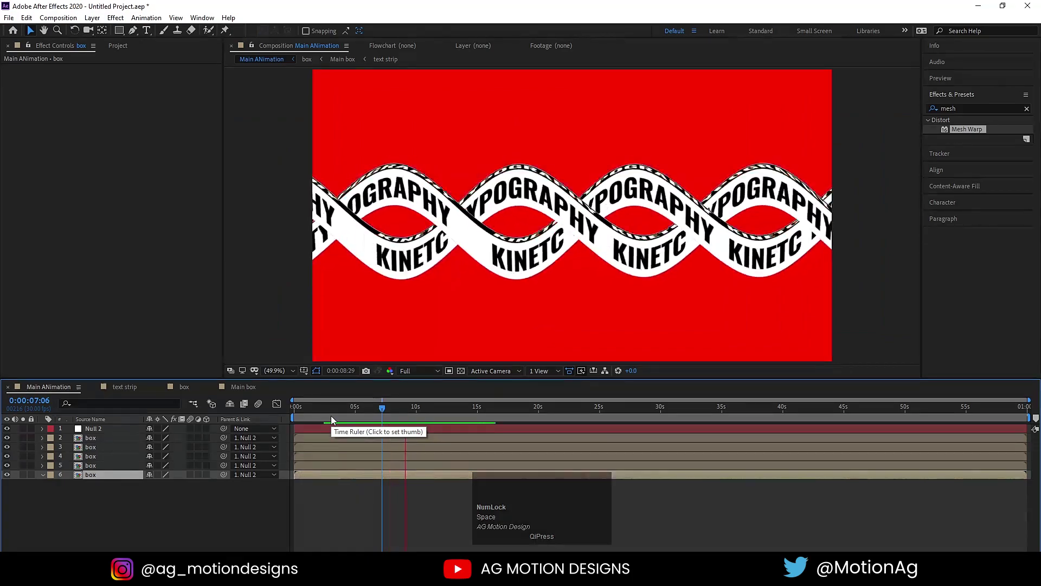
pyautogui.press('space')
pyautogui.click(167, 515)
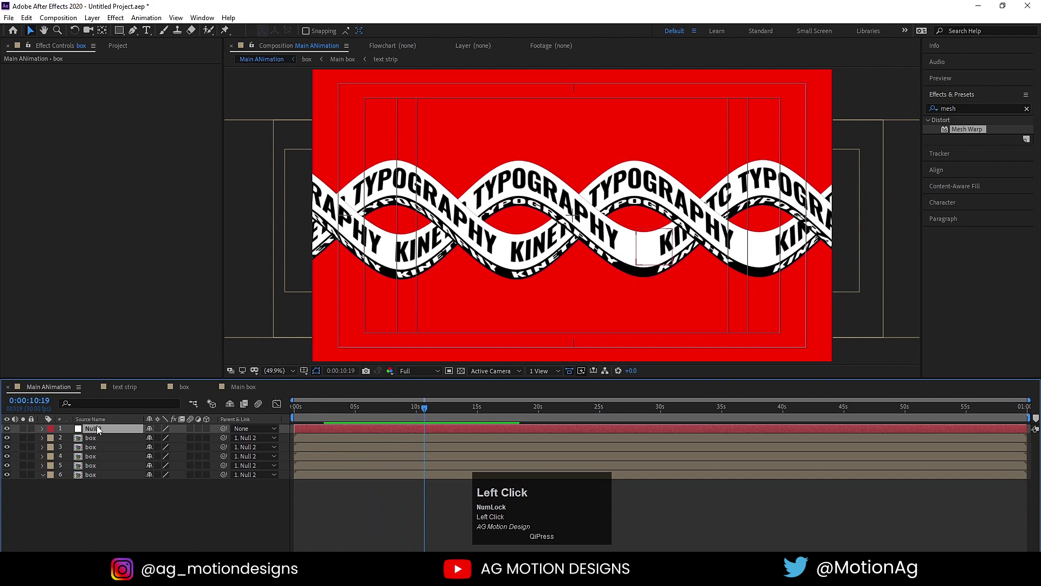
pyautogui.press('r')
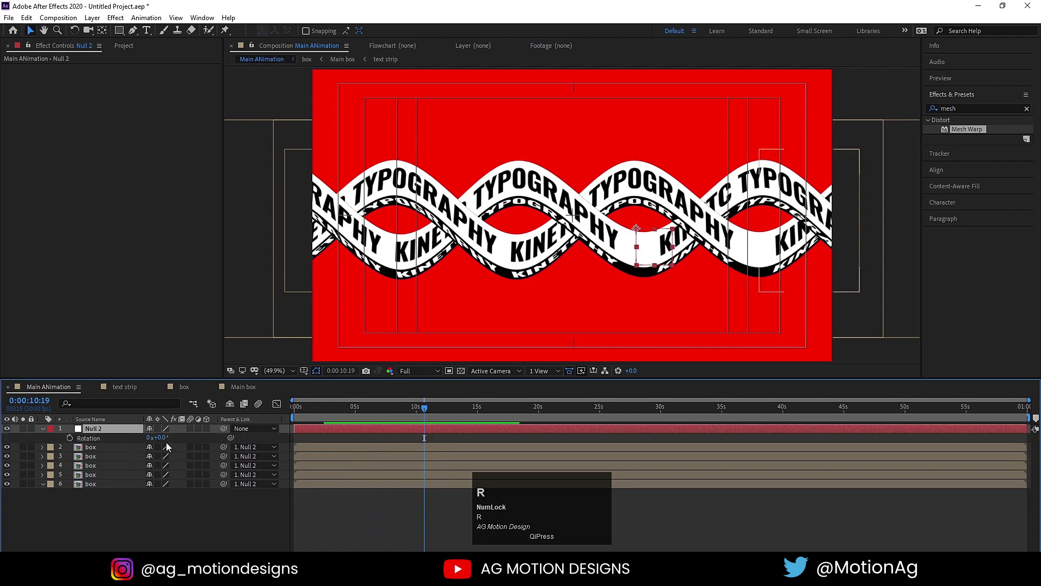
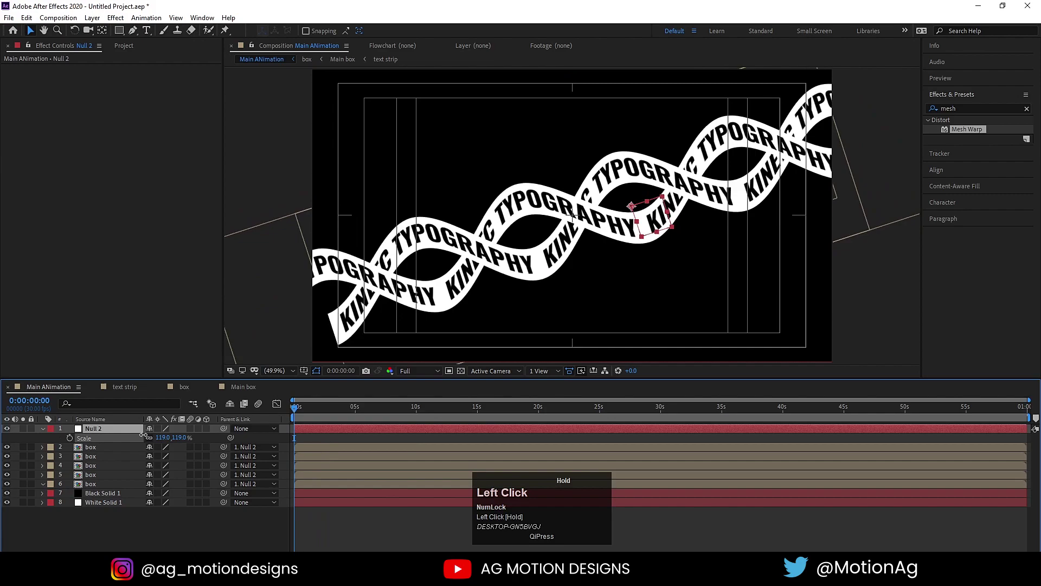
# Preview the tilted helix scaled to 138% by Null 2, then deselect the layers
pyautogui.press('space')
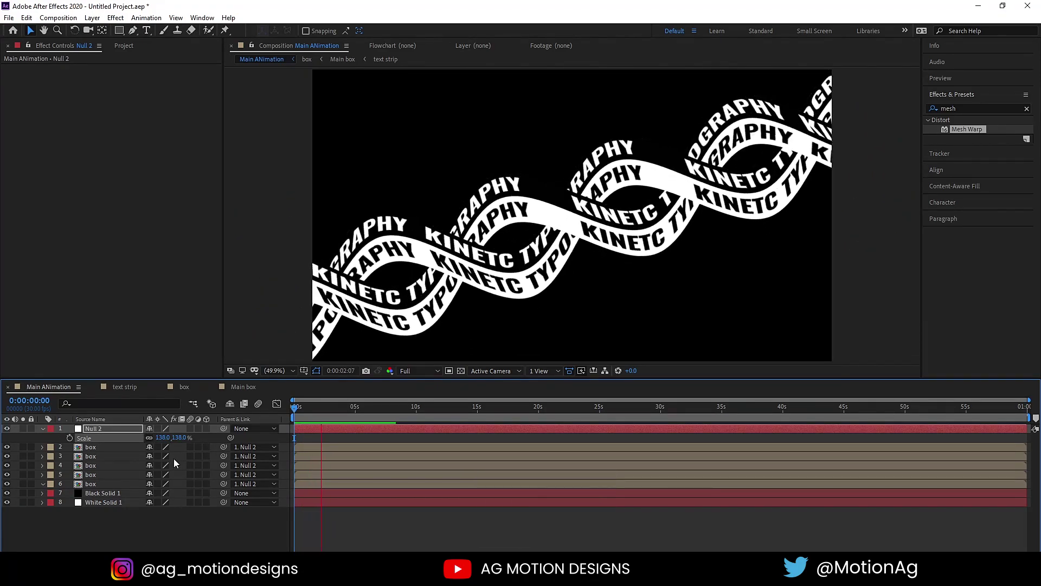
pyautogui.press('space')
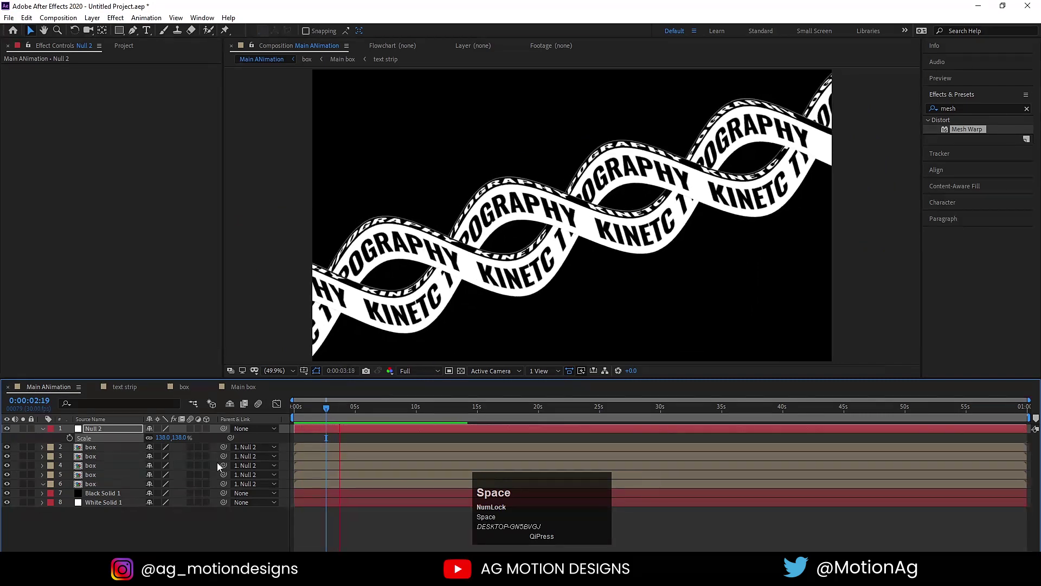
pyautogui.click(306, 412)
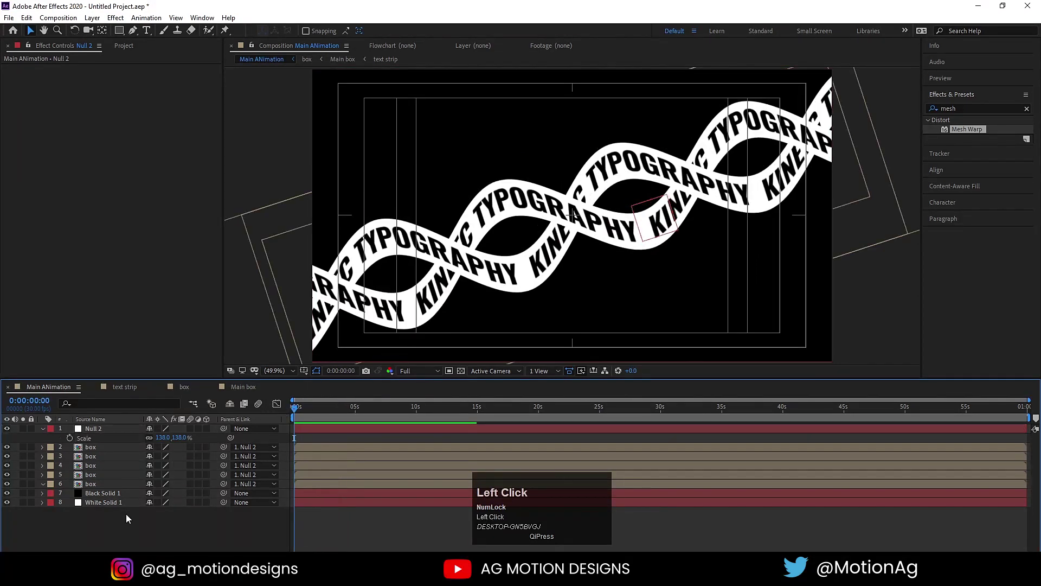
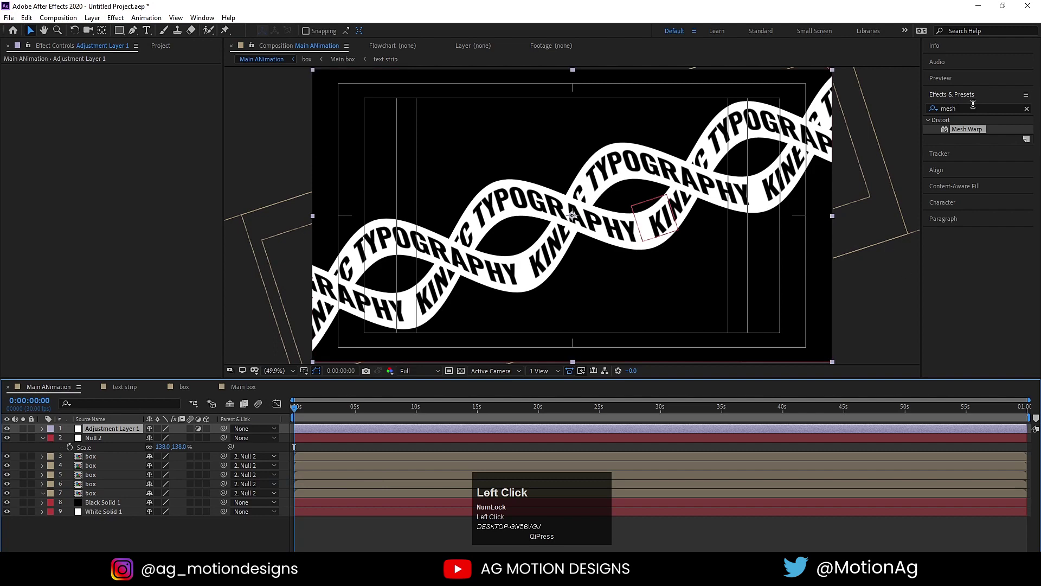
# Apply the Tint effect to the adjustment layer and swap its colour mapping while previewing
pyautogui.press('ctrl+a')
pyautogui.write('tint')
pyautogui.click(968, 162)
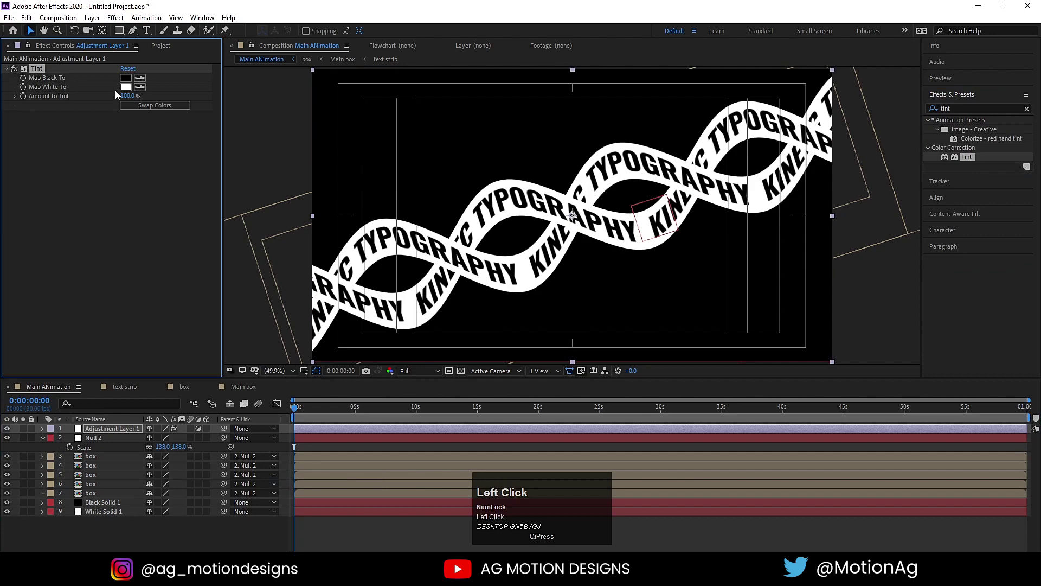
pyautogui.press('space')
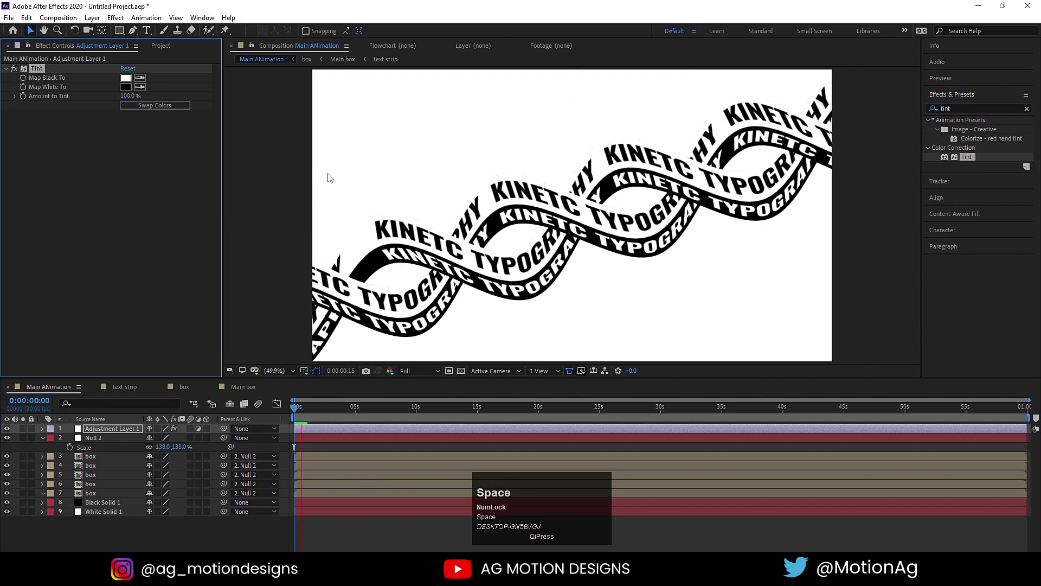
pyautogui.click(132, 80)
pyautogui.press('Return')
# Try red and then purple Tint colour mappings on the ribbons, previewing each
pyautogui.click(152, 107)
pyautogui.press('space')
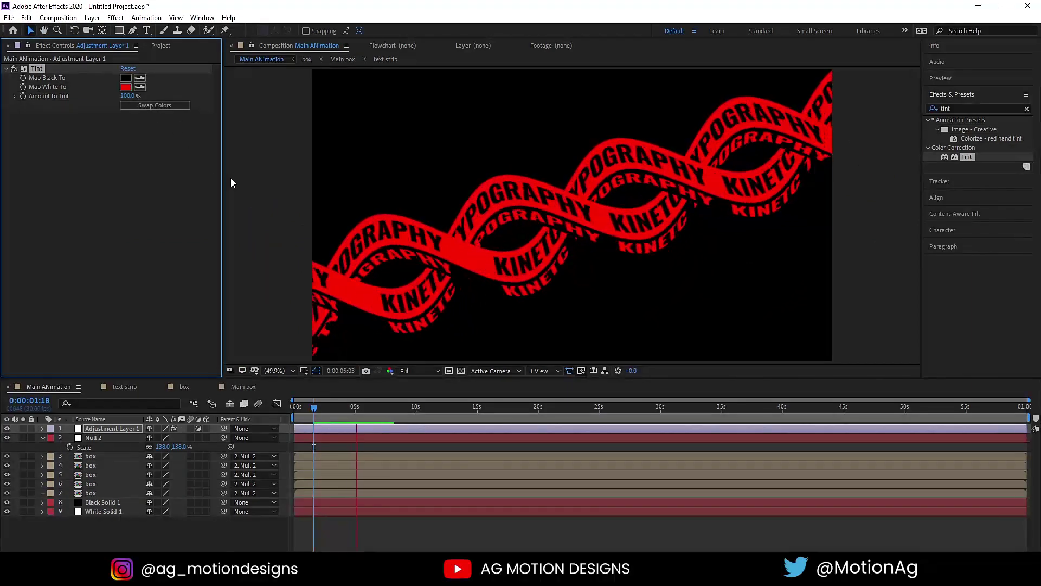
pyautogui.press('space')
pyautogui.click(144, 106)
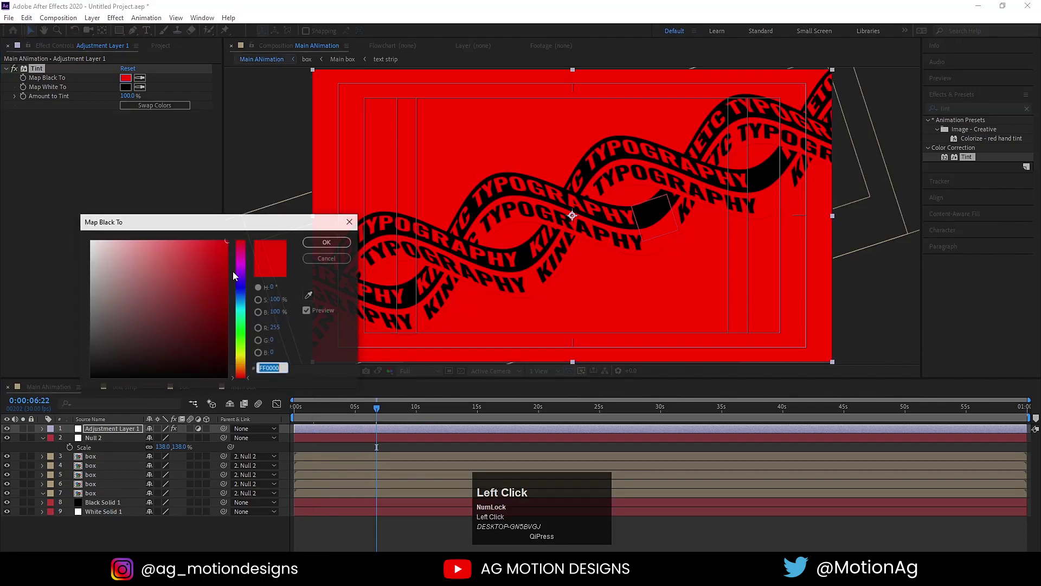
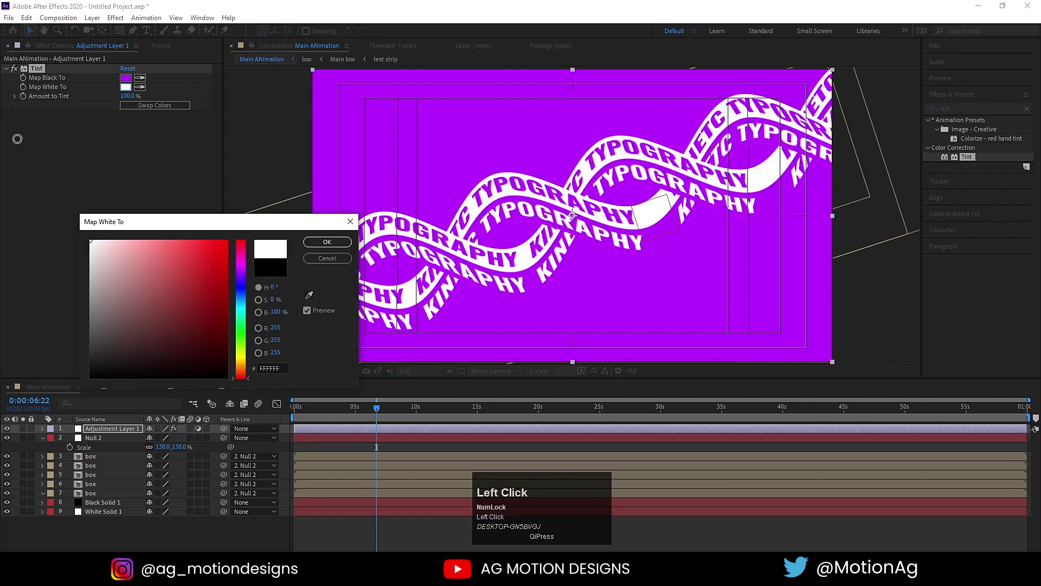
pyautogui.press('Return')
pyautogui.click(166, 105)
pyautogui.press('space')
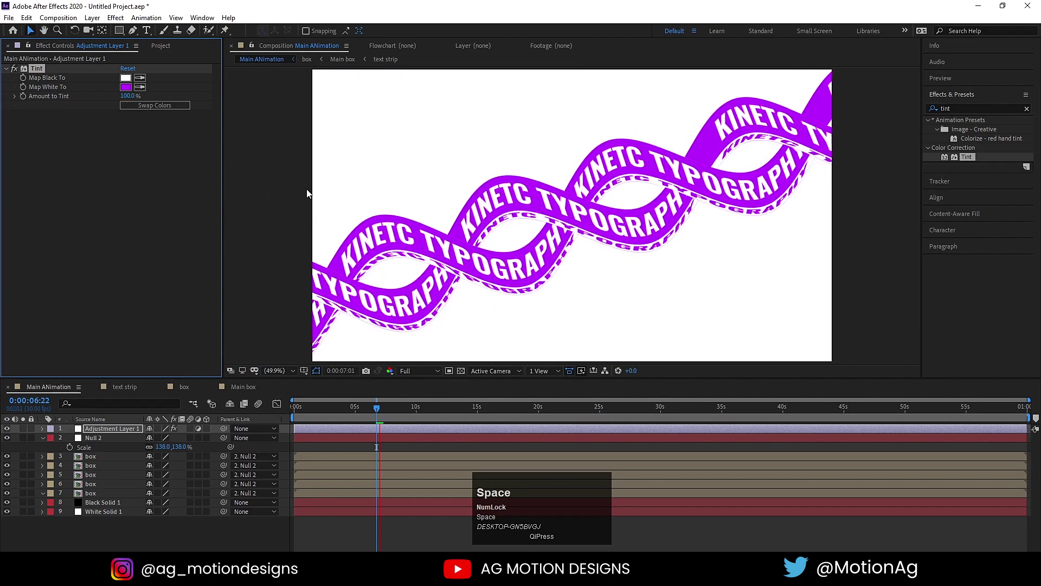
# Remove the Tint effect and preview the untinted white ribbons on black
pyautogui.click(43, 73)
pyautogui.press('space')
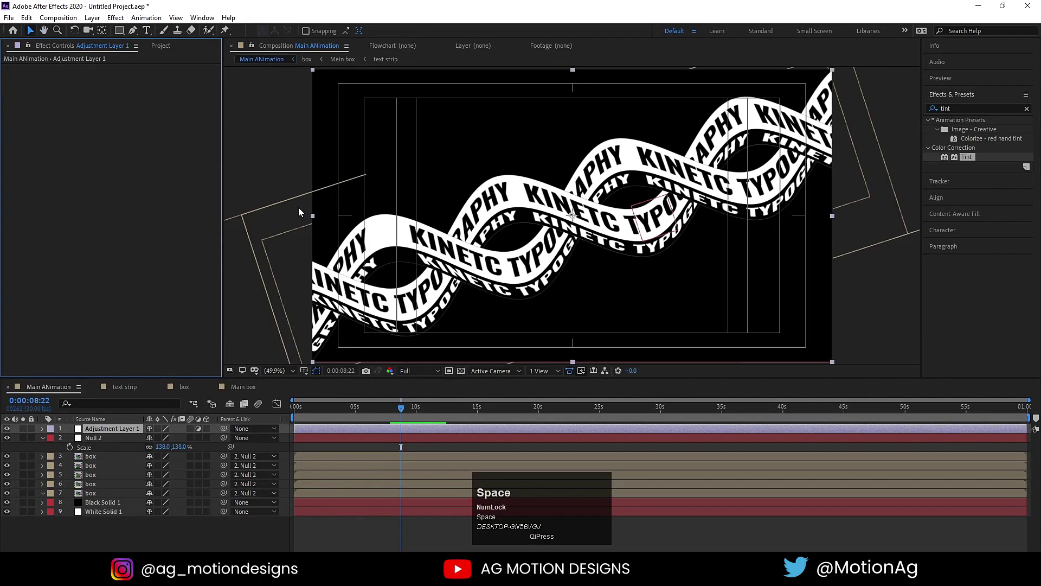
pyautogui.press('n')
pyautogui.press('space')
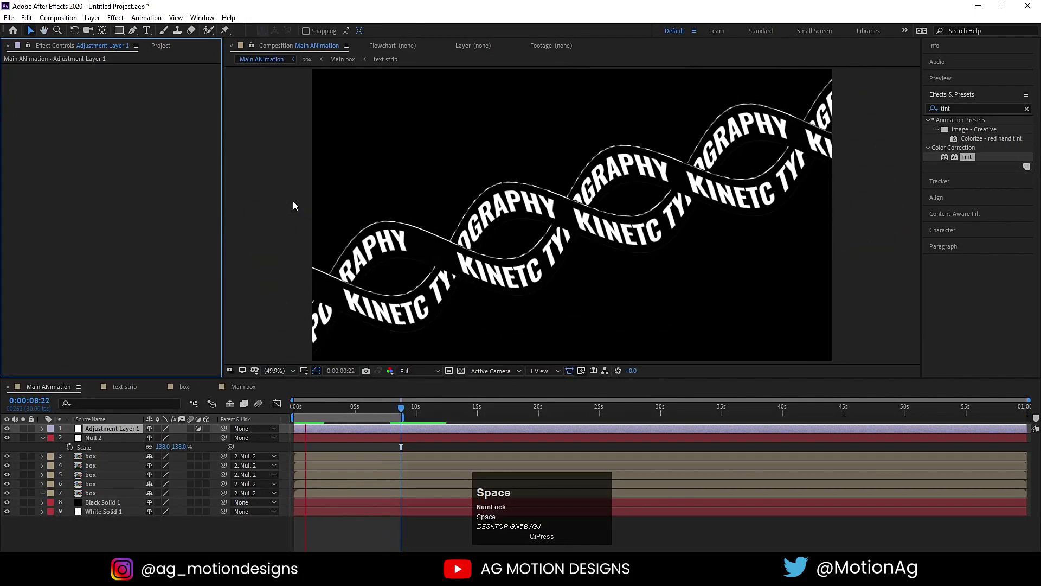
pyautogui.press('space')
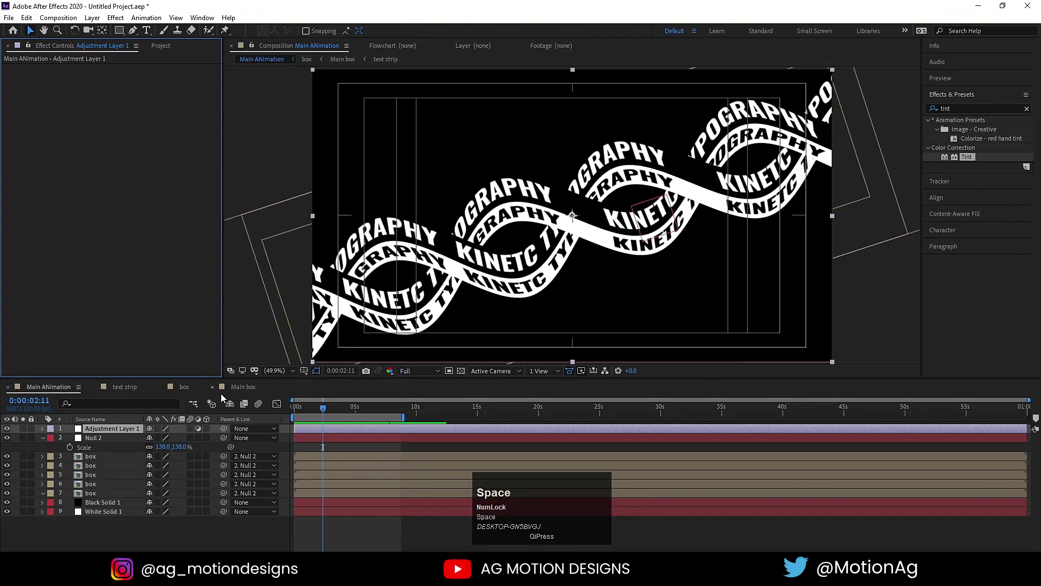
pyautogui.moveTo(305, 406); pyautogui.dragTo(306, 412)
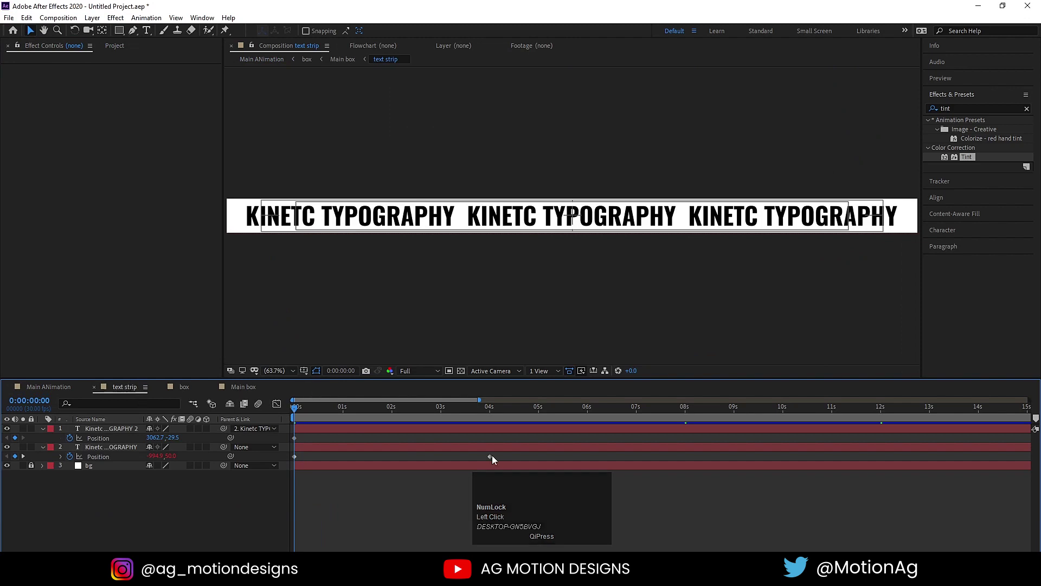
pyautogui.moveTo(492, 458); pyautogui.dragTo(687, 462)
pyautogui.press('space')
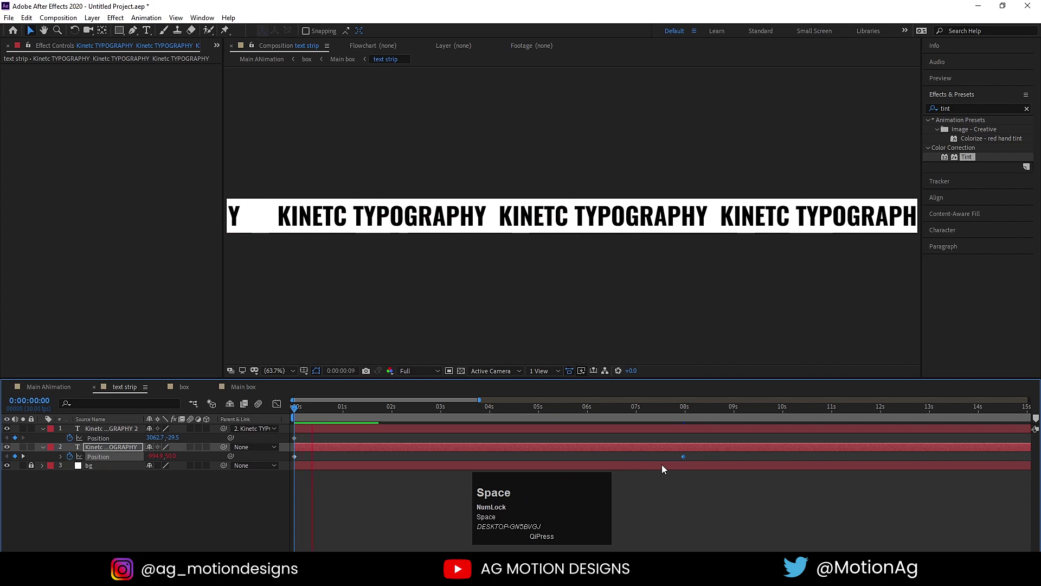
pyautogui.click(188, 392)
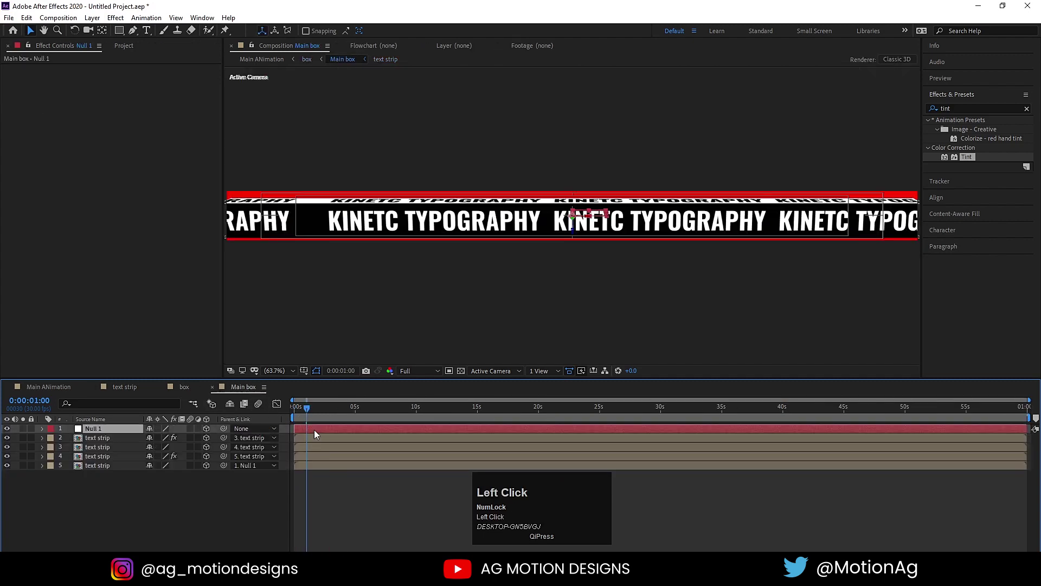
pyautogui.press('r')
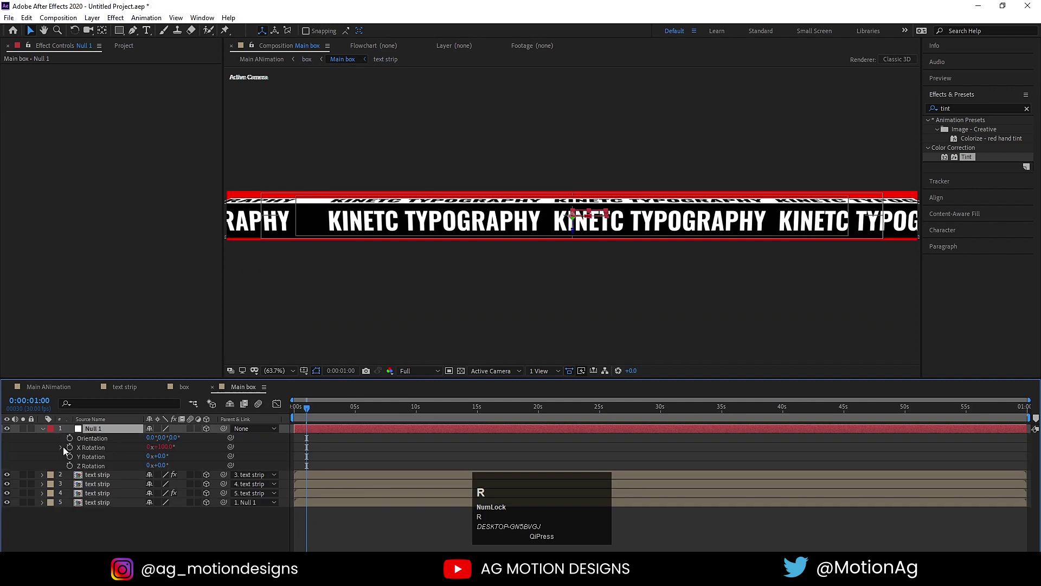
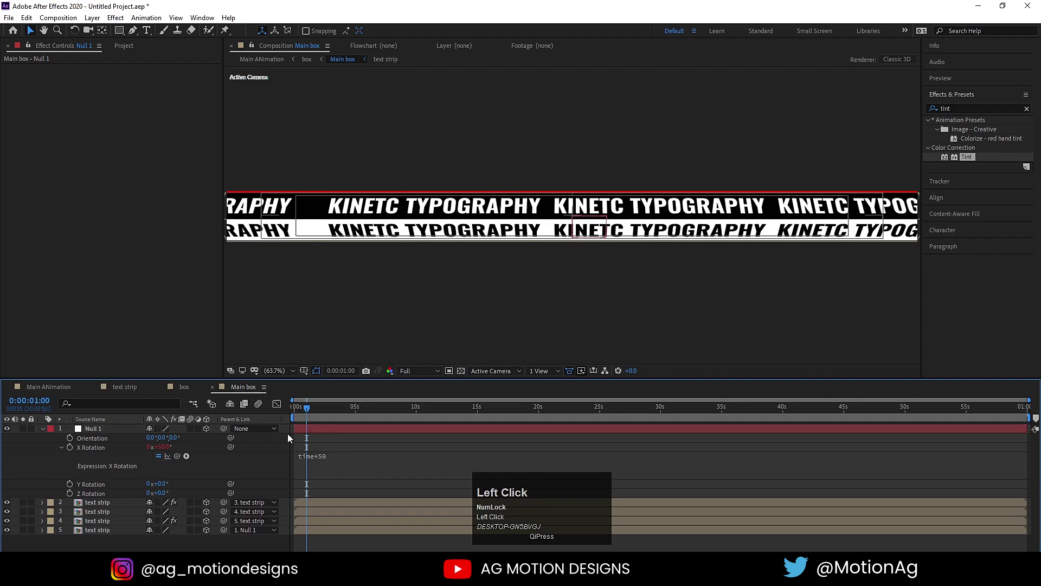
pyautogui.press('space')
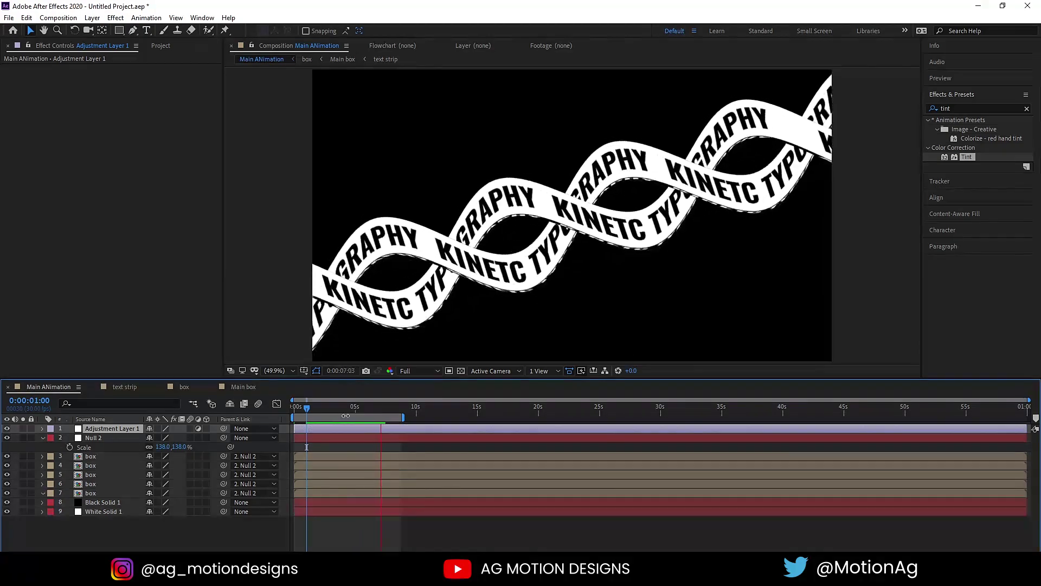
pyautogui.press('space')
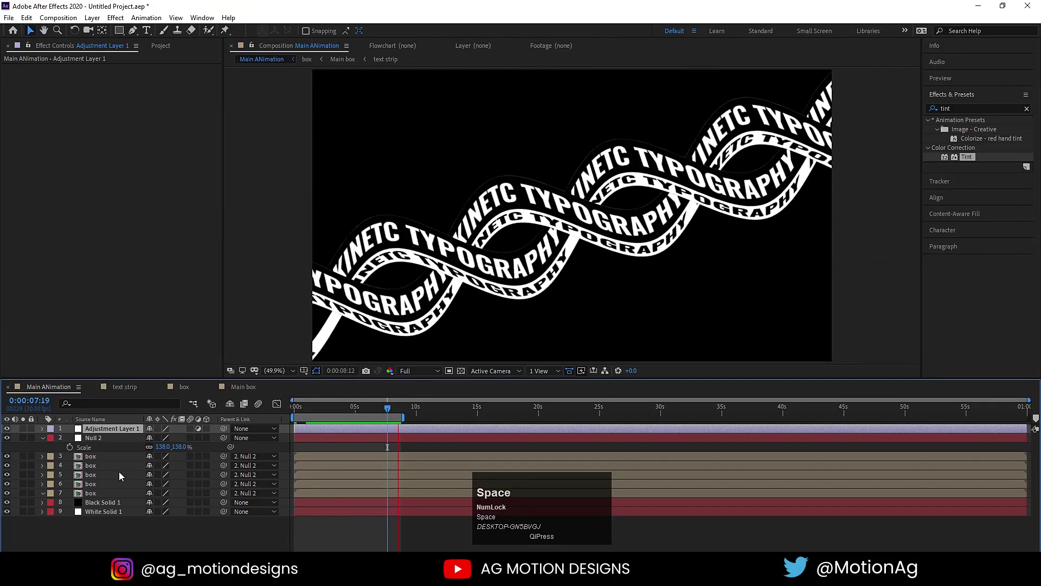
pyautogui.press('space')
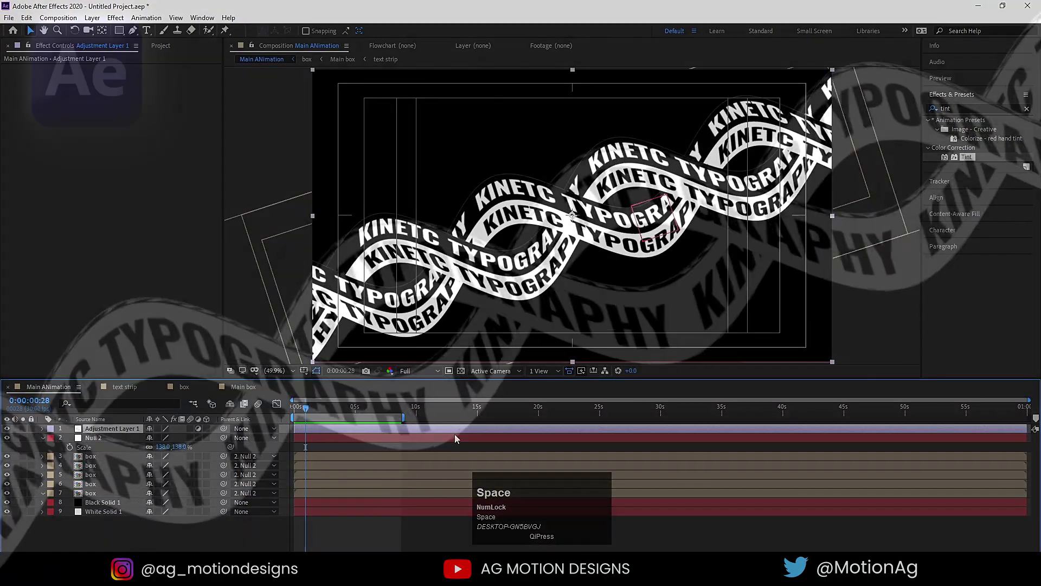